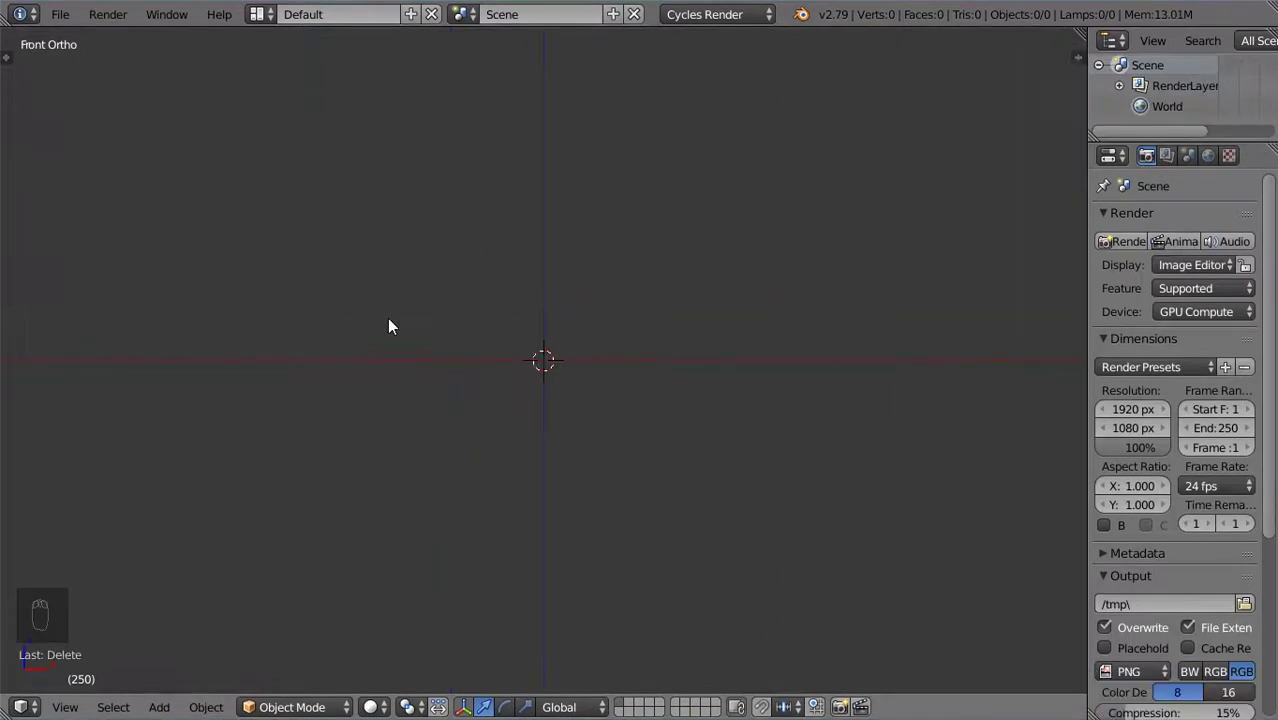
# Add a circle mesh and set it to 40 vertices with a 0.007 radius
pyautogui.press('shift+a')
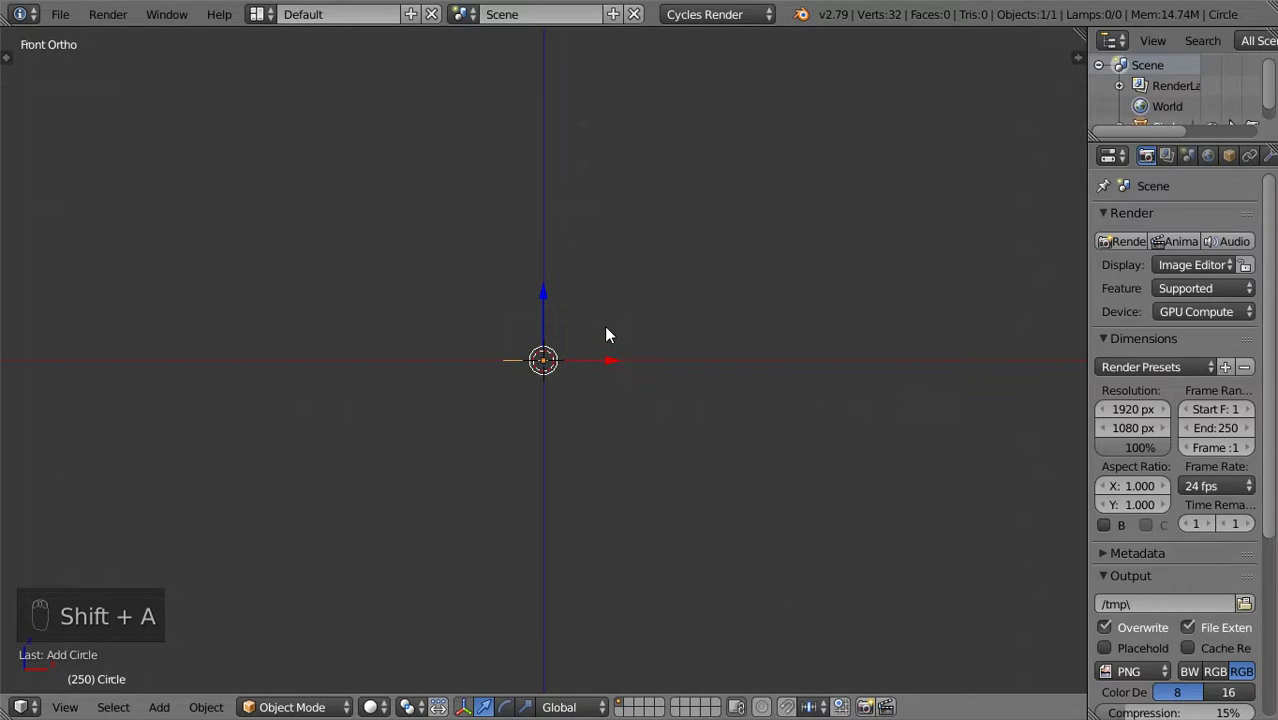
pyautogui.press('F6')
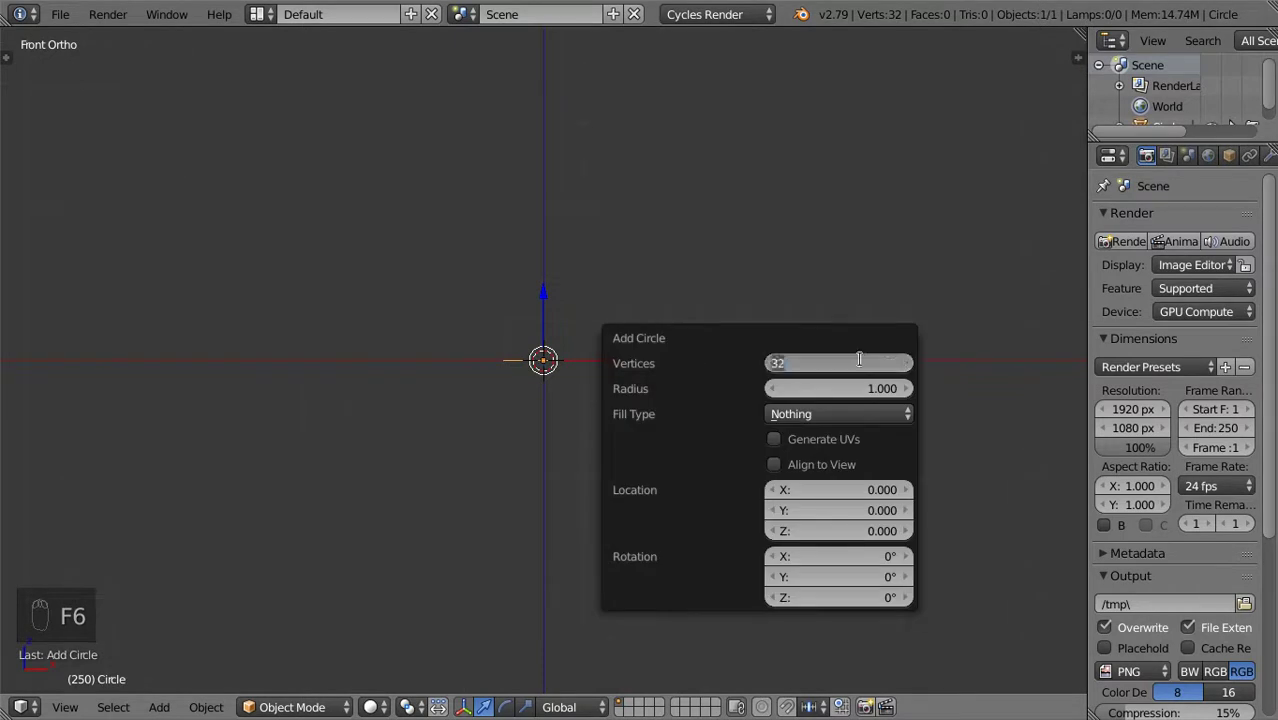
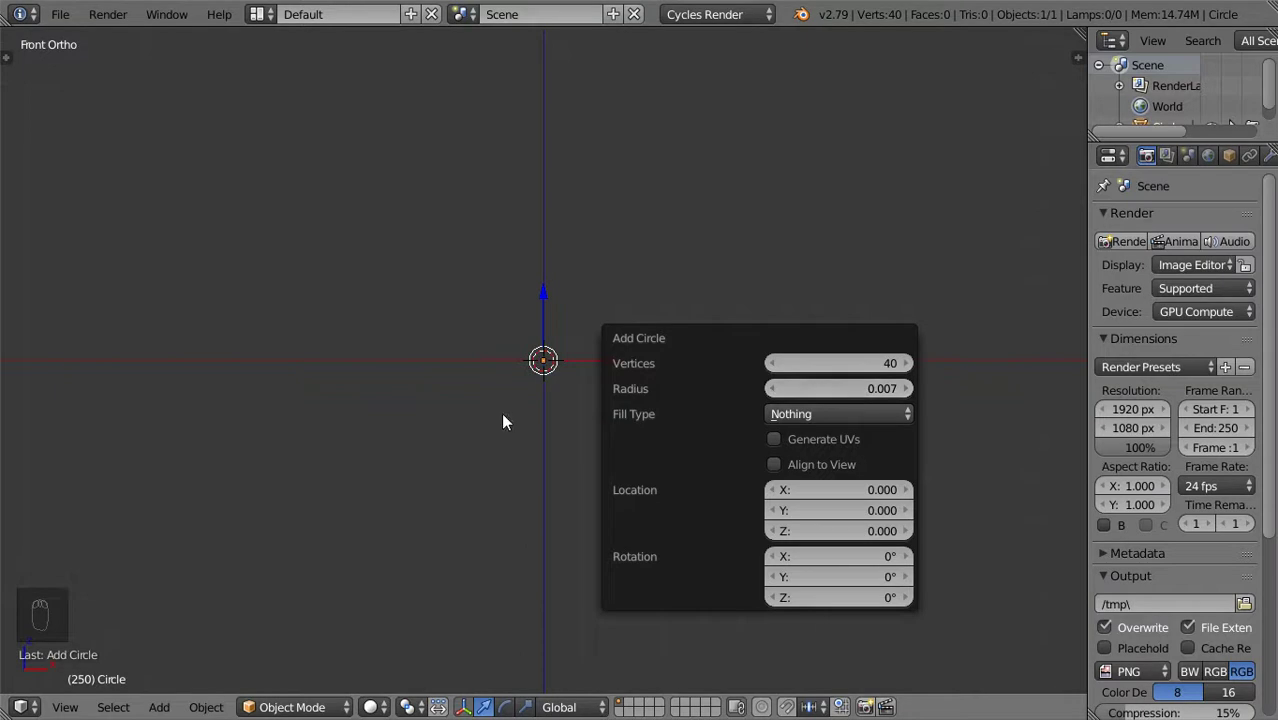
pyautogui.press('KP_Decimal')
pyautogui.press('r')
pyautogui.click(597, 398)
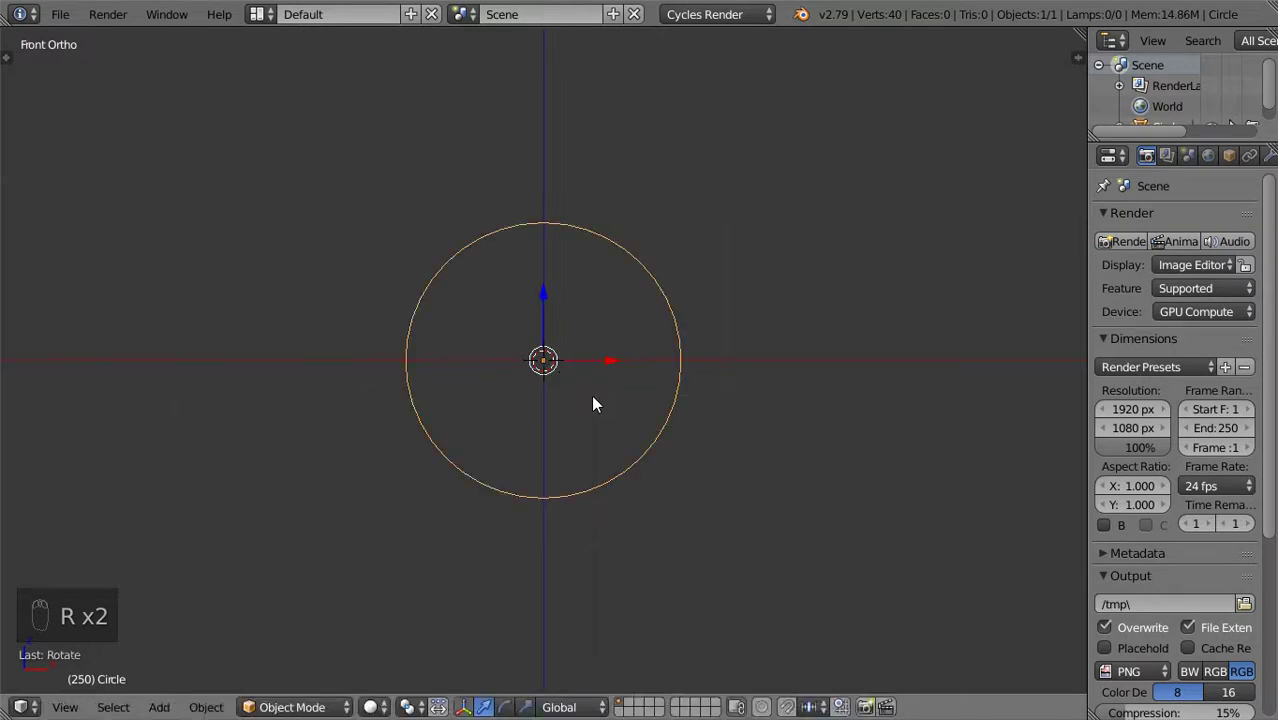
# In Edit Mode, extrude the circle edge upward into a wide cylinder wall
pyautogui.press('KP_7')
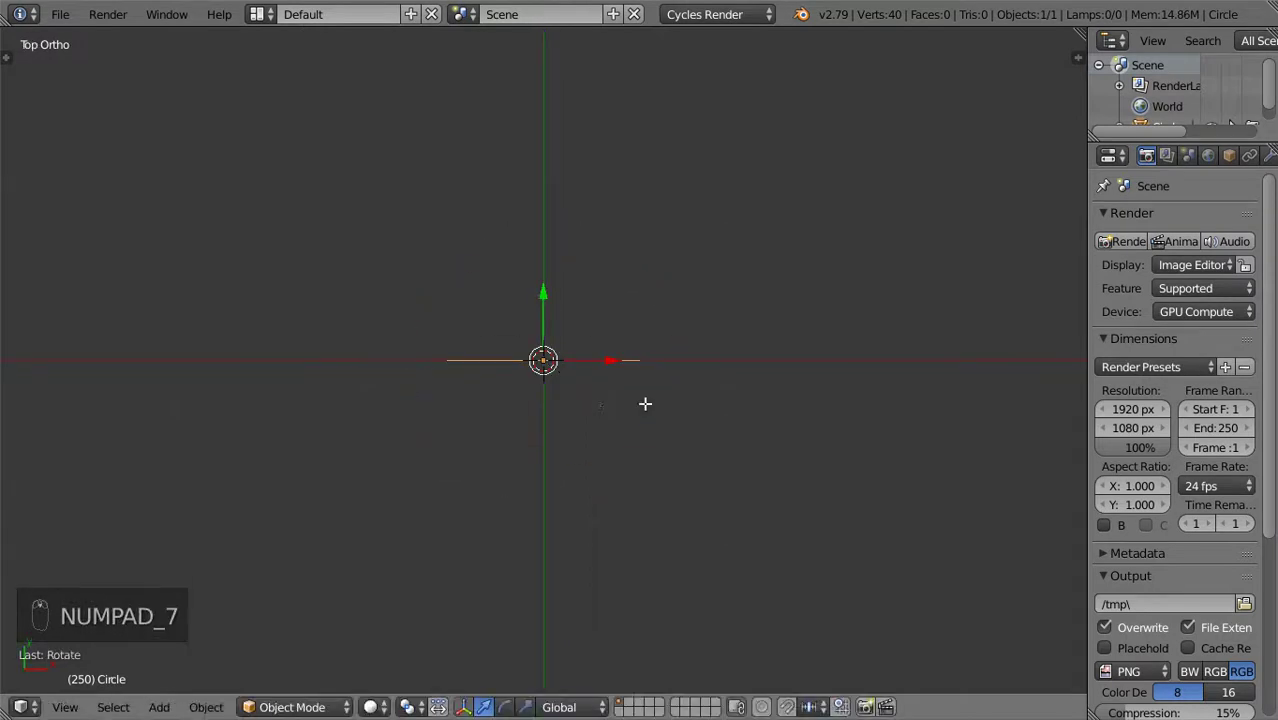
pyautogui.press('Tab')
pyautogui.press('e')
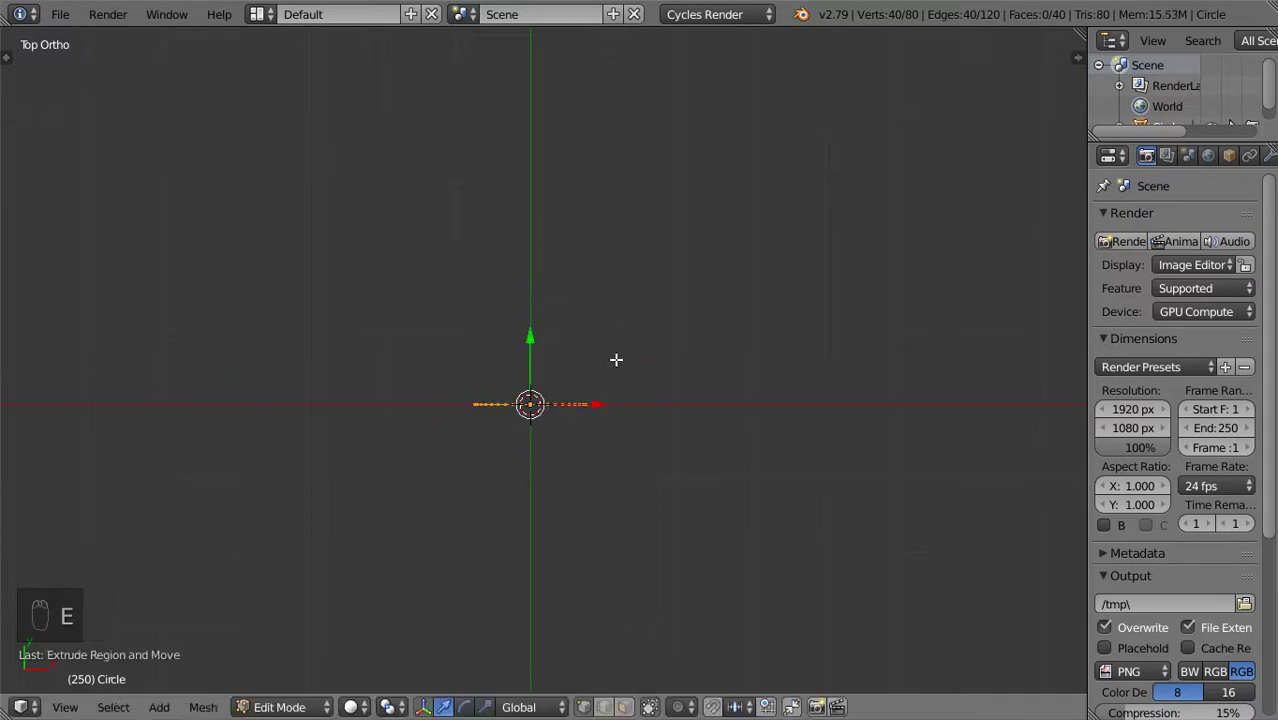
pyautogui.press('g')
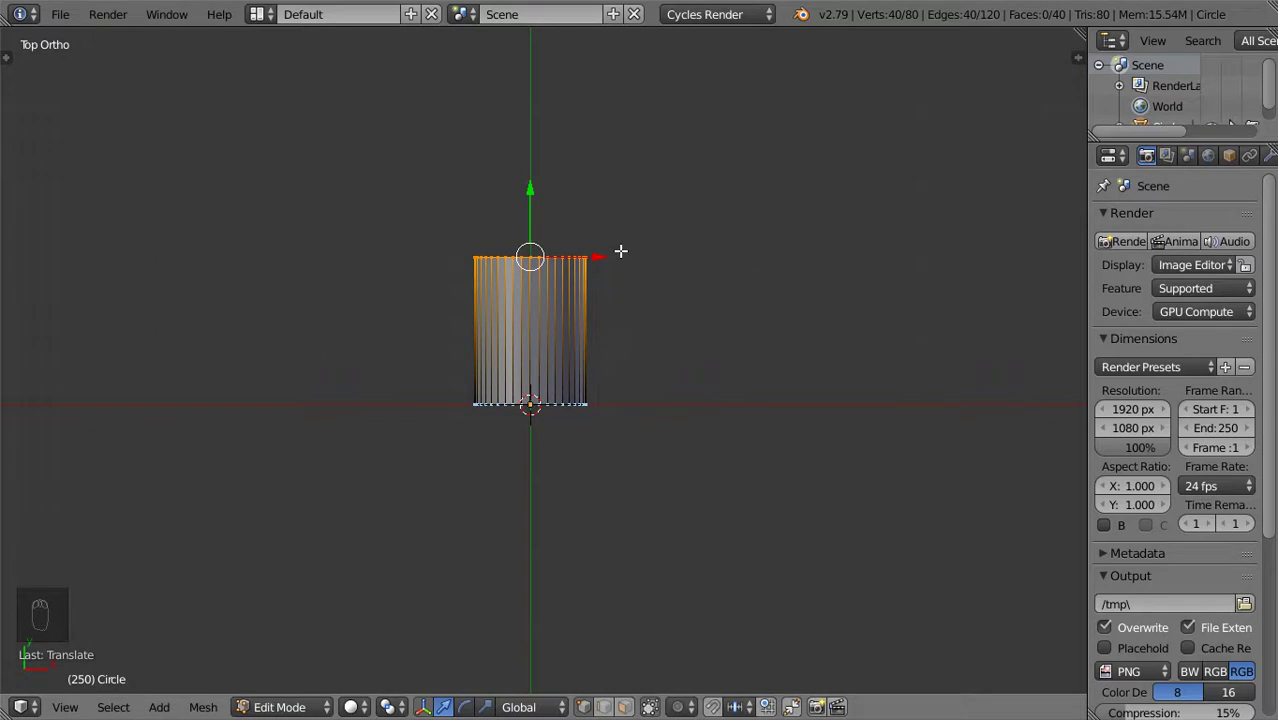
pyautogui.moveTo(1204, 152); pyautogui.dragTo(619, 354)
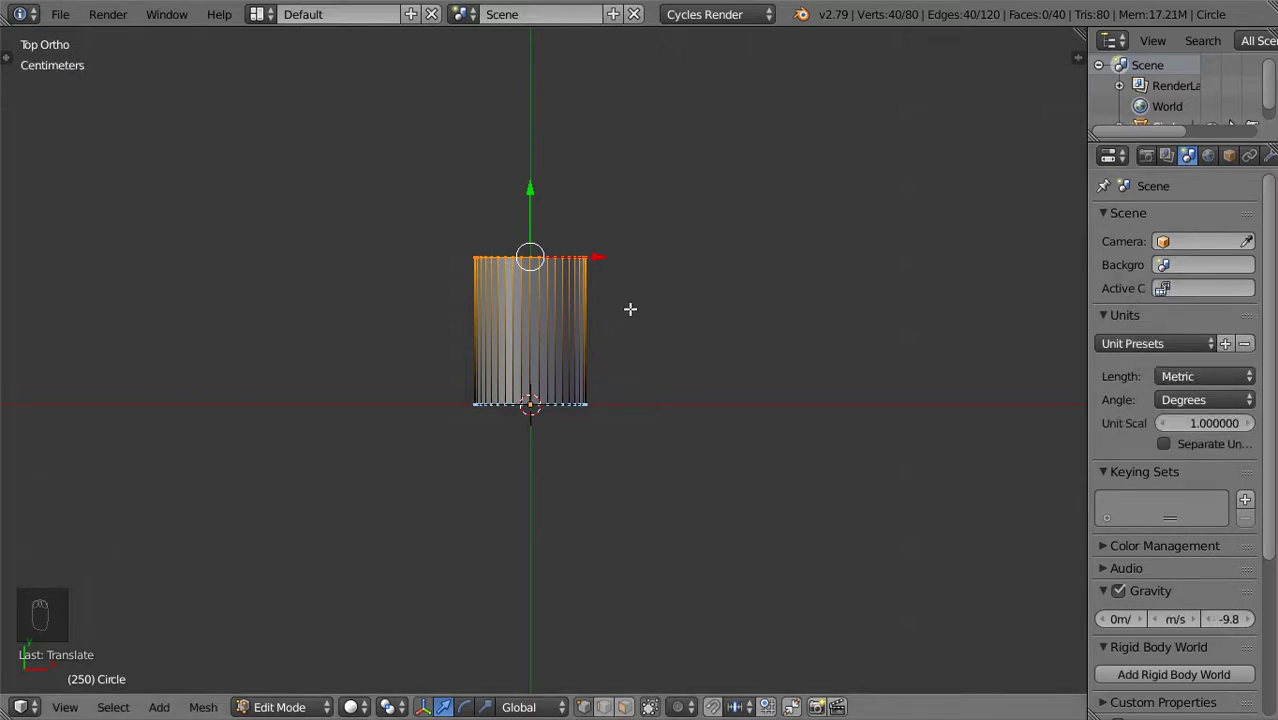
# Extrude the top ring inward and out along the axis into a narrower shaft of exact size
pyautogui.press('e')
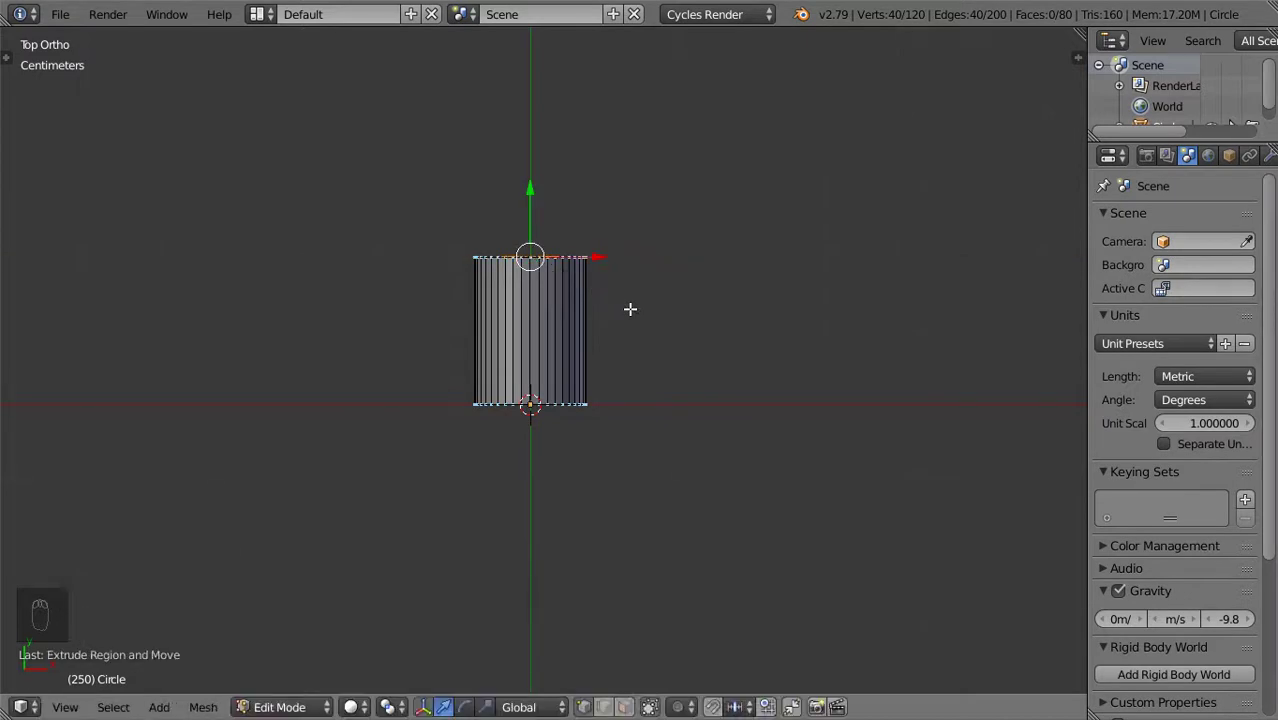
pyautogui.press('e')
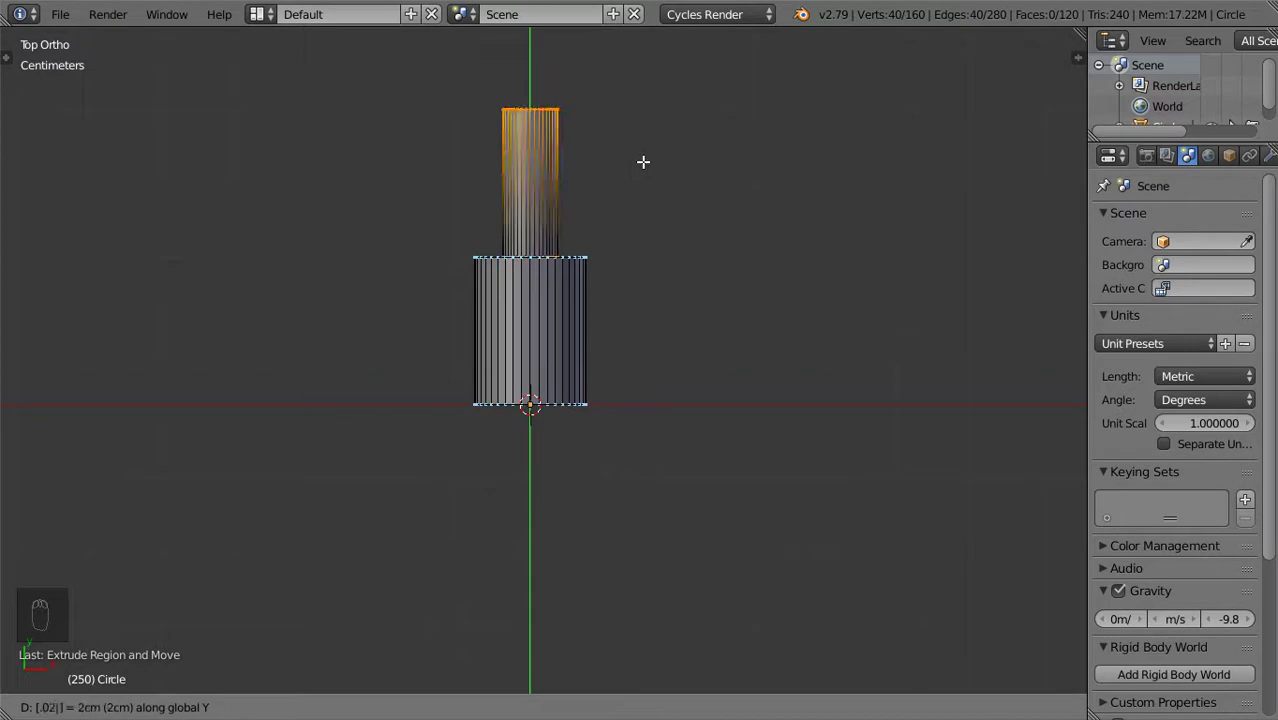
pyautogui.press('ctrl+KP_Add')
pyautogui.press('s')
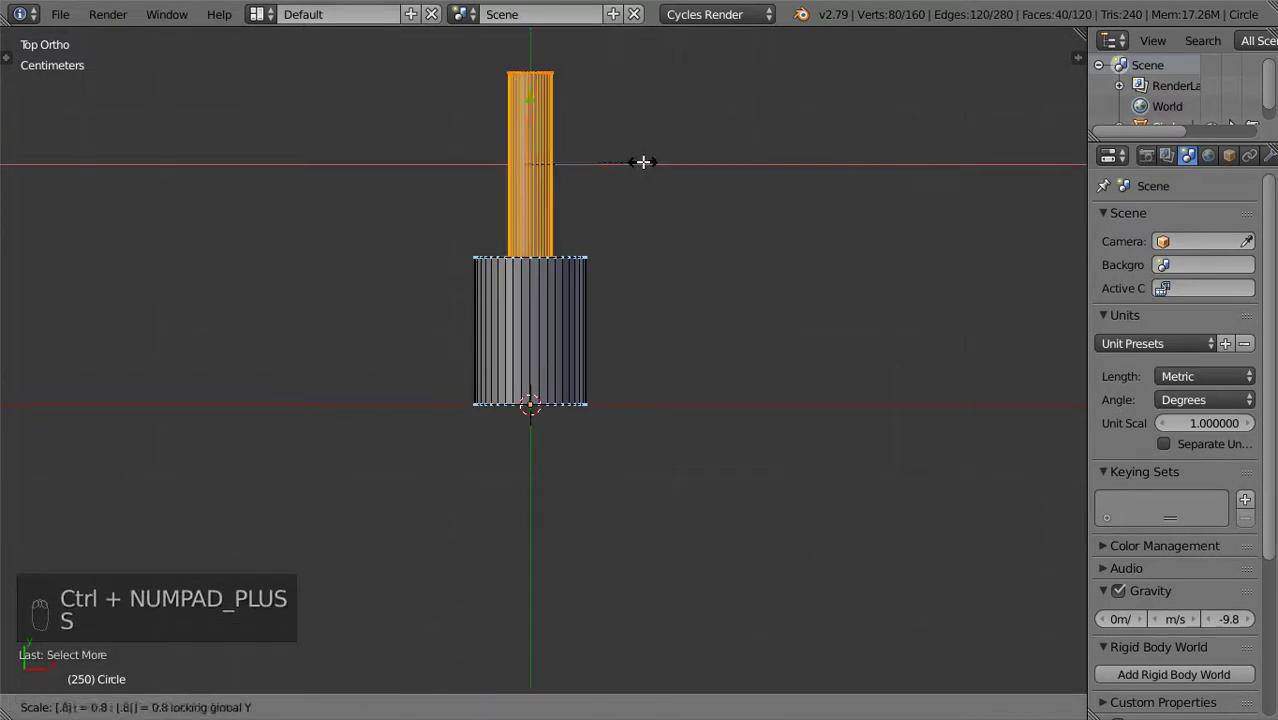
pyautogui.moveTo(485, 292); pyautogui.dragTo(494, 320)
pyautogui.press('z')
pyautogui.press('a')
pyautogui.press('b')
pyautogui.press('z')
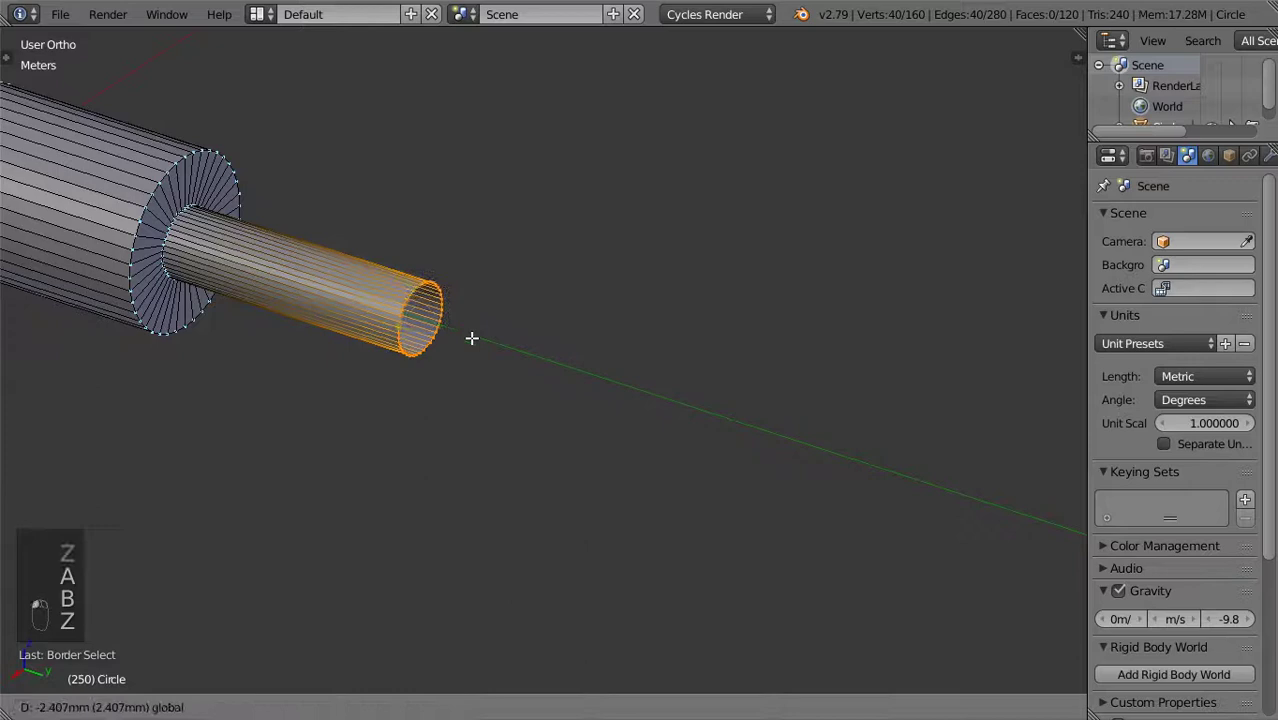
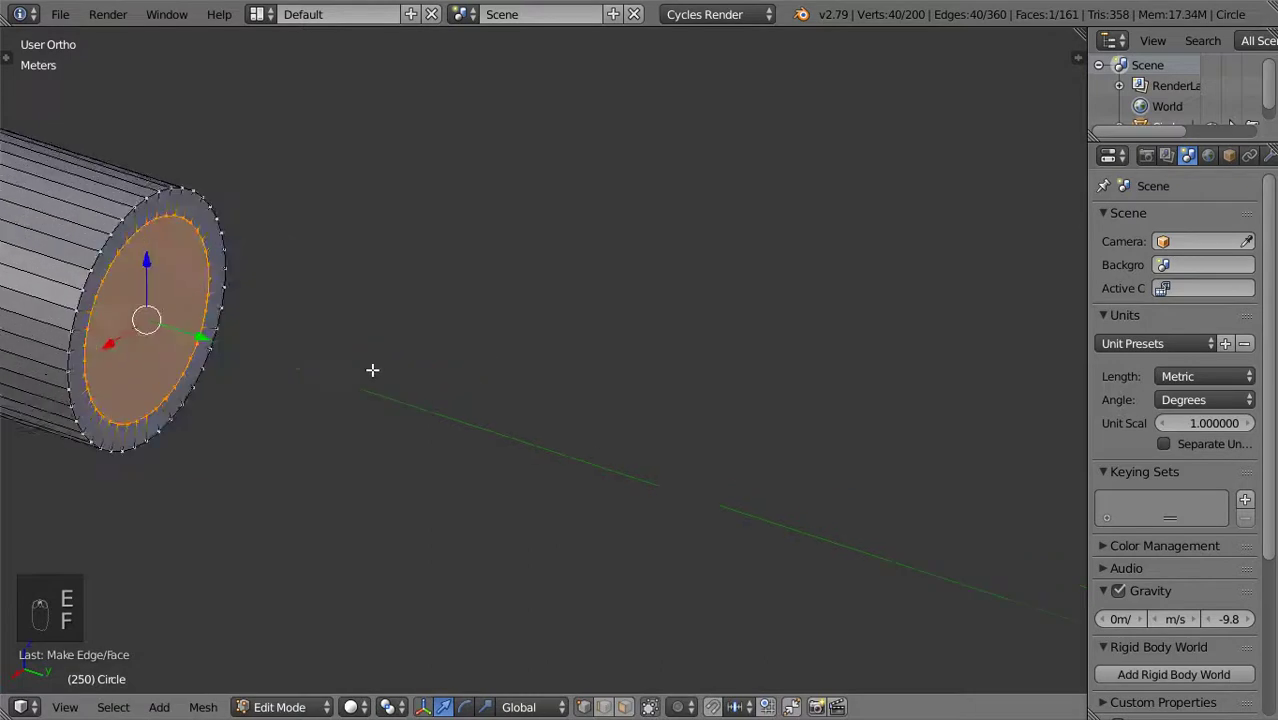
# Cap the wide cylinder's end with an inset ring of faces, leaving a central hole
pyautogui.moveTo(610, 704); pyautogui.dragTo(199, 289)
pyautogui.press('ctrl+b')
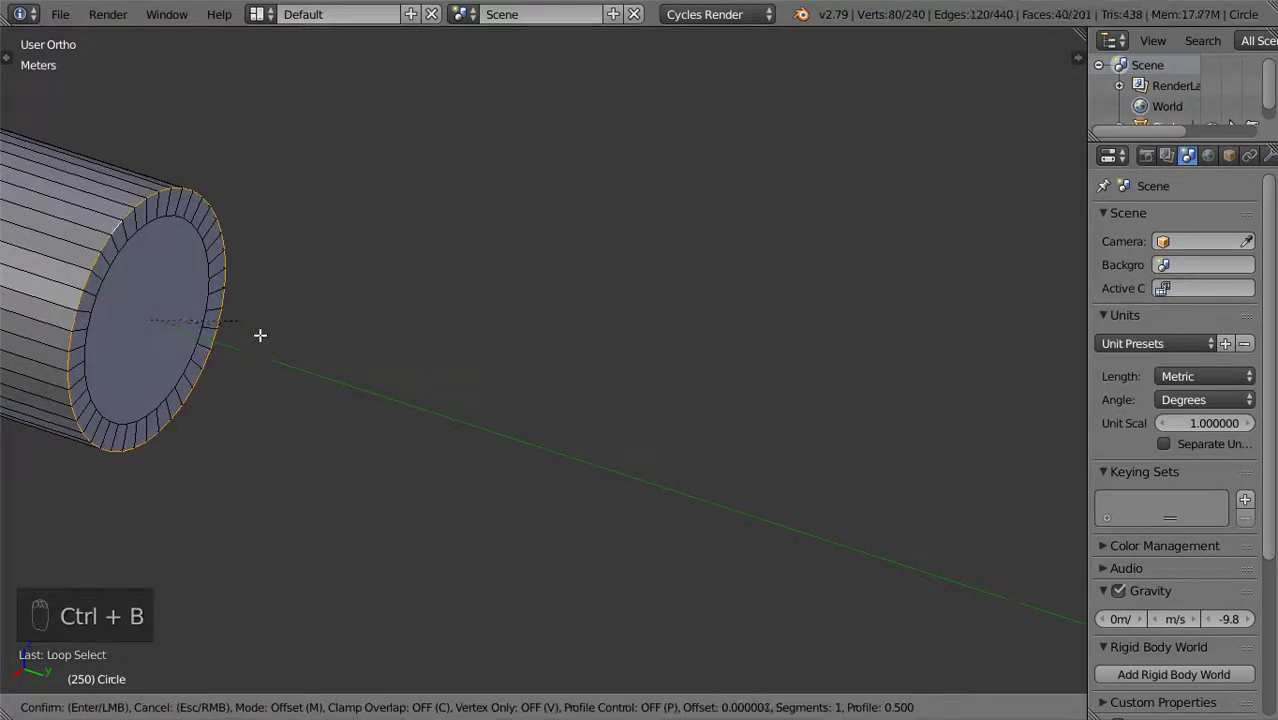
pyautogui.moveTo(290, 341); pyautogui.dragTo(452, 353)
pyautogui.press('Tab')
pyautogui.press('Tab')
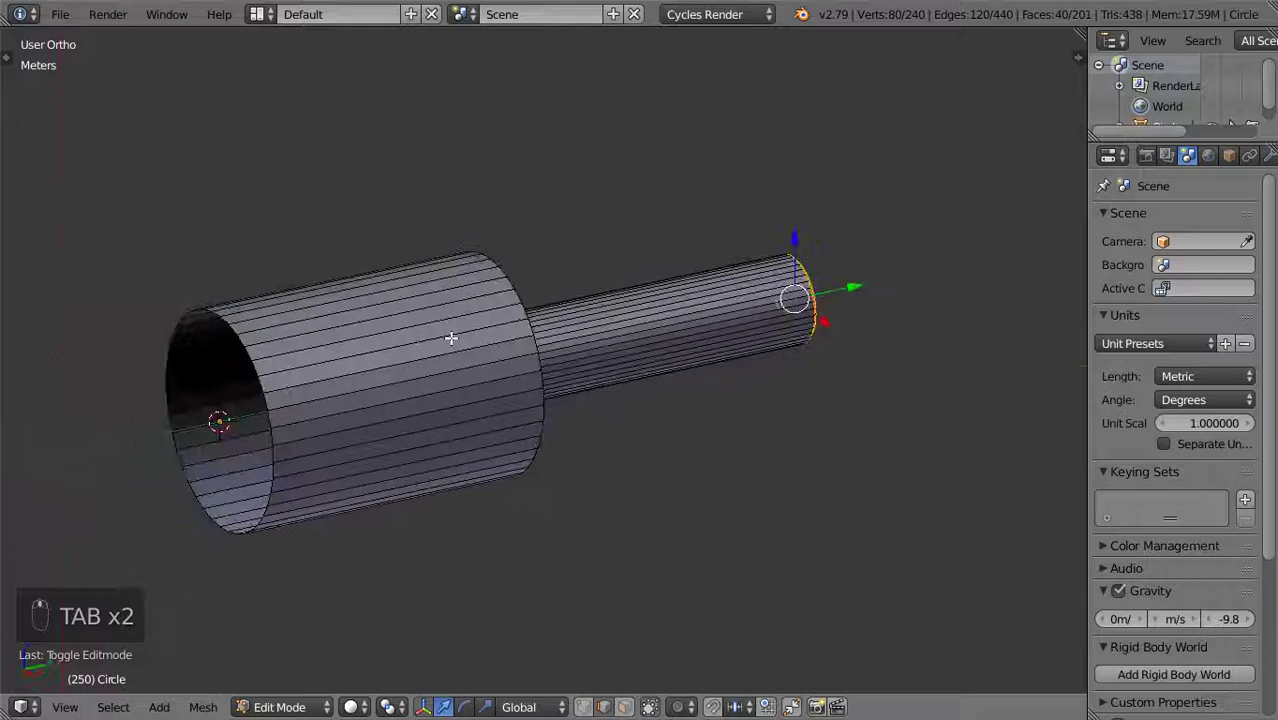
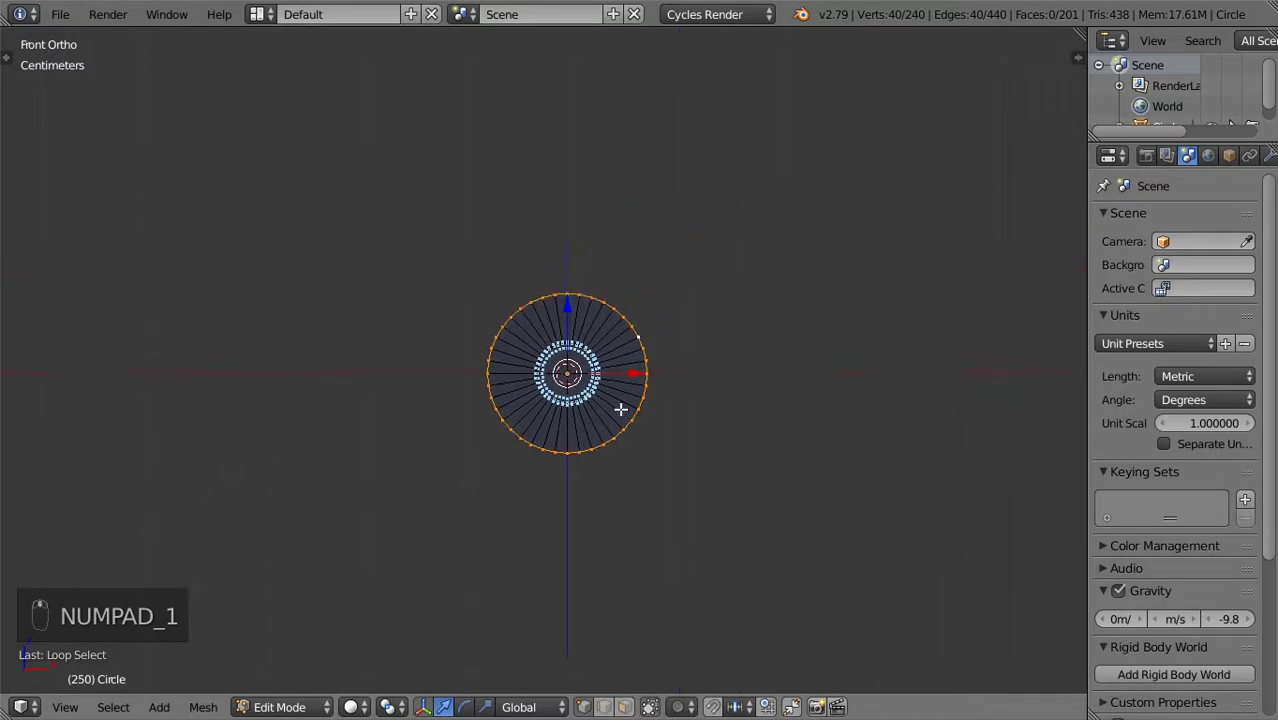
# Extrude the outer edge ring and spread it outward into a broad flange, then leave Edit Mode
pyautogui.moveTo(777, 400); pyautogui.dragTo(839, 520)
pyautogui.press('e')
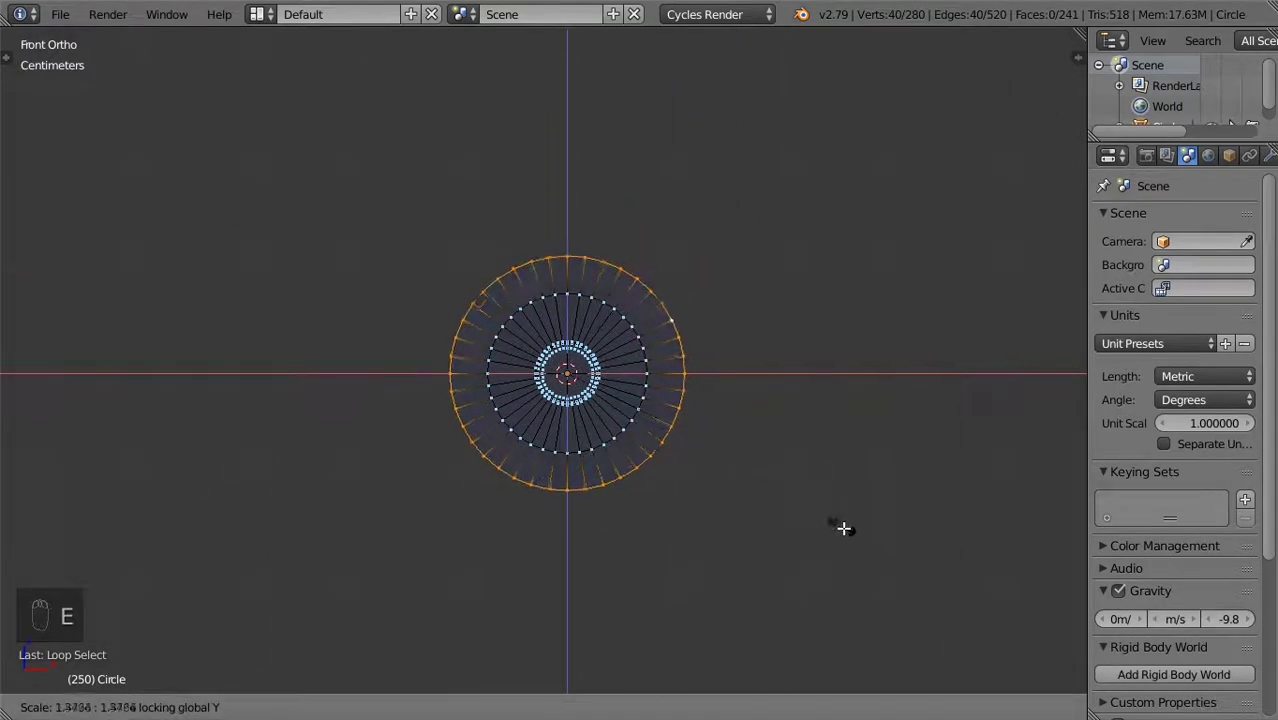
pyautogui.moveTo(780, 457); pyautogui.dragTo(475, 489)
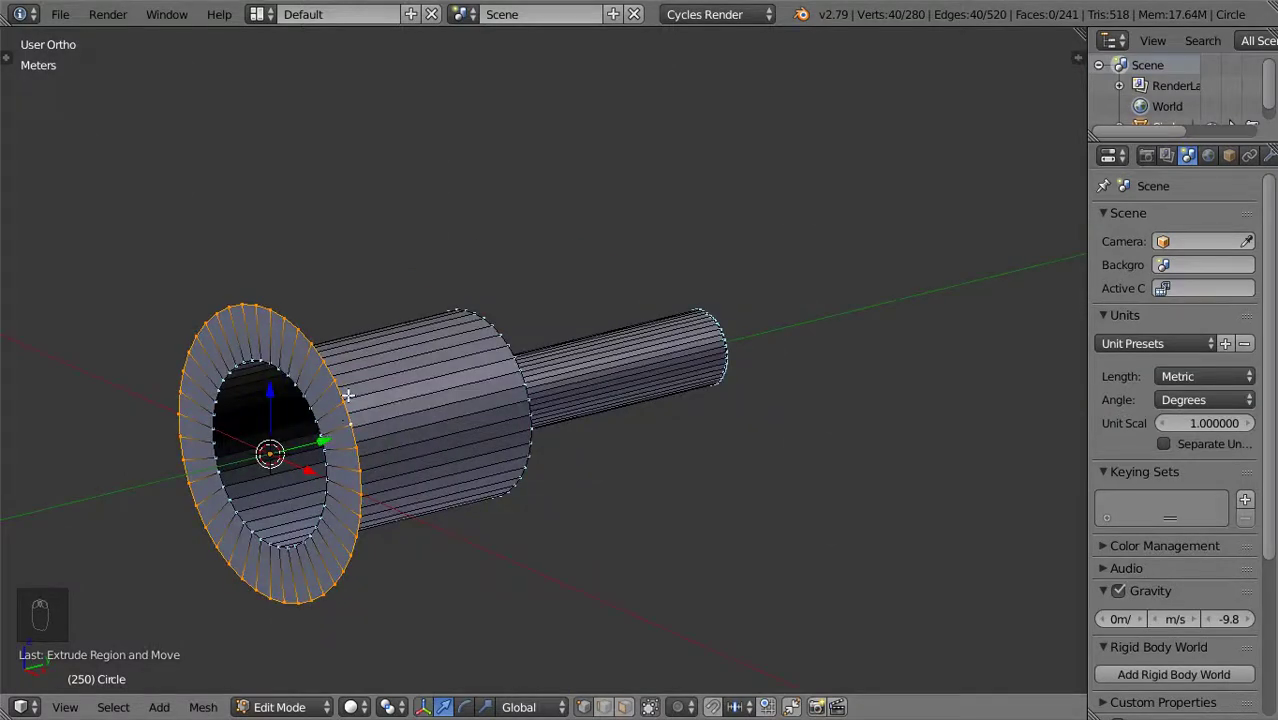
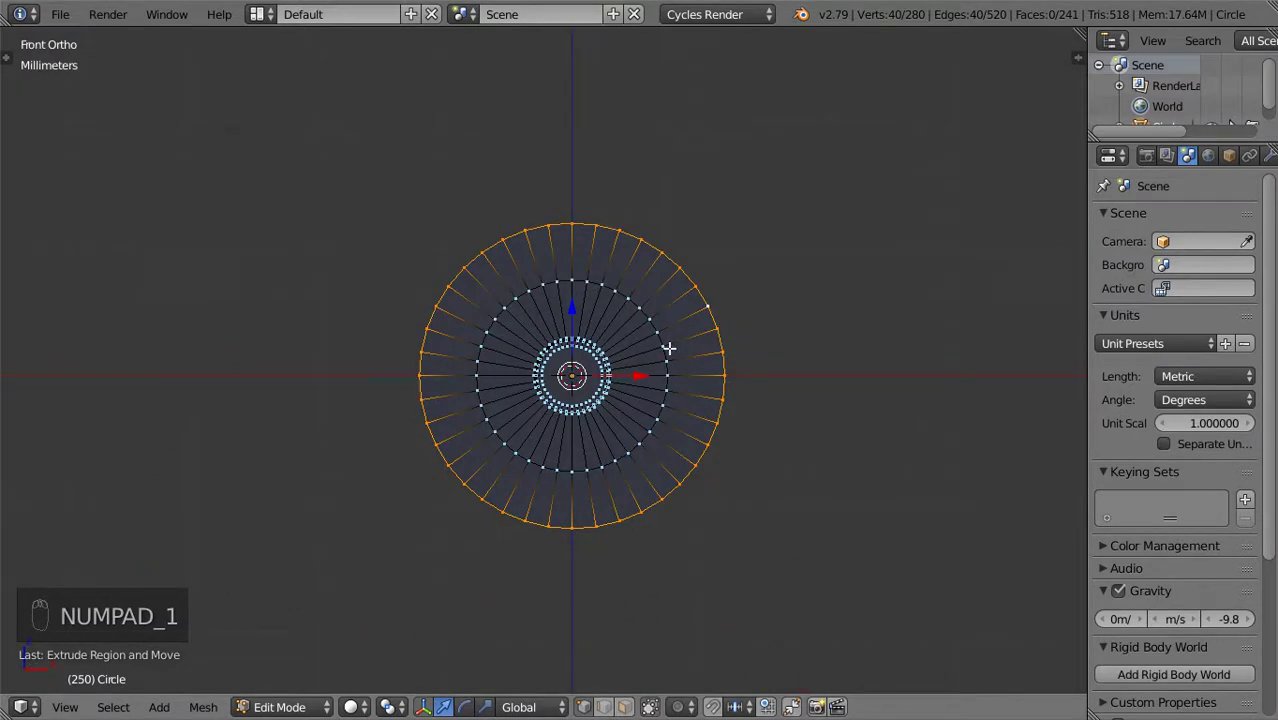
pyautogui.press('Tab')
pyautogui.press('shift+c')
# Add a second circle and enlarge it as a guide for the flange size
pyautogui.press('shift+a')
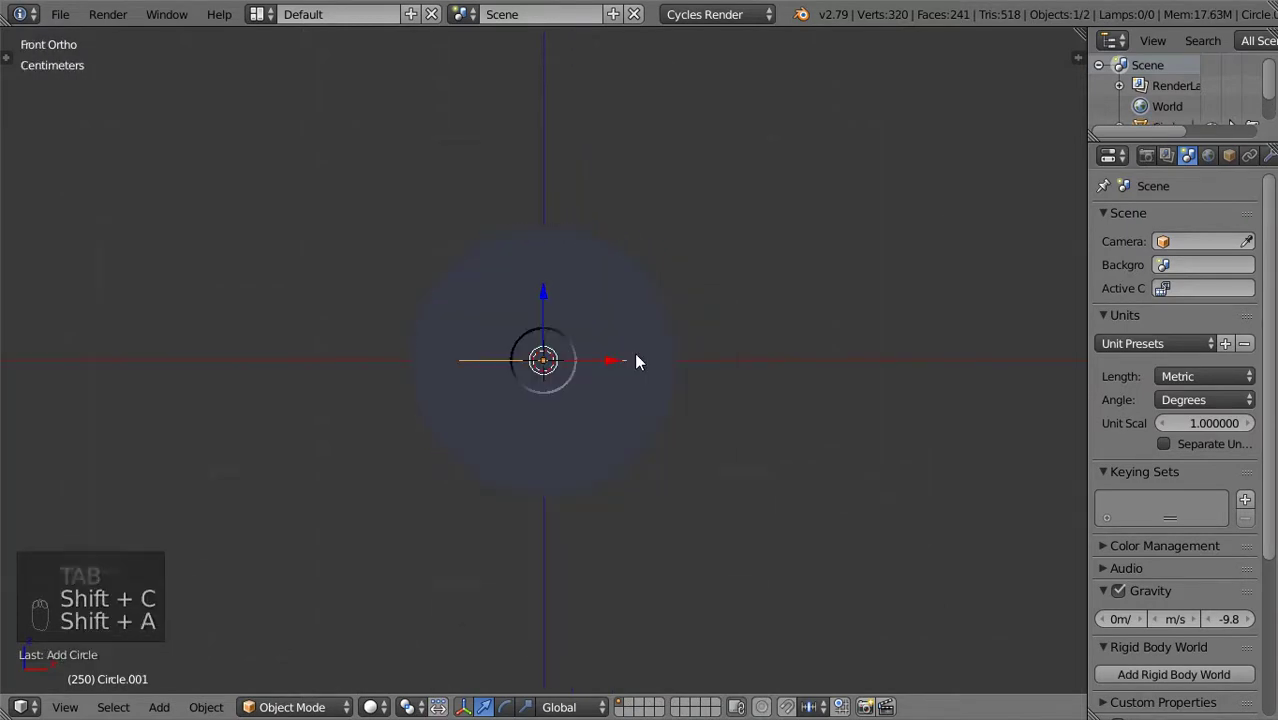
pyautogui.press('F6')
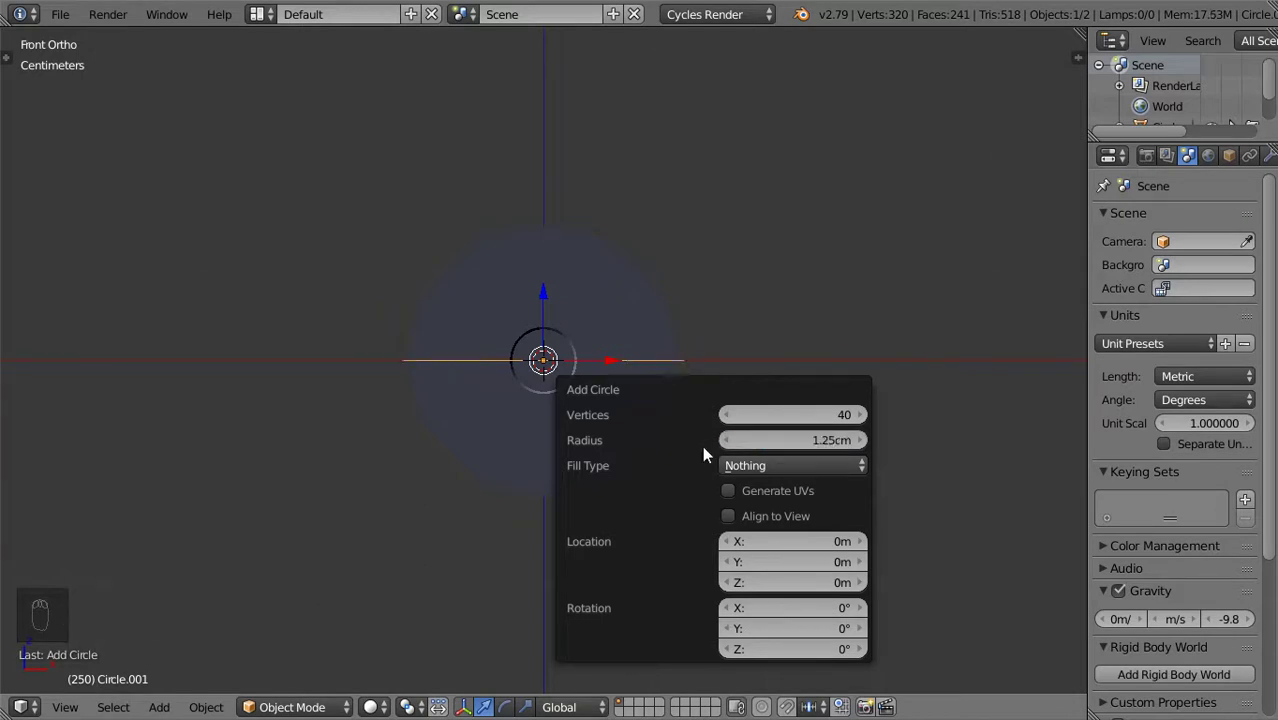
pyautogui.press('r')
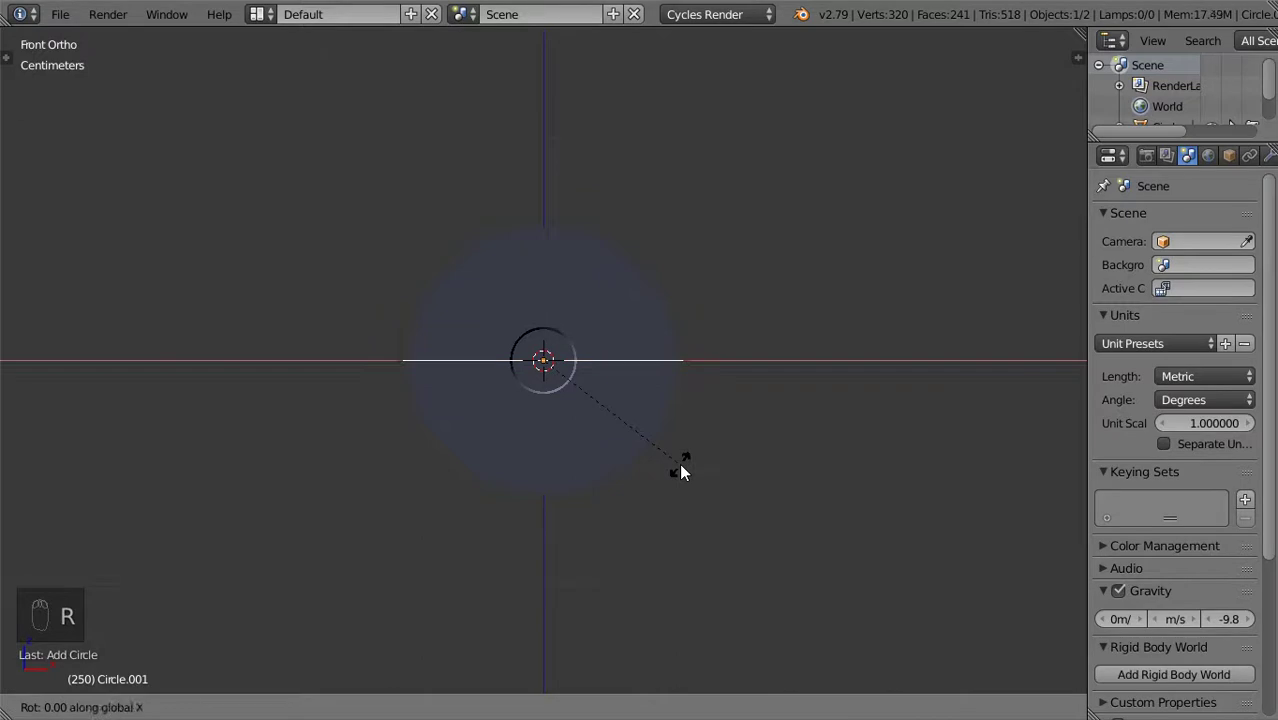
pyautogui.moveTo(690, 406); pyautogui.dragTo(857, 314)
pyautogui.click(805, 315)
# Scale the flange edge to match the guide and extrude it to give the flange thickness
pyautogui.press('Tab')
pyautogui.press('s')
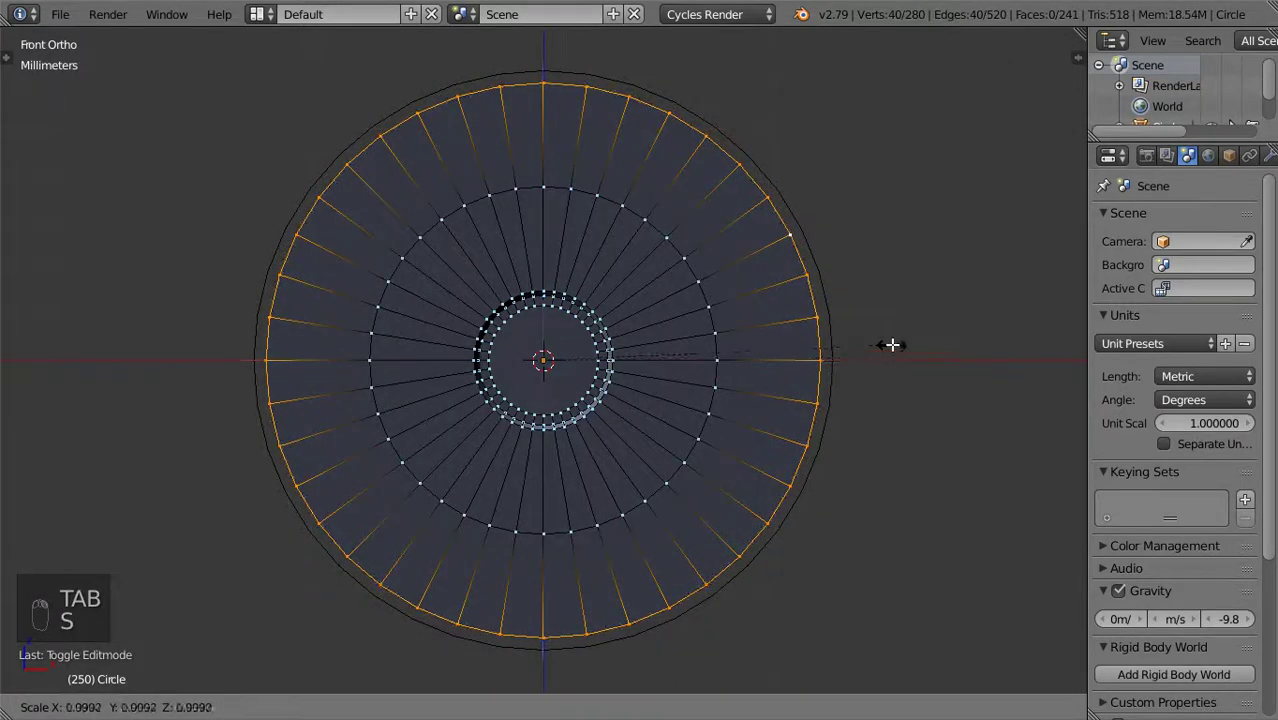
pyautogui.press('z')
pyautogui.press('z')
pyautogui.press('z')
pyautogui.press('z')
pyautogui.press('Tab')
pyautogui.press('Tab')
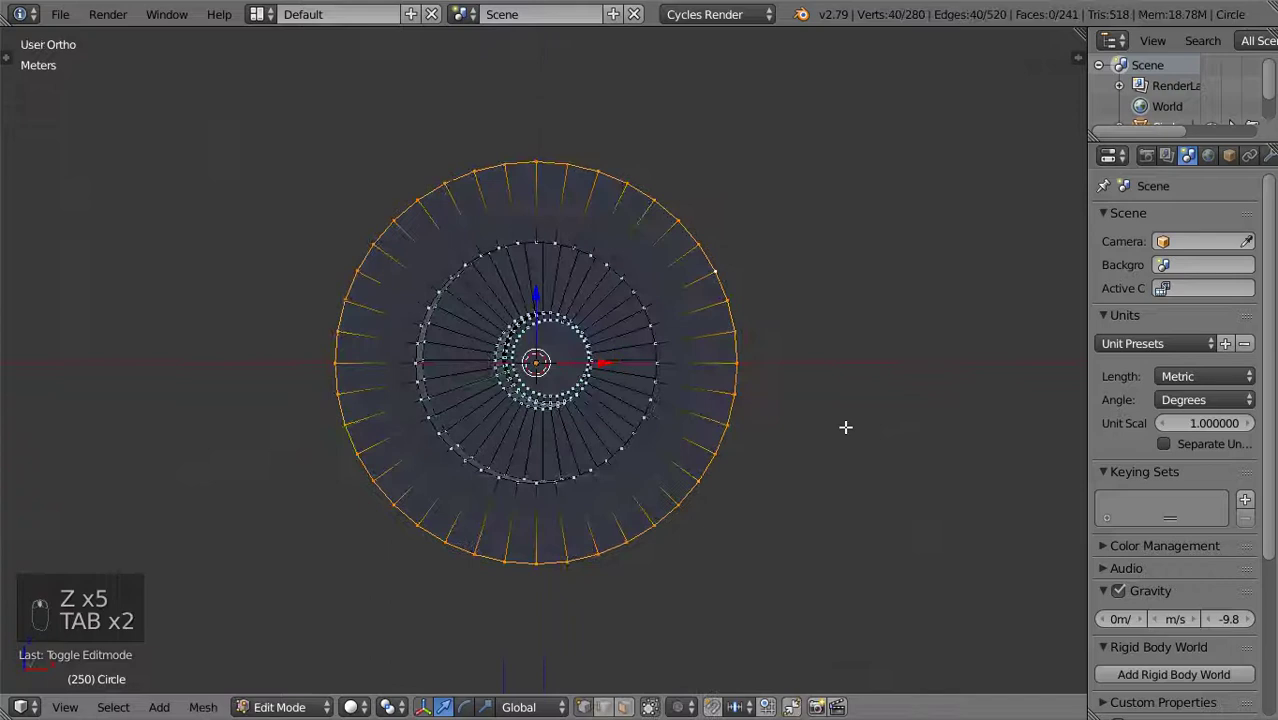
pyautogui.press('e')
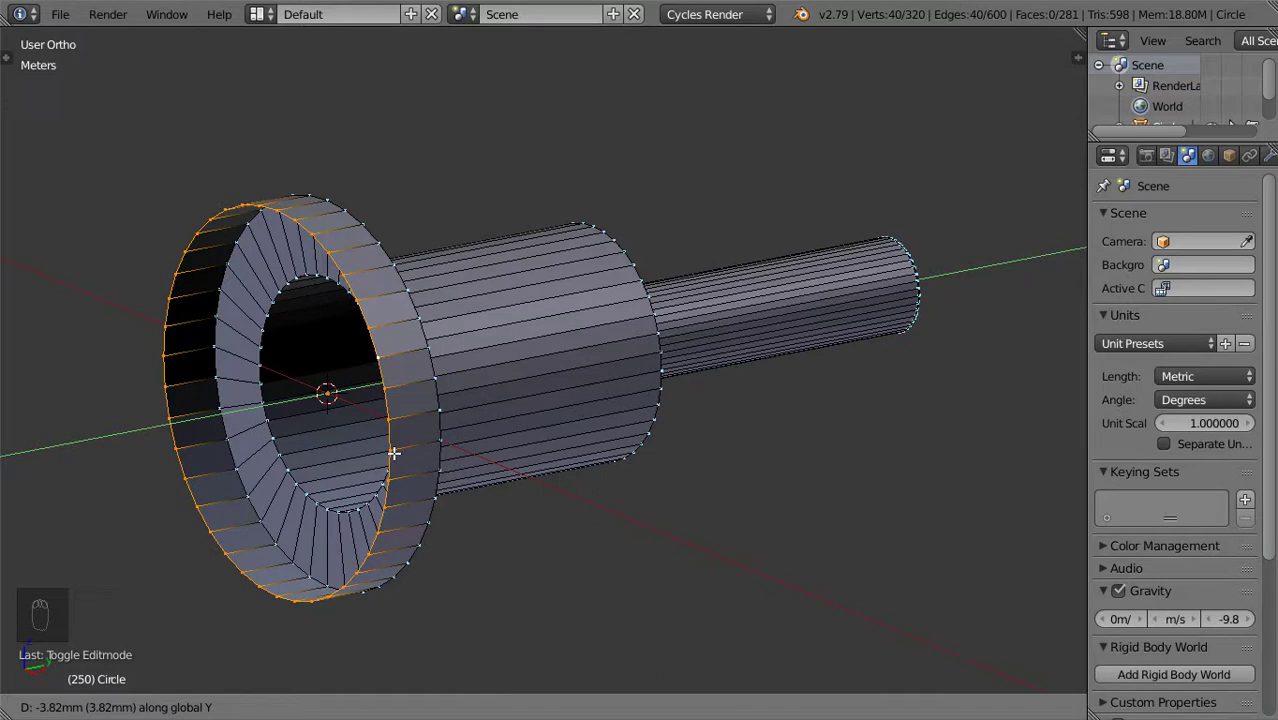
pyautogui.press('x')
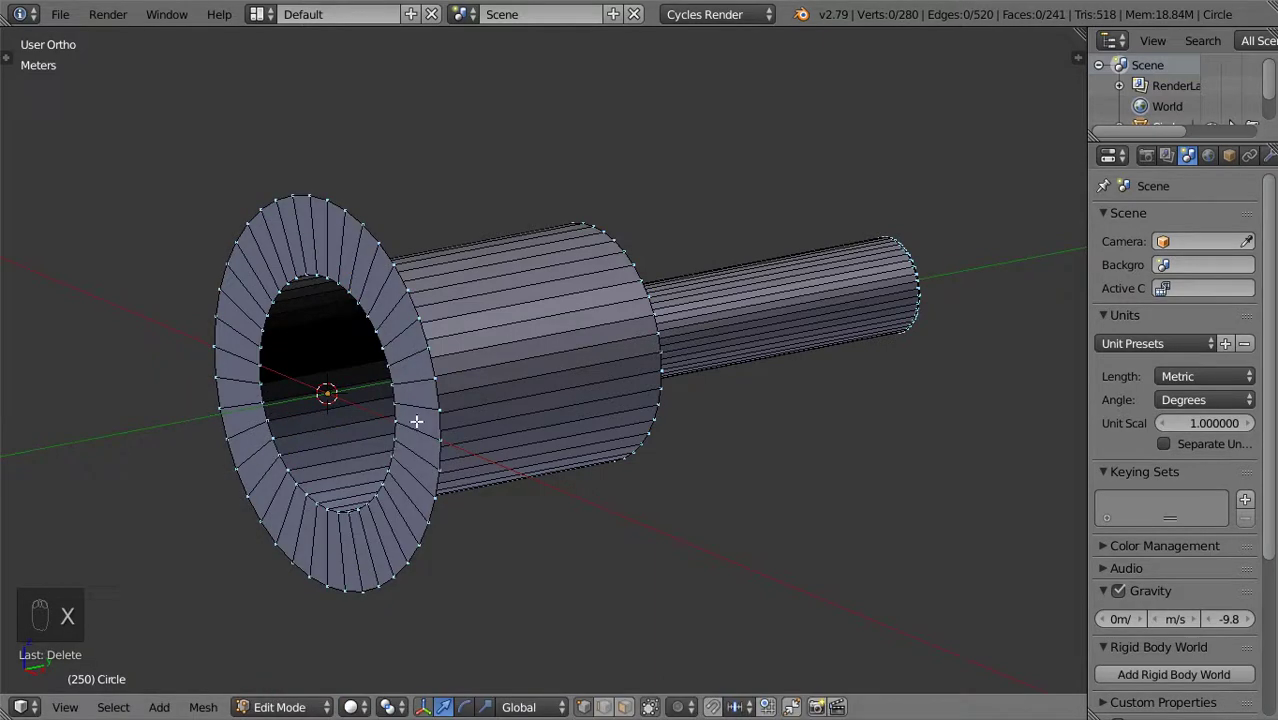
# Add concentric loop-cut edge rings across the flange face between bore and rim
pyautogui.press('KP_1')
pyautogui.press('ctrl+r')
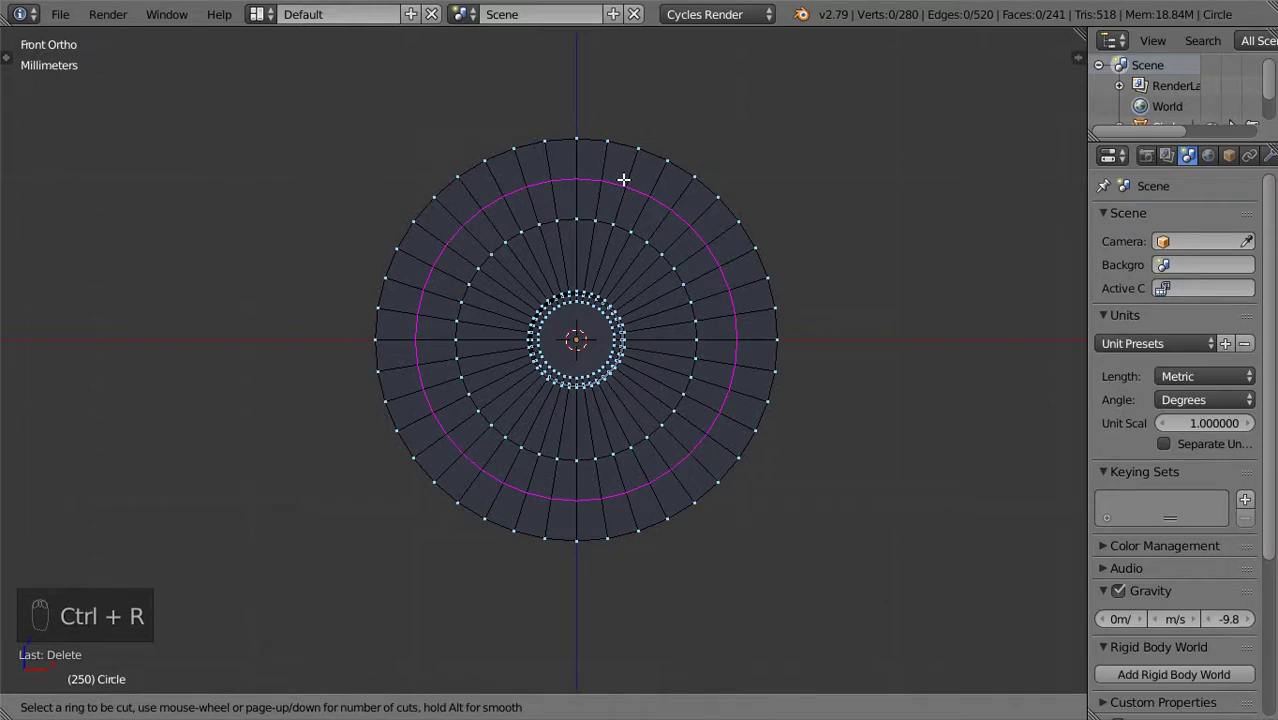
pyautogui.press('ctrl+r')
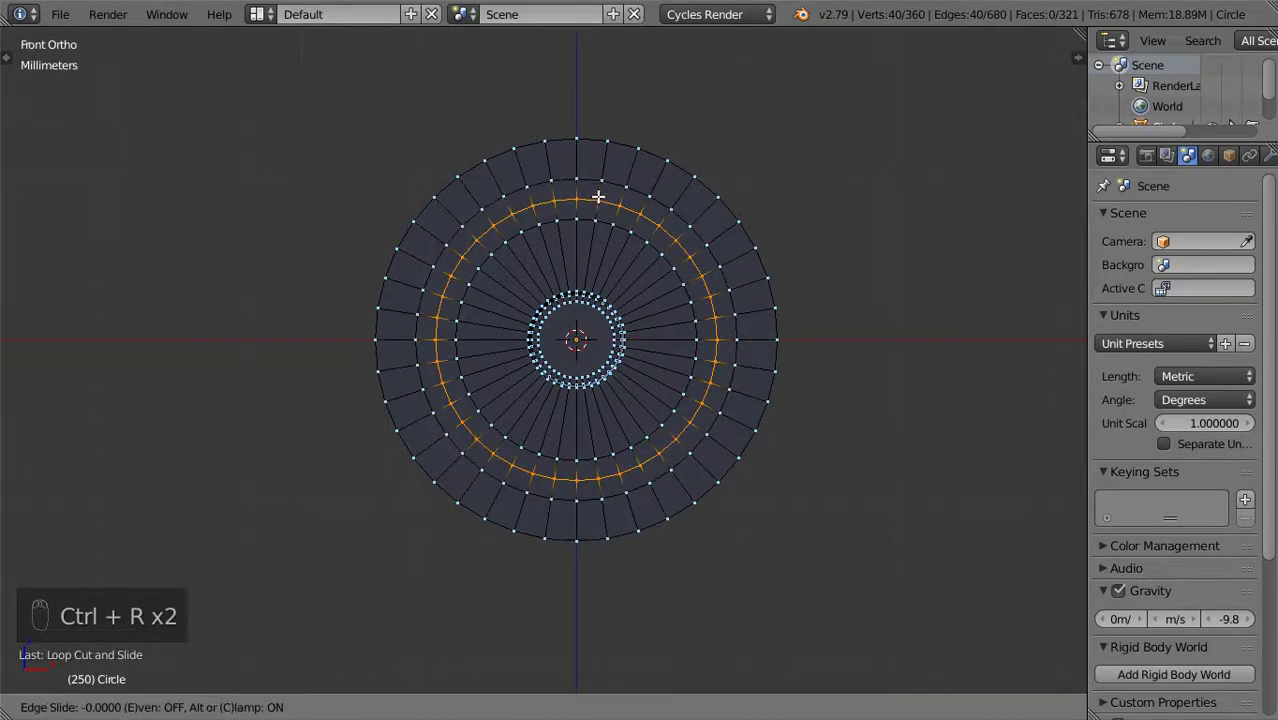
pyautogui.press('ctrl+r')
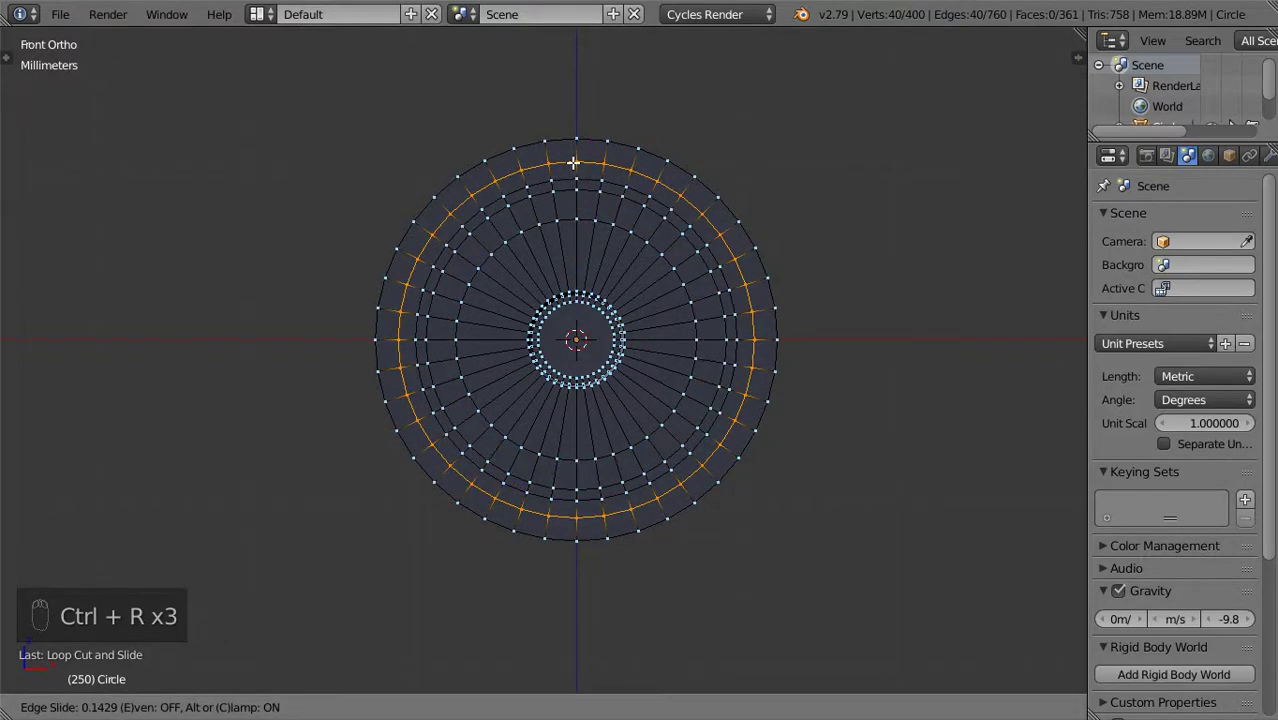
pyautogui.press('ctrl+r')
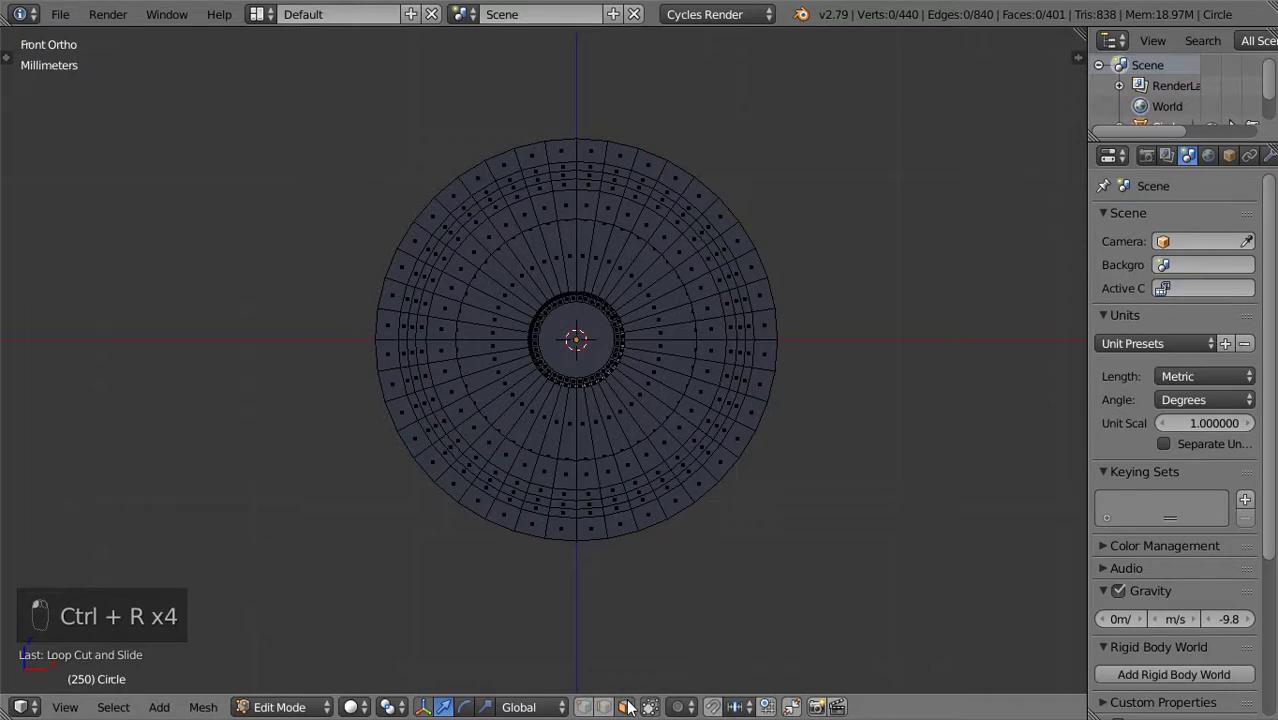
pyautogui.moveTo(632, 707); pyautogui.dragTo(742, 369)
# Select the whole flange mesh, adjust it around its centre, and return to Object Mode
pyautogui.press('a')
pyautogui.press('a')
pyautogui.press('a')
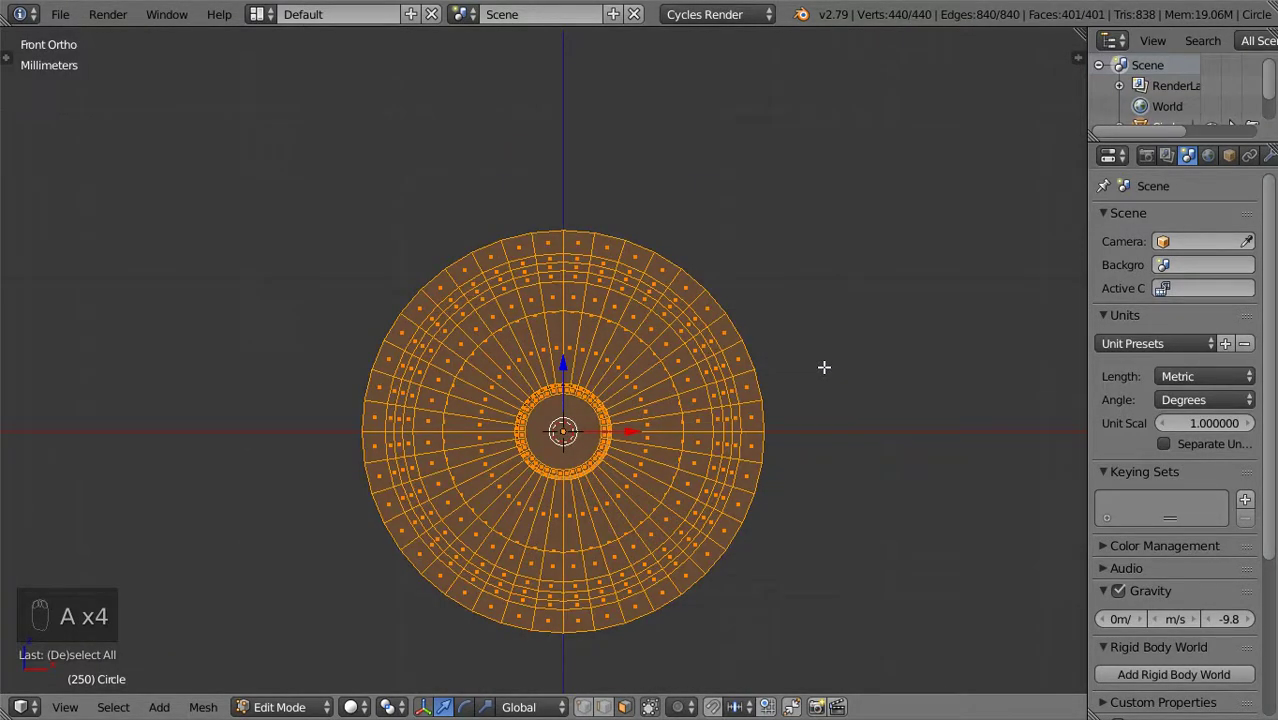
pyautogui.press('r')
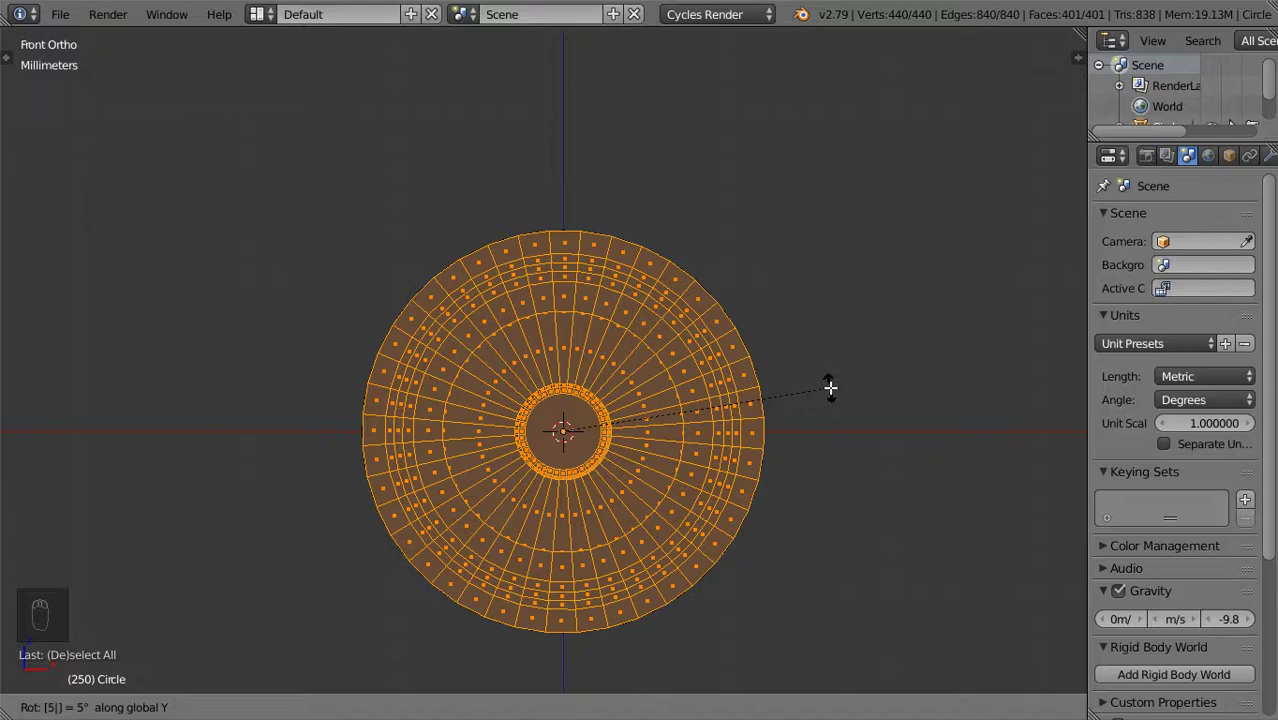
pyautogui.press('Tab')
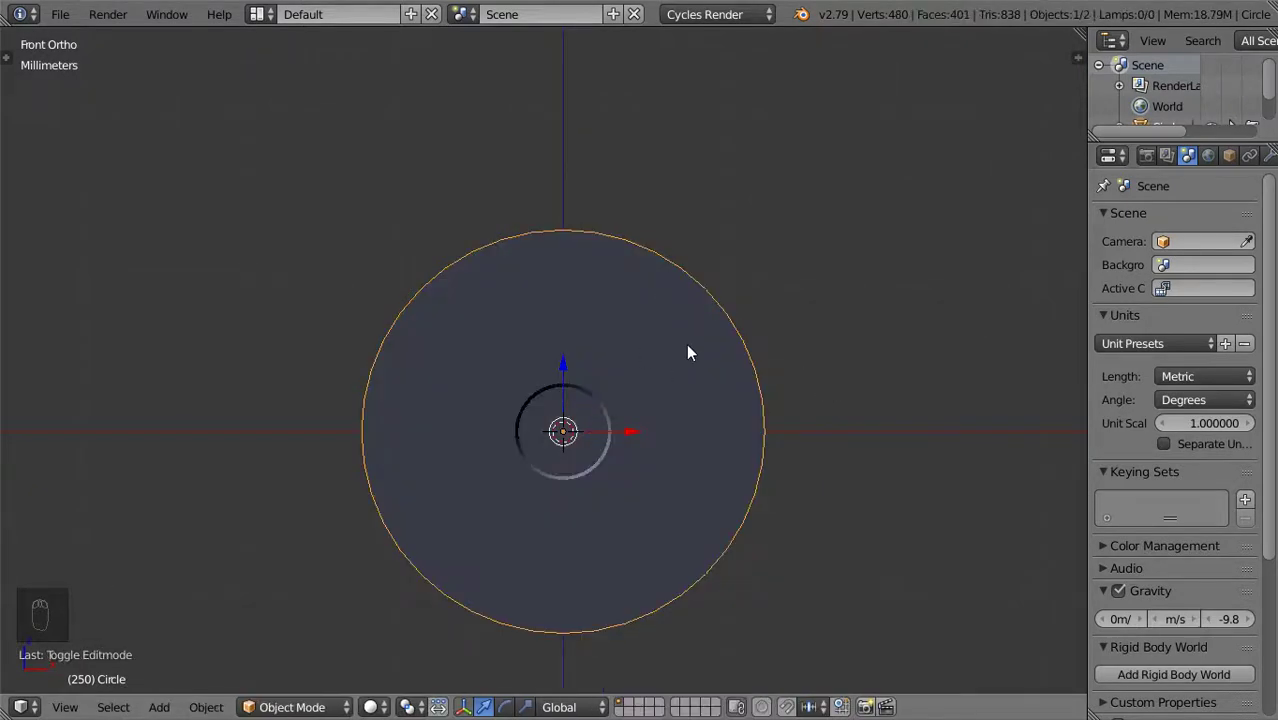
# Re-enter Edit Mode and zoom in on the top edge of the flange rim
pyautogui.press('a')
pyautogui.press('a')
pyautogui.press('r')
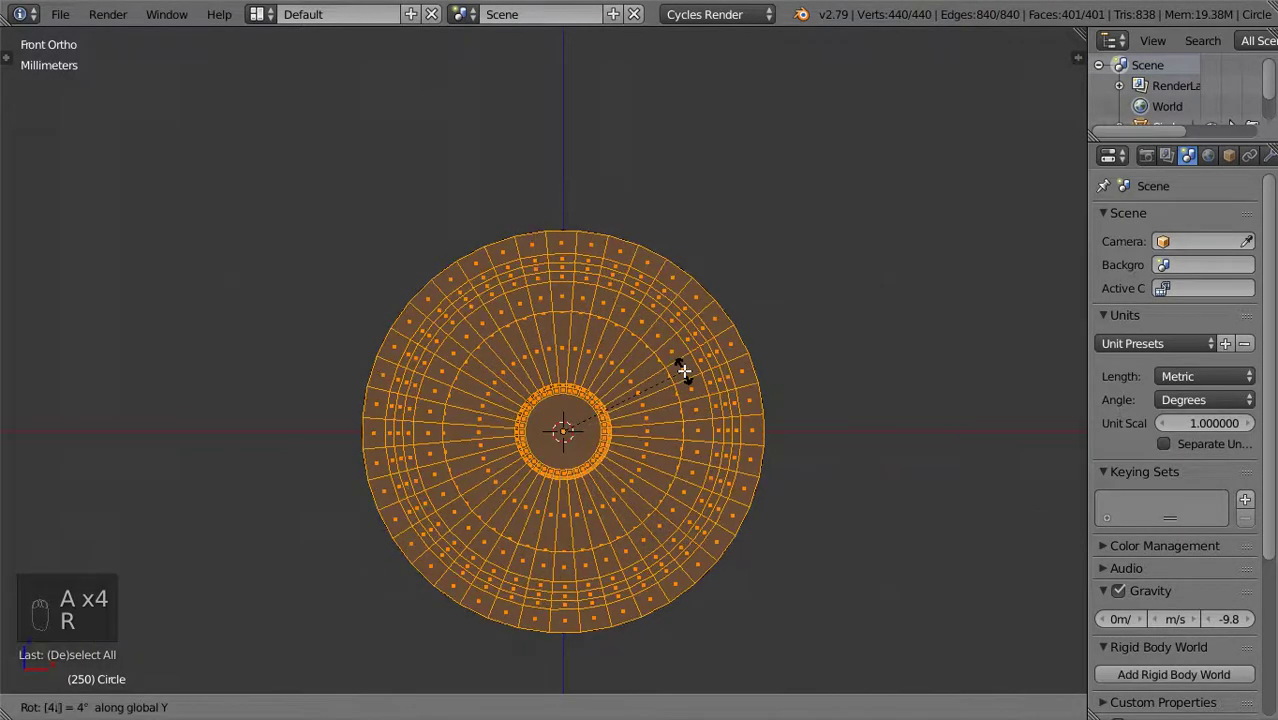
pyautogui.middleClick(554, 251)
pyautogui.moveTo(556, 251); pyautogui.dragTo(602, 229)
pyautogui.middleClick(536, 327)
pyautogui.middleClick(535, 327)
pyautogui.moveTo(503, 257); pyautogui.dragTo(493, 235)
# Mark a three-face patch near the rim as a bolt-hole spot, test LoopTools Circle on it, and undo
pyautogui.press('ctrl+r')
pyautogui.press('ctrl+r')
pyautogui.click(521, 263)
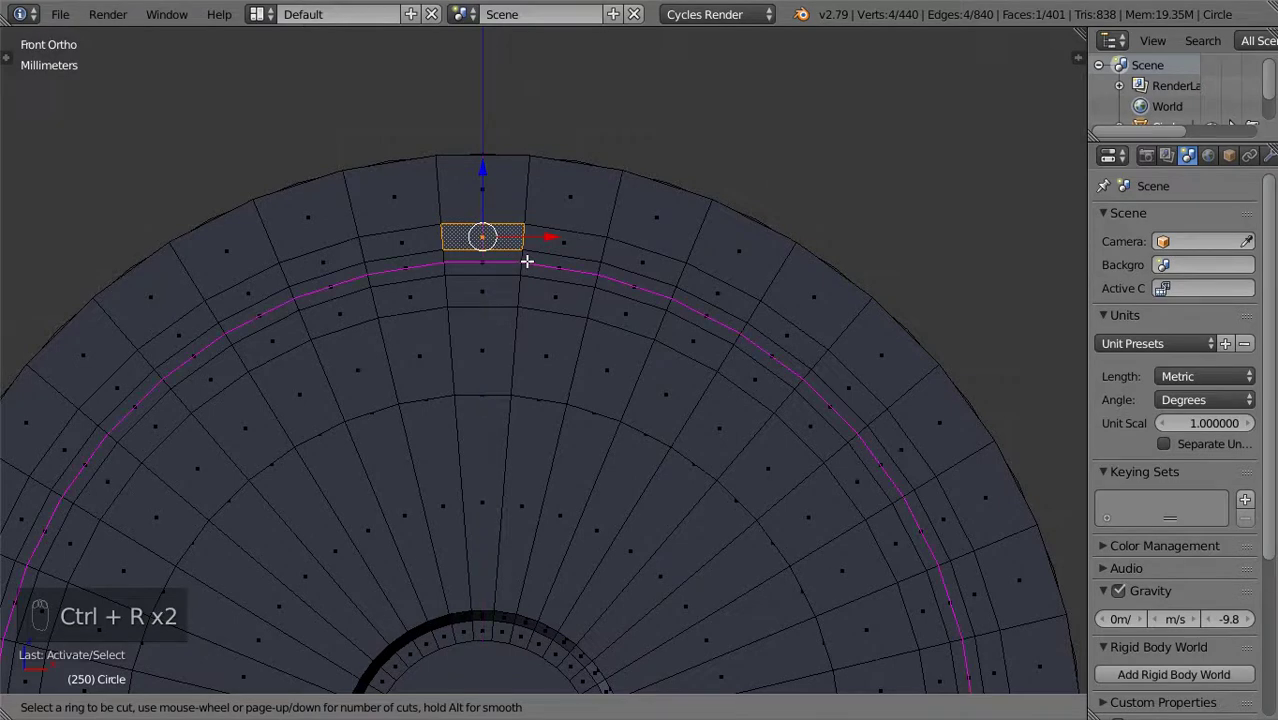
pyautogui.moveTo(499, 265); pyautogui.dragTo(517, 276)
pyautogui.press('w')
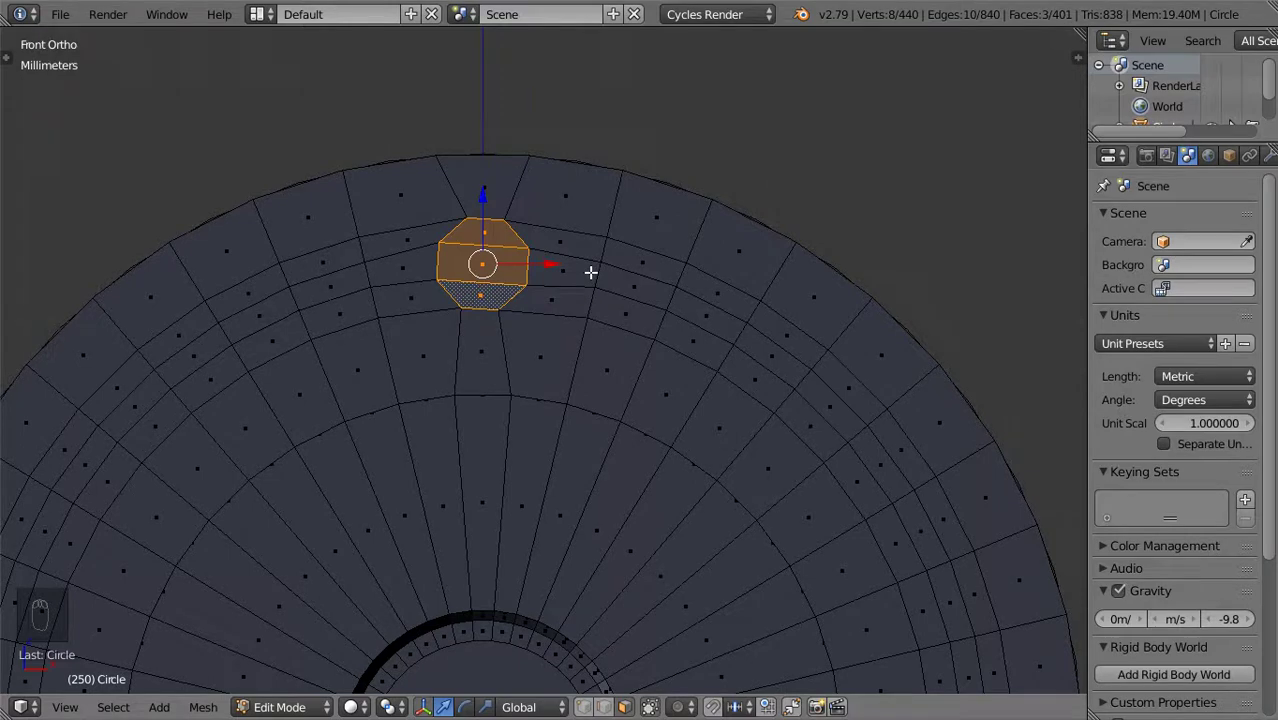
pyautogui.middleClick(592, 274)
pyautogui.press('ctrl+z')
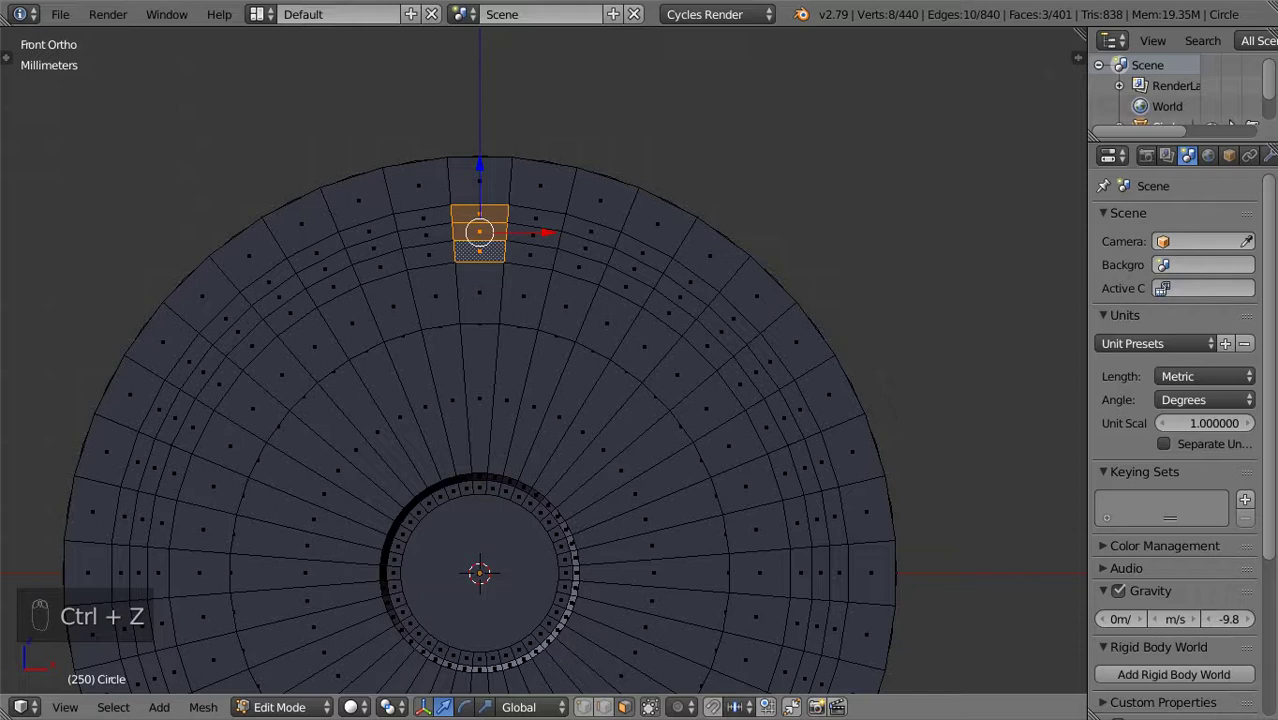
pyautogui.moveTo(517, 355); pyautogui.dragTo(508, 280)
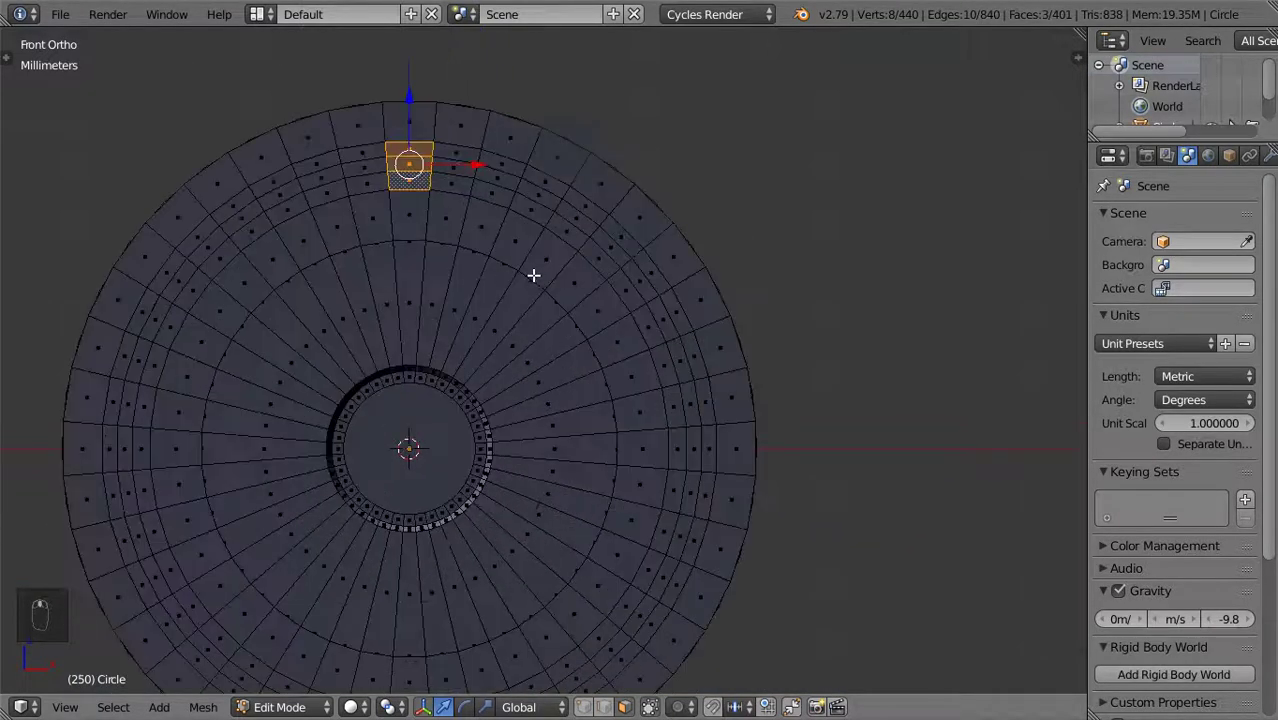
pyautogui.press('Tab')
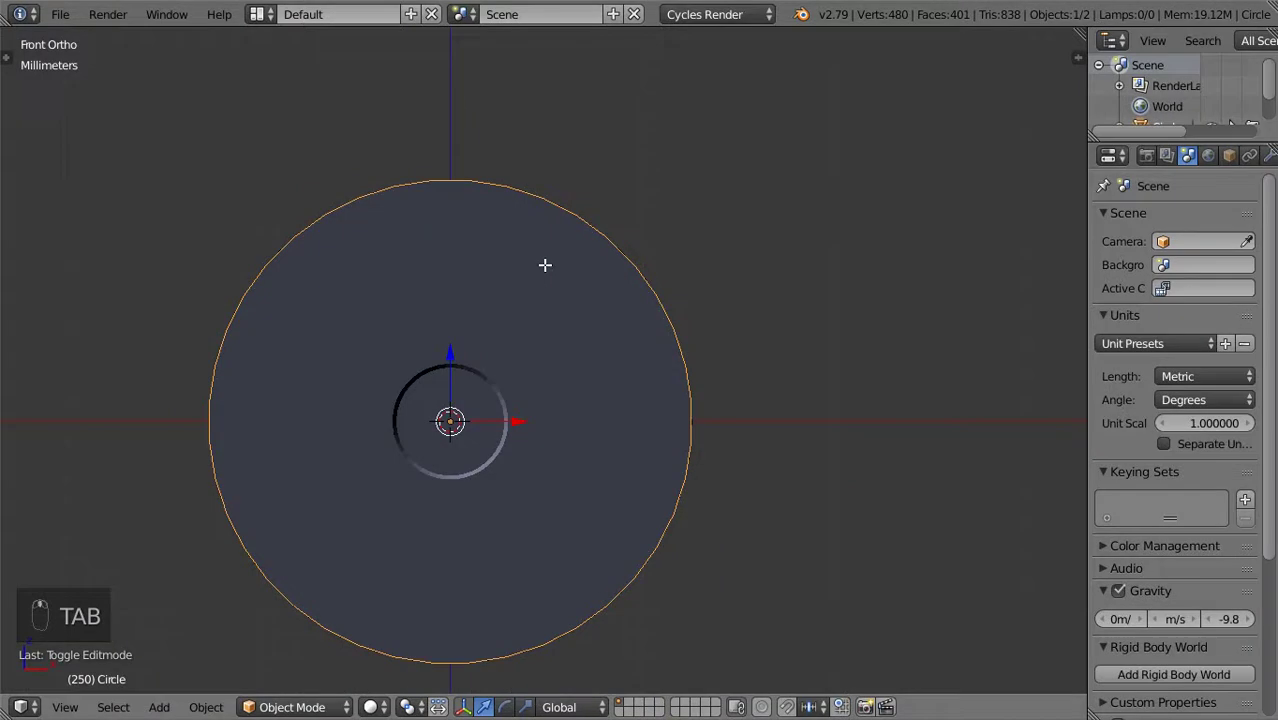
pyautogui.press('Tab')
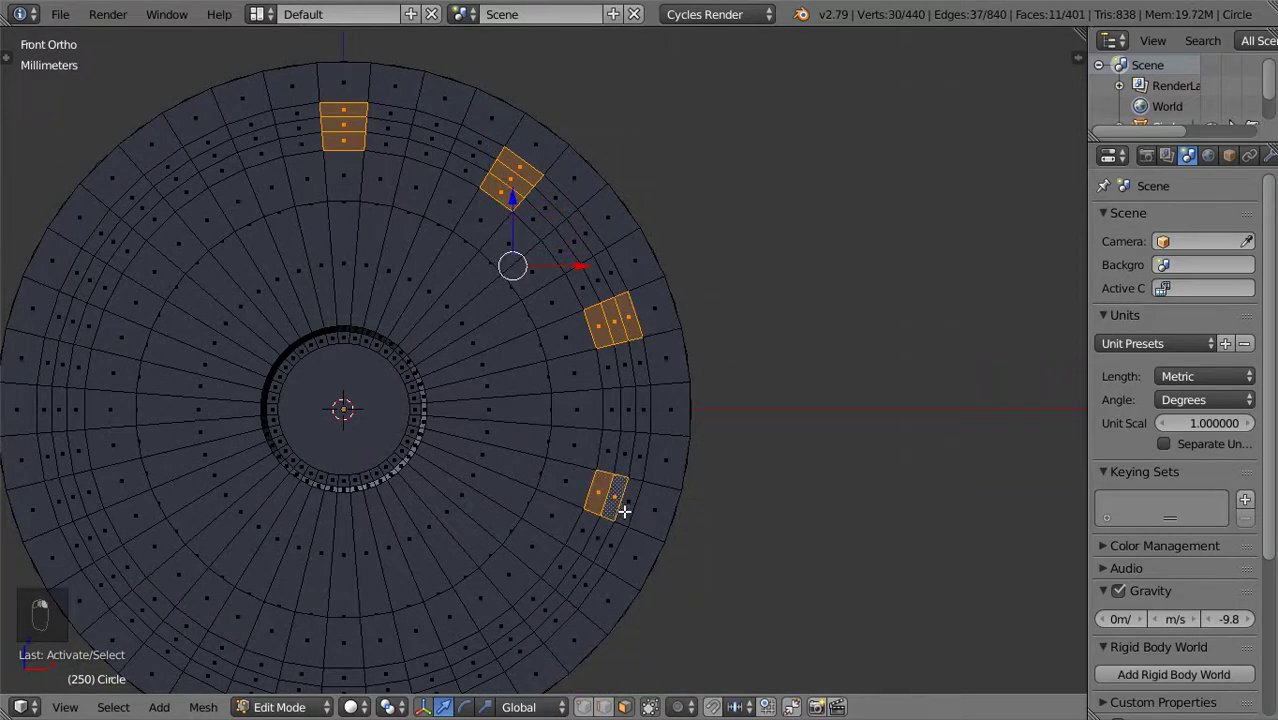
pyautogui.middleClick(591, 534)
pyautogui.moveTo(573, 469); pyautogui.dragTo(498, 534)
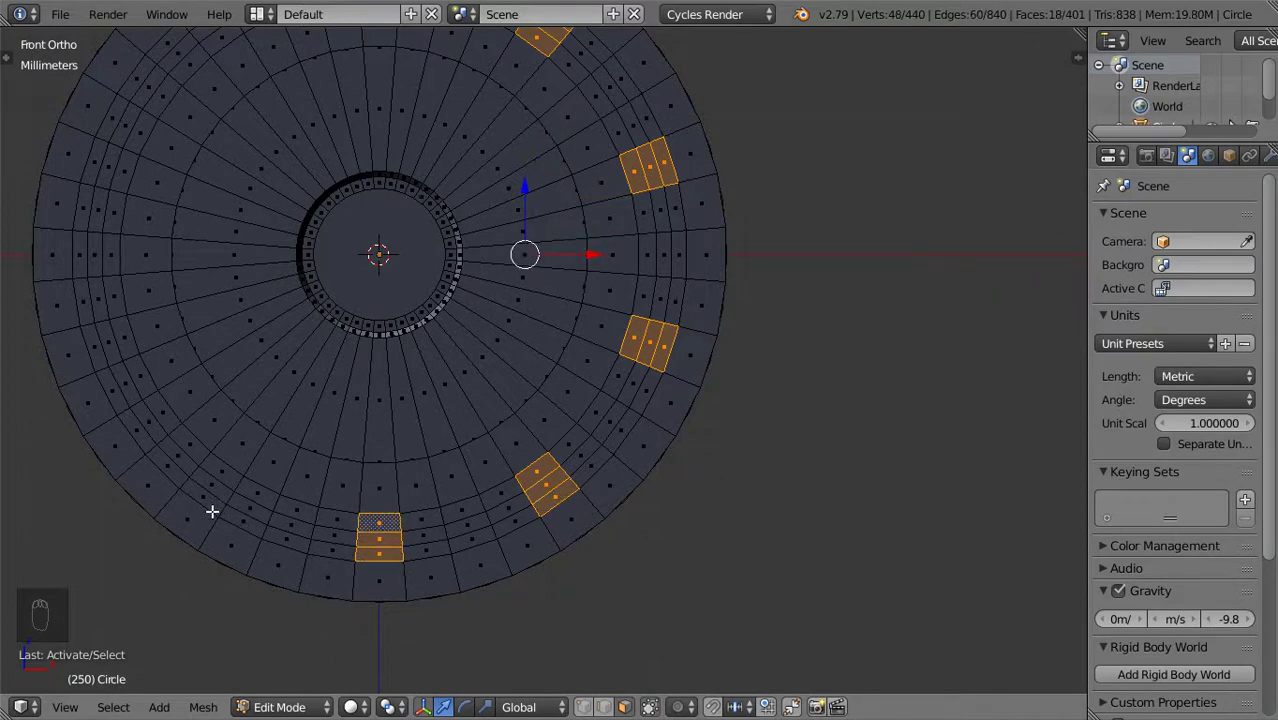
pyautogui.moveTo(410, 383); pyautogui.dragTo(614, 287)
pyautogui.press('c')
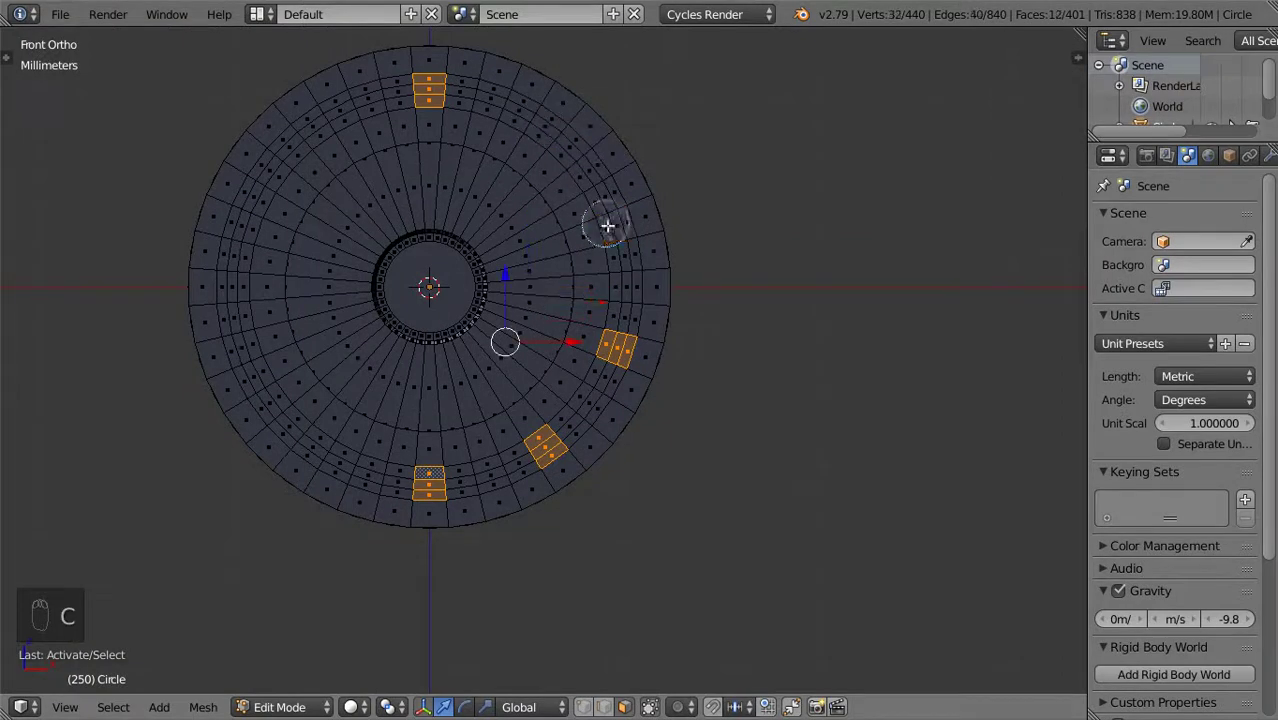
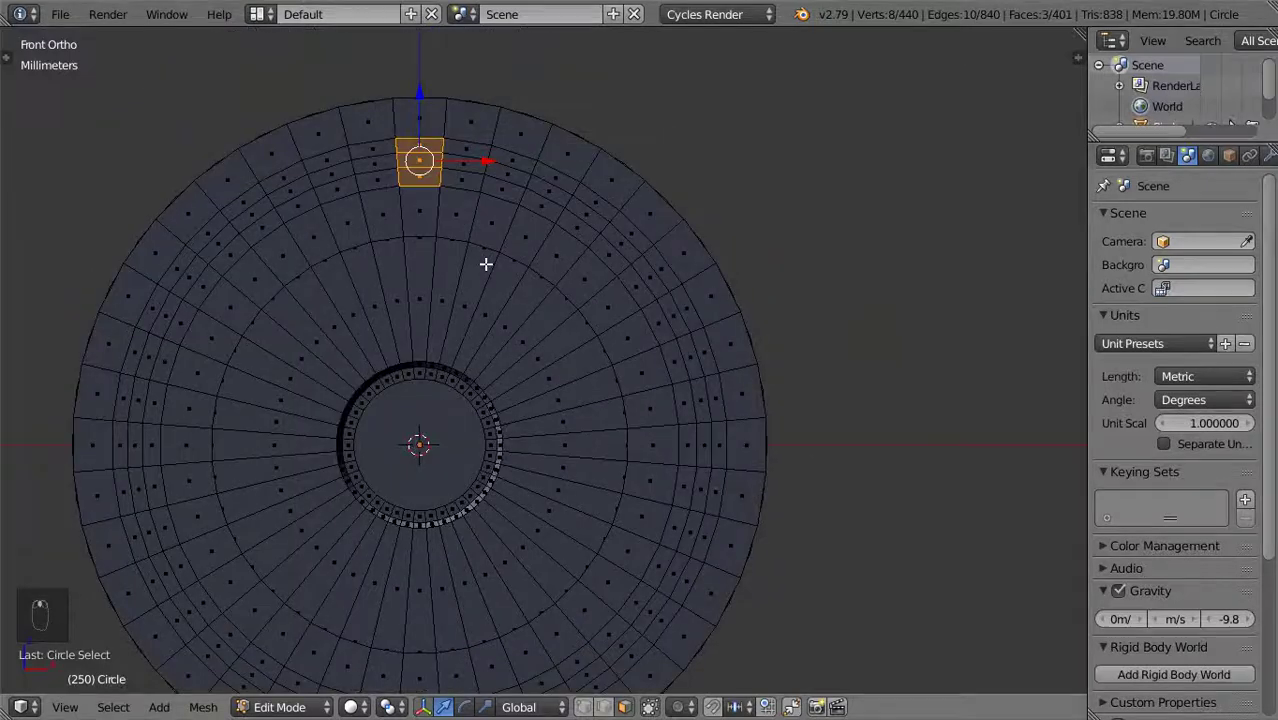
# Round the top patch with LoopTools Circle and delete its faces to open a bolt hole
pyautogui.press('w')
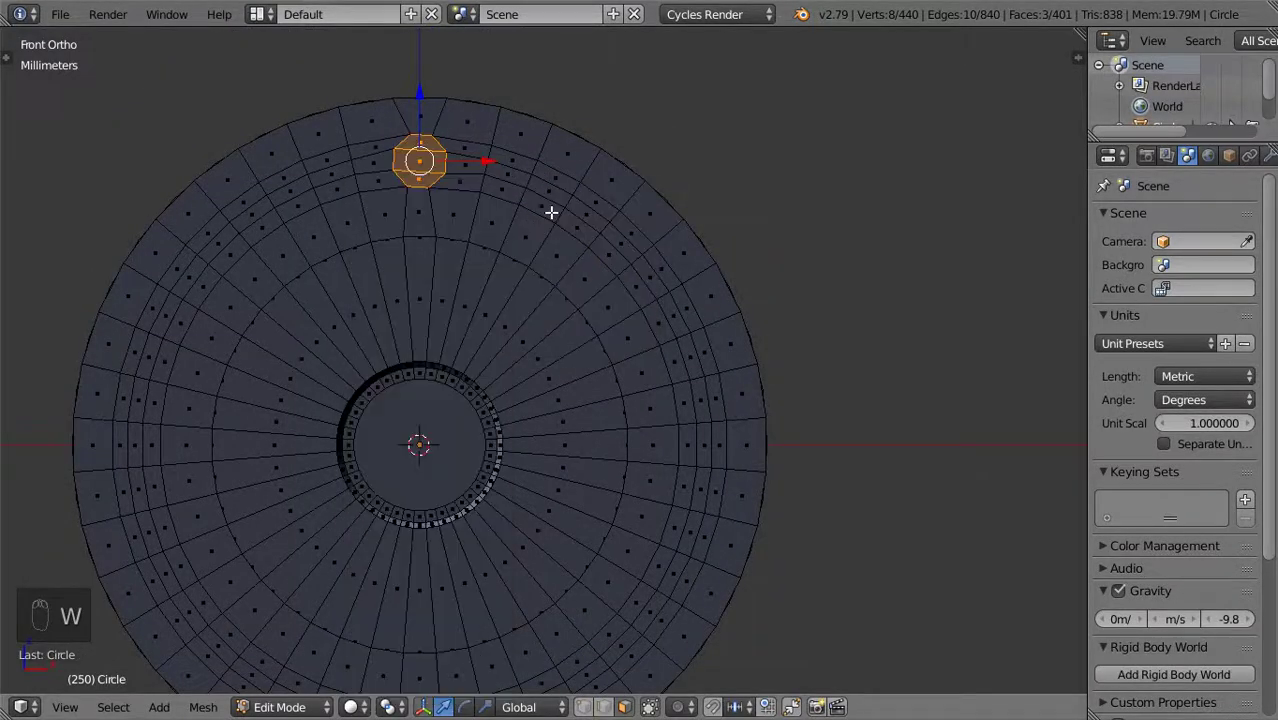
pyautogui.press('x')
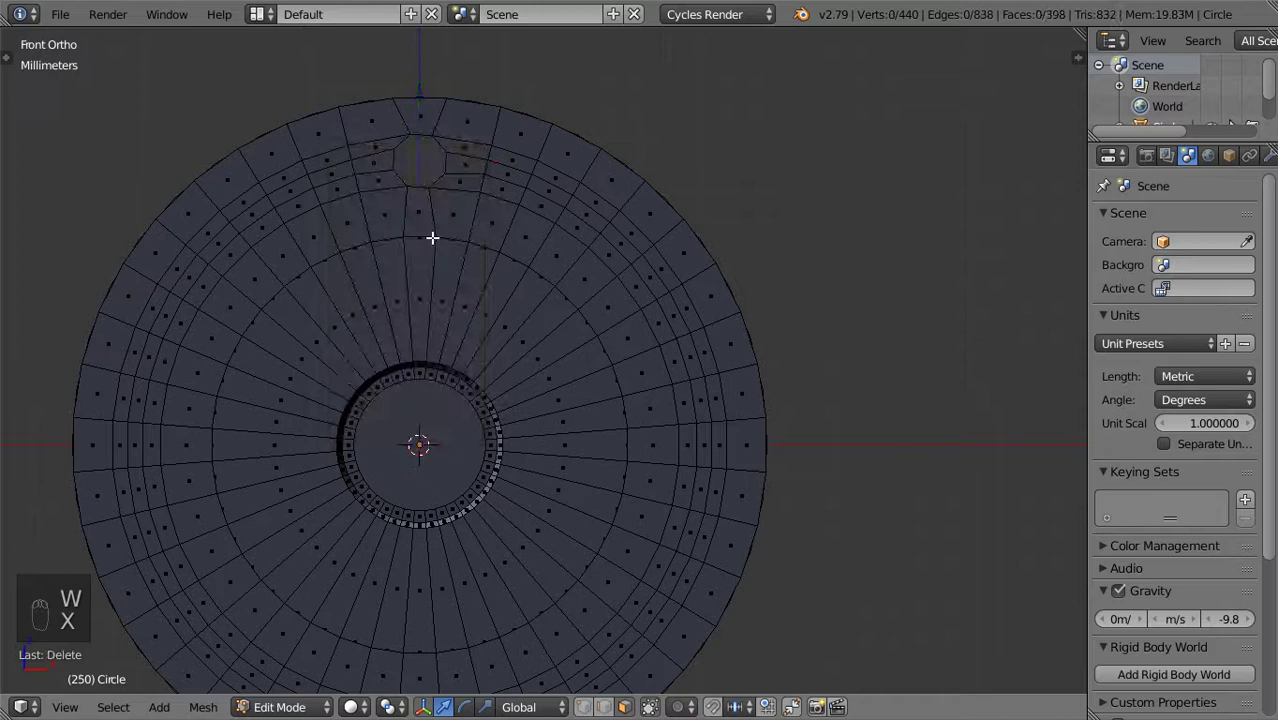
pyautogui.moveTo(310, 219); pyautogui.dragTo(288, 205)
pyautogui.press('w')
pyautogui.press('x')
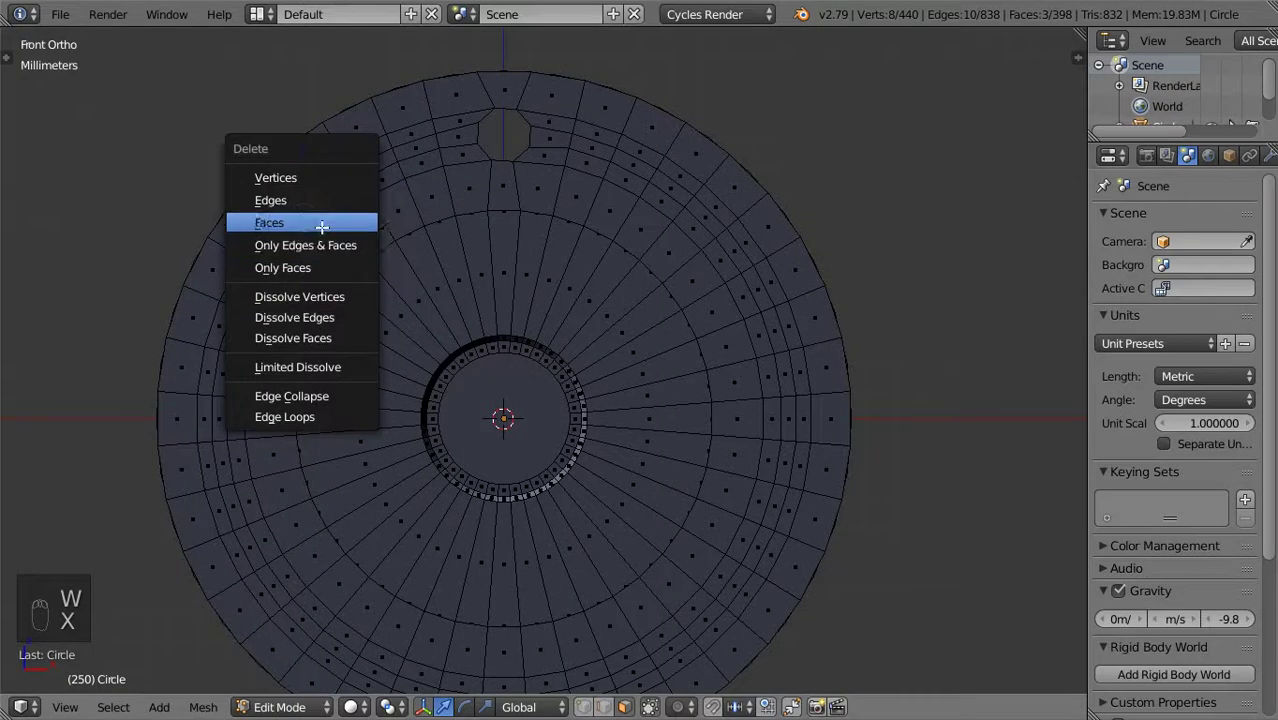
# Select the left-side patch, round it and delete its faces for the next bolt hole
pyautogui.rightClick(264, 277)
pyautogui.rightClick(259, 292)
pyautogui.press('w')
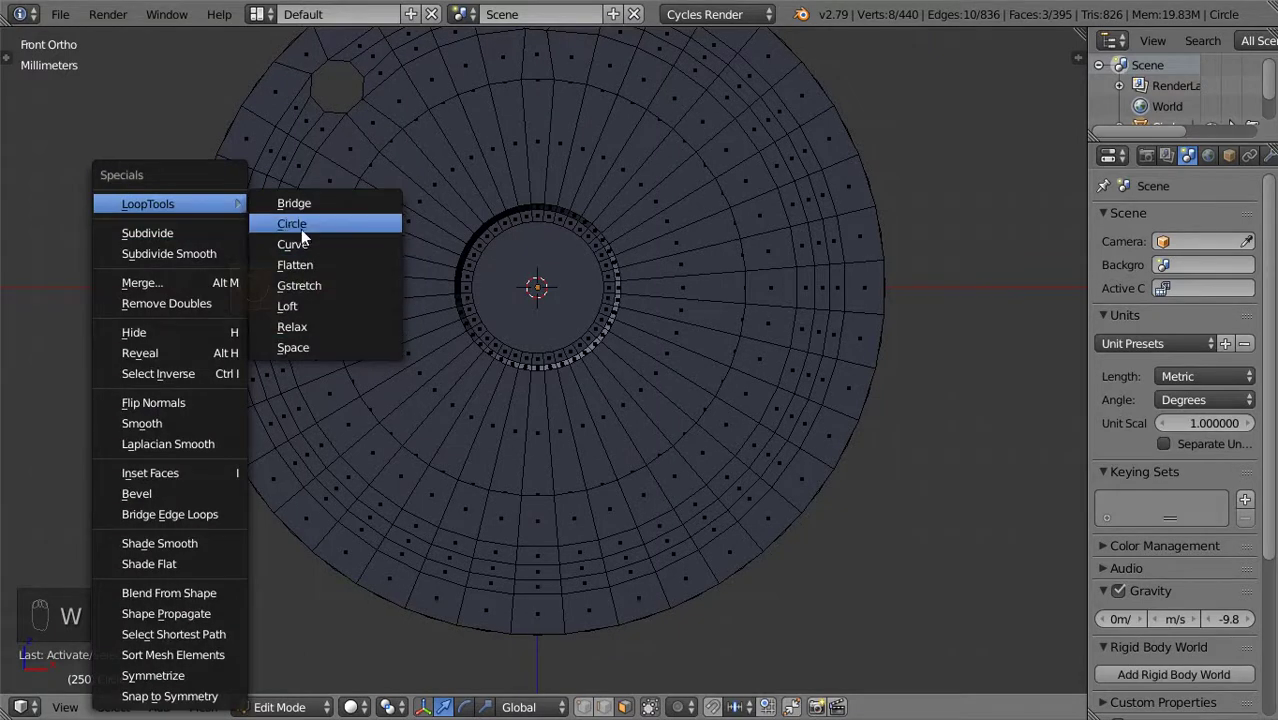
pyautogui.press('x')
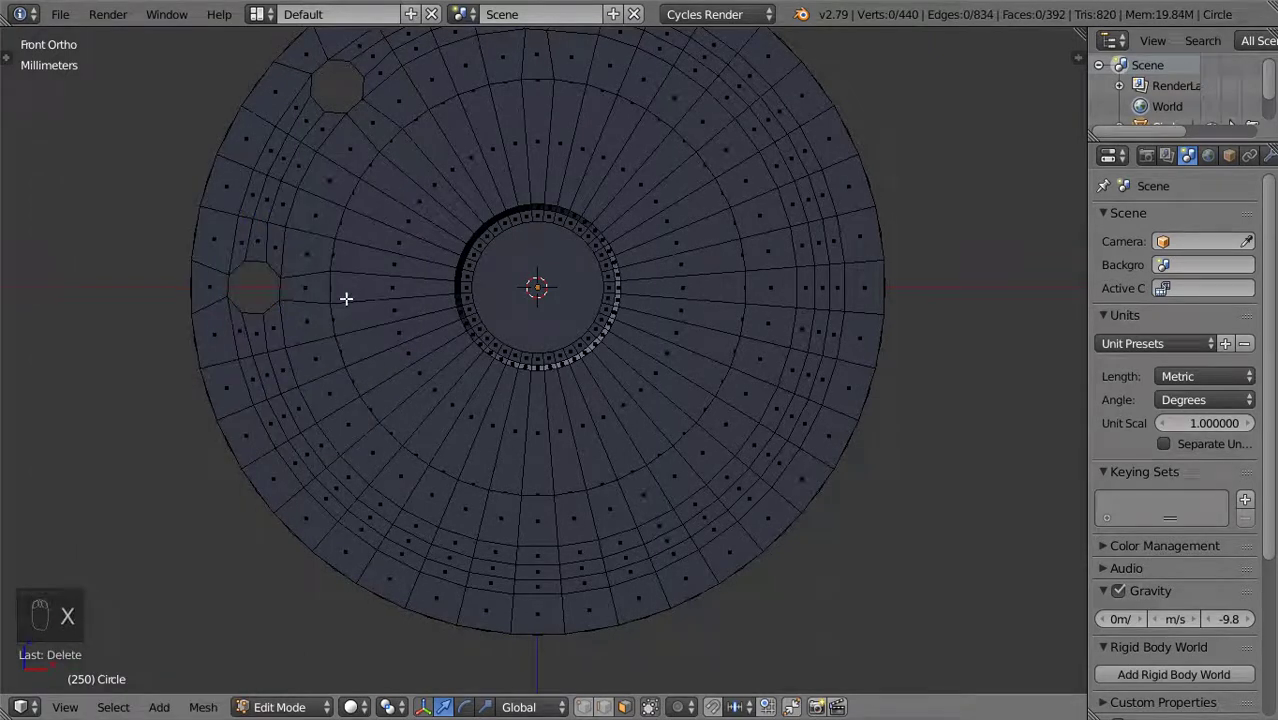
pyautogui.moveTo(353, 333); pyautogui.dragTo(307, 442)
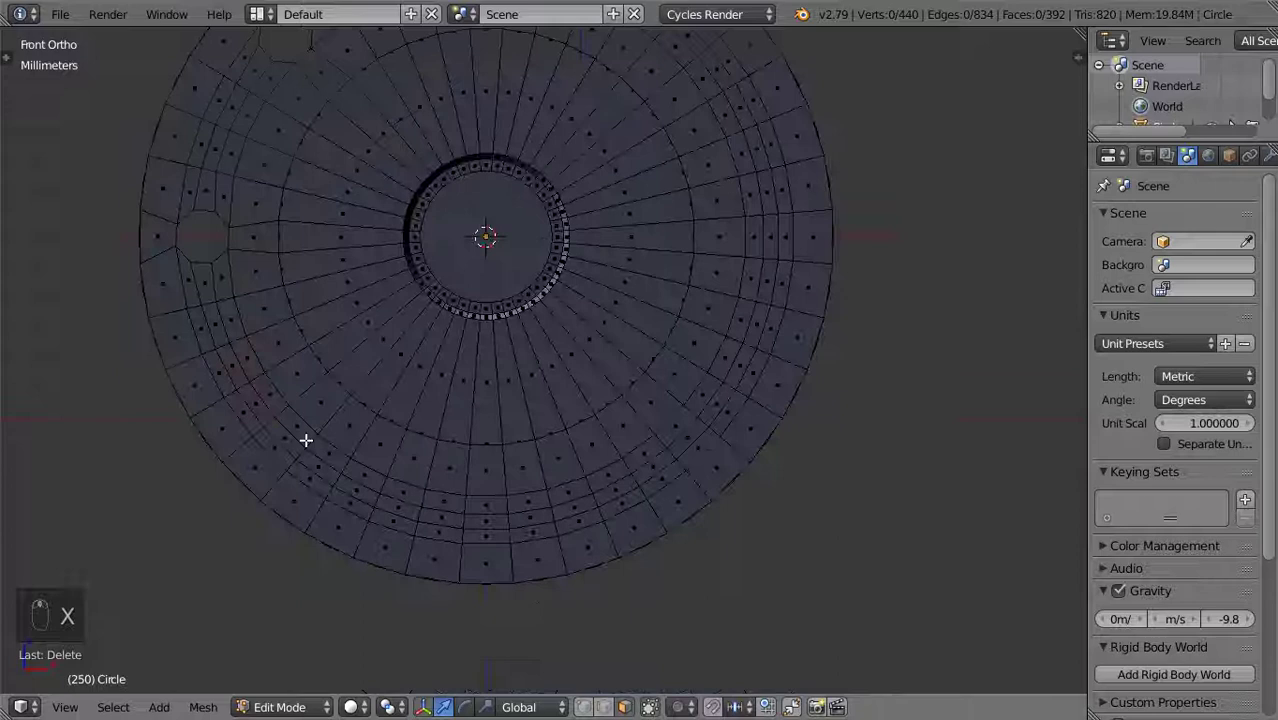
pyautogui.moveTo(302, 430); pyautogui.dragTo(519, 647)
pyautogui.press('x')
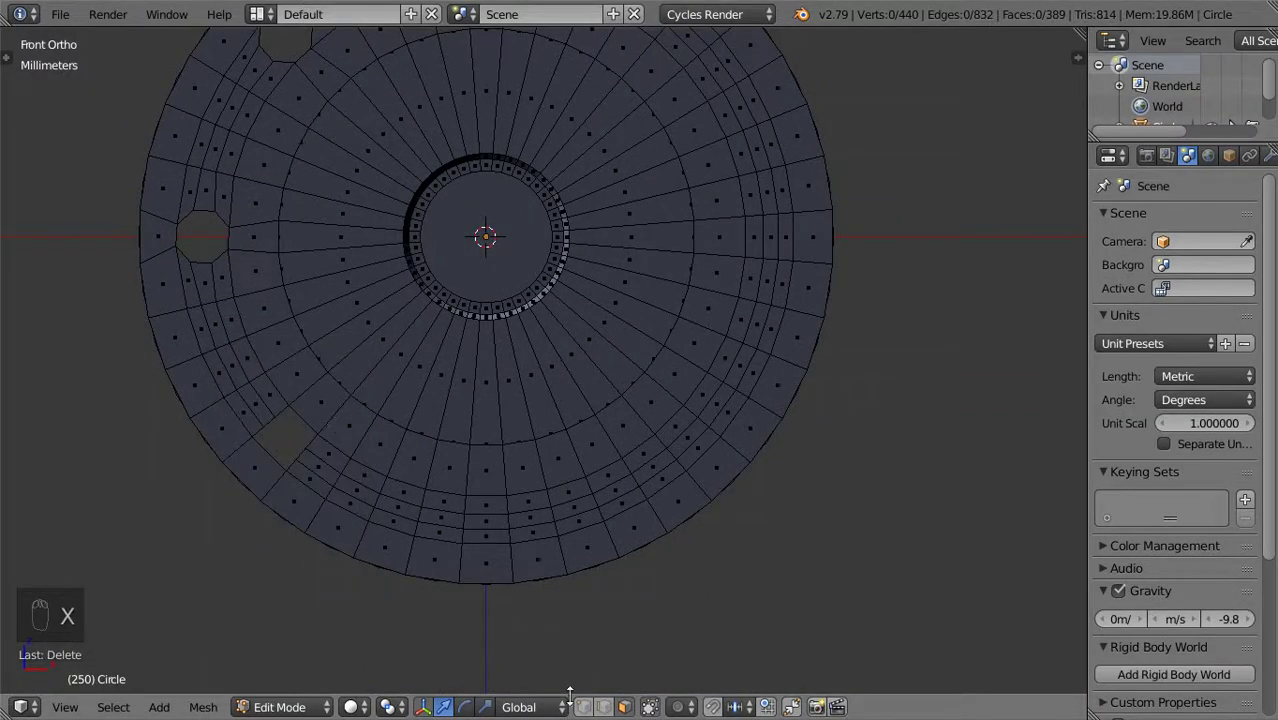
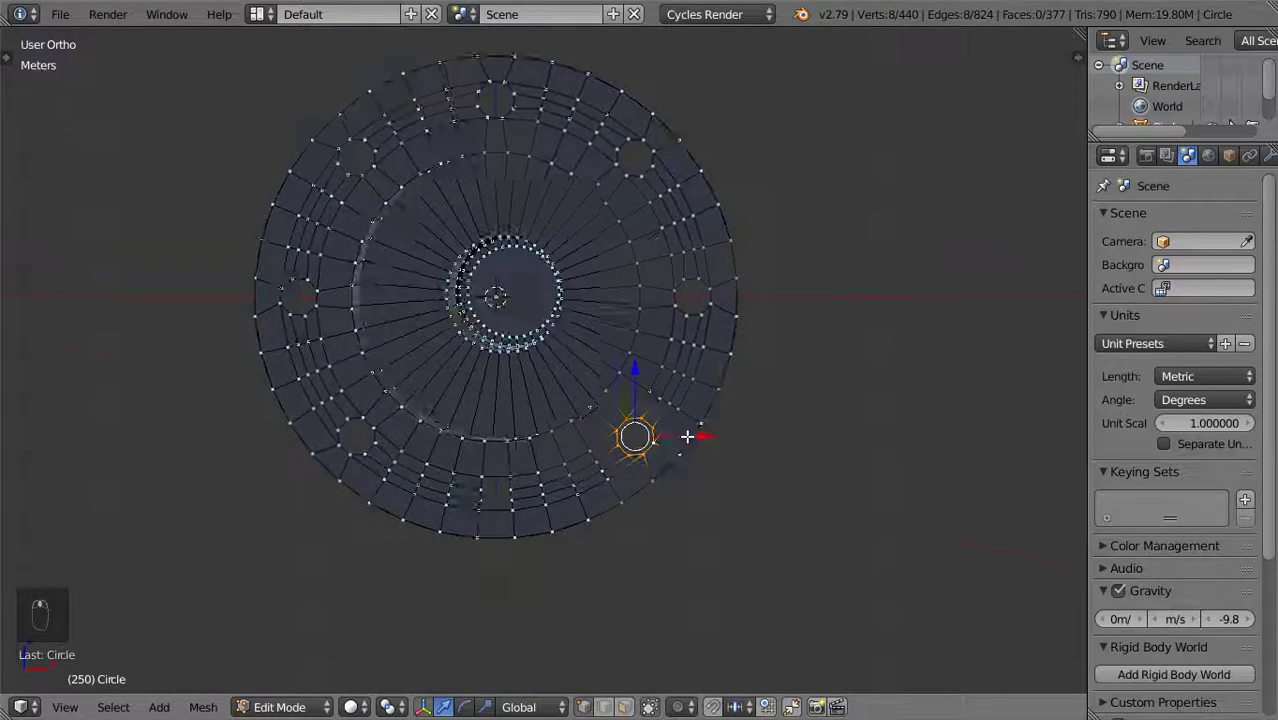
# Inspect the shaft in 3D, then view the flange face-on from the front
pyautogui.press('KP_7')
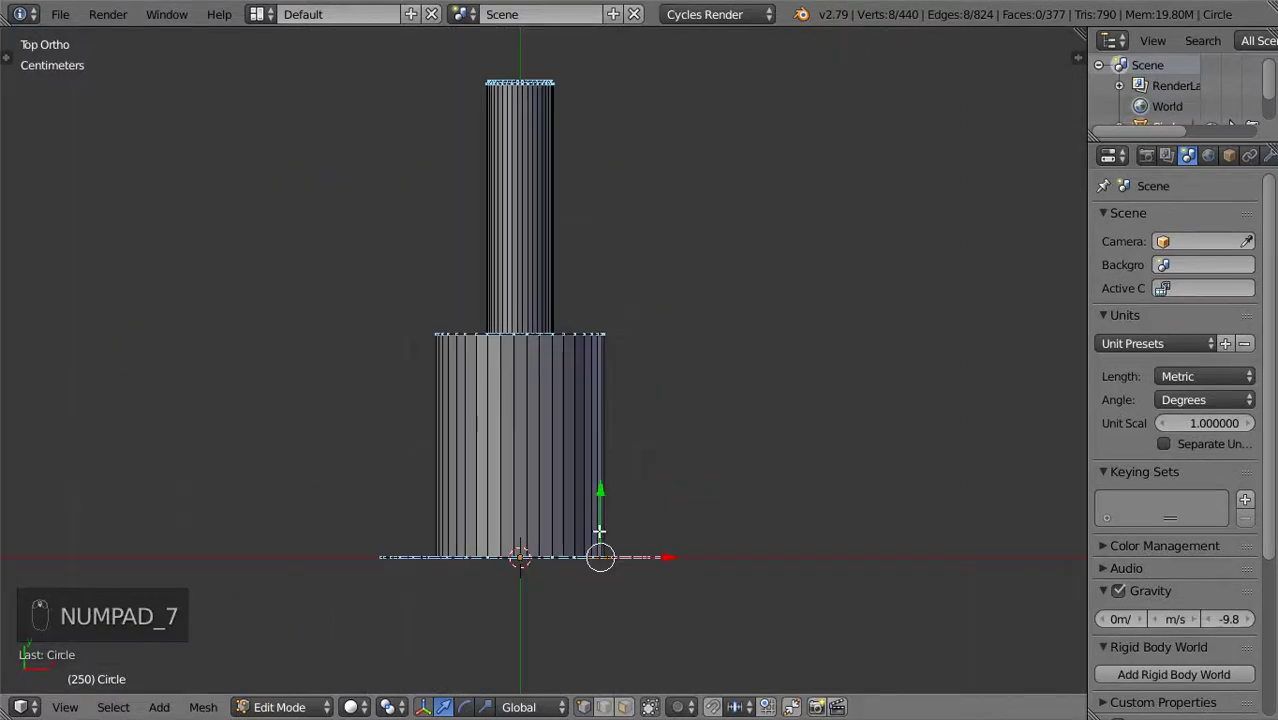
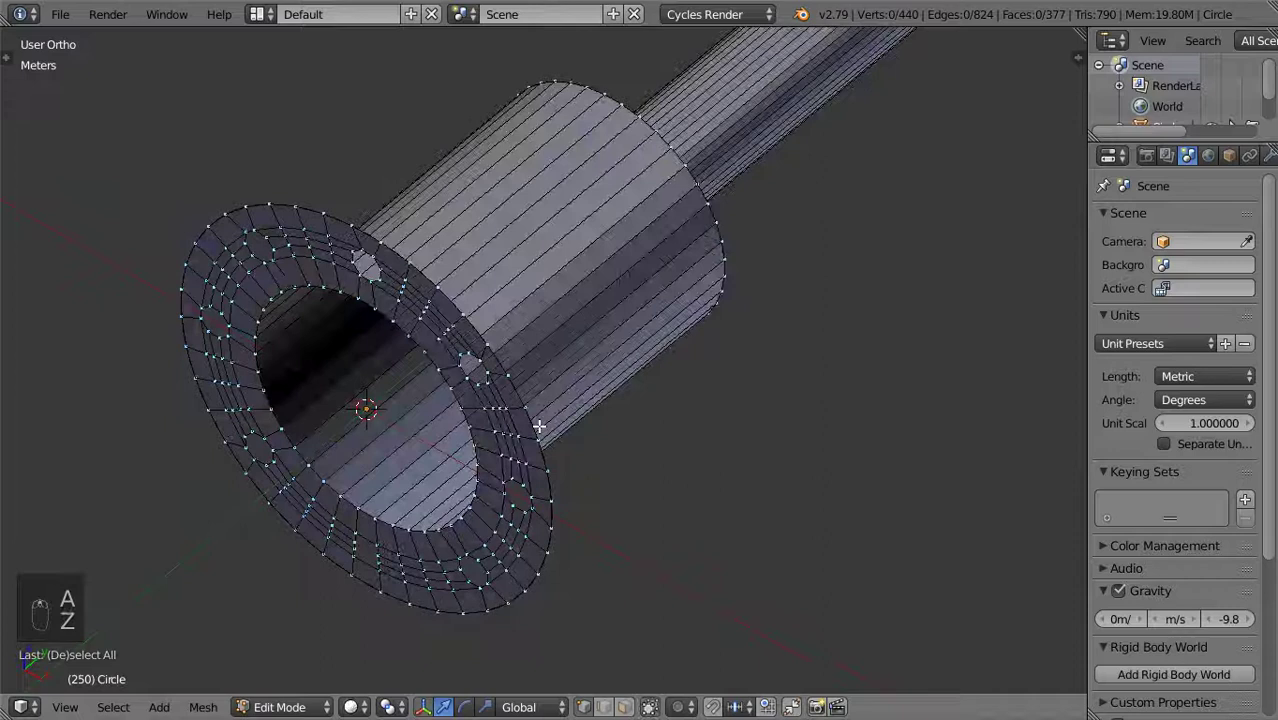
pyautogui.moveTo(533, 430); pyautogui.dragTo(601, 462)
pyautogui.press('e')
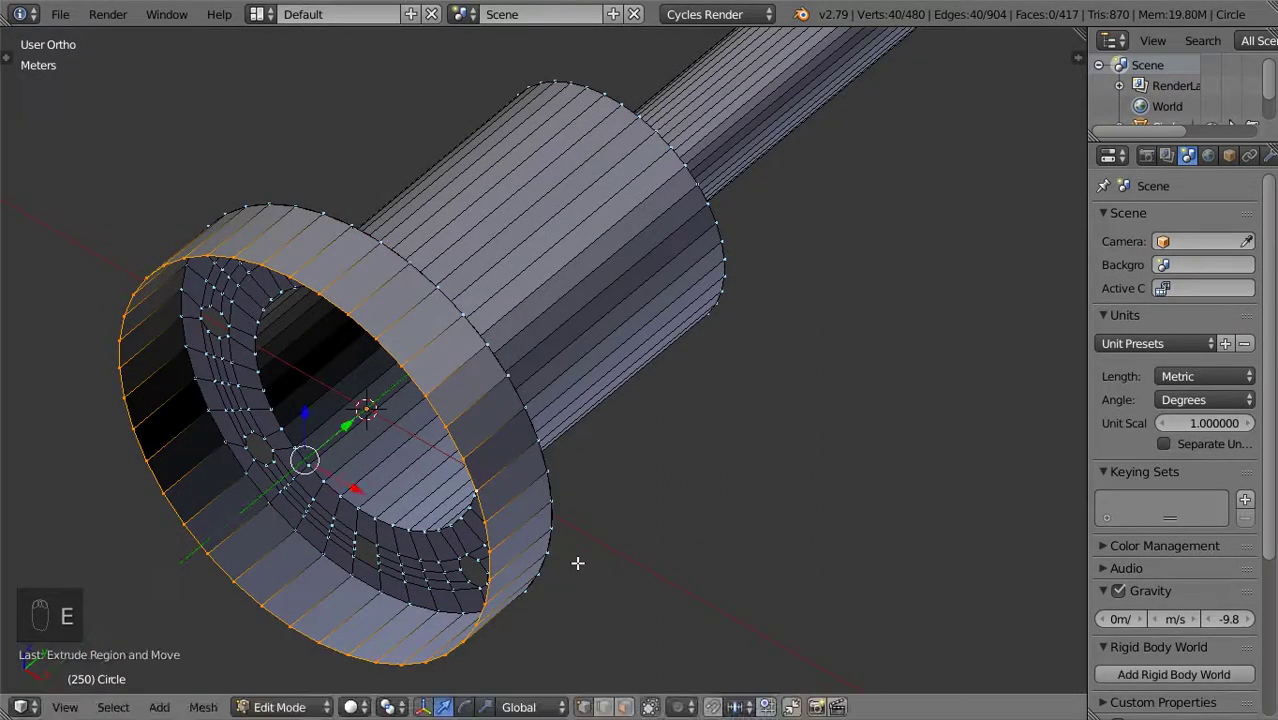
pyautogui.press('KP_1')
pyautogui.press('e')
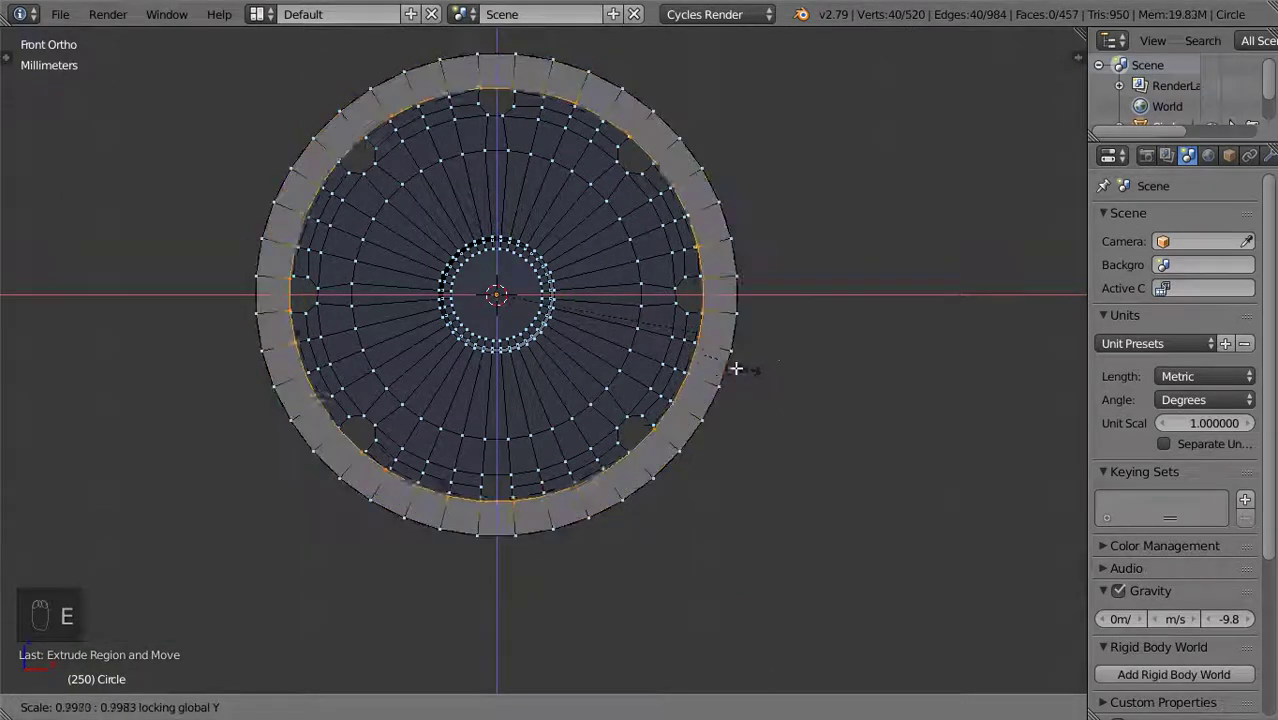
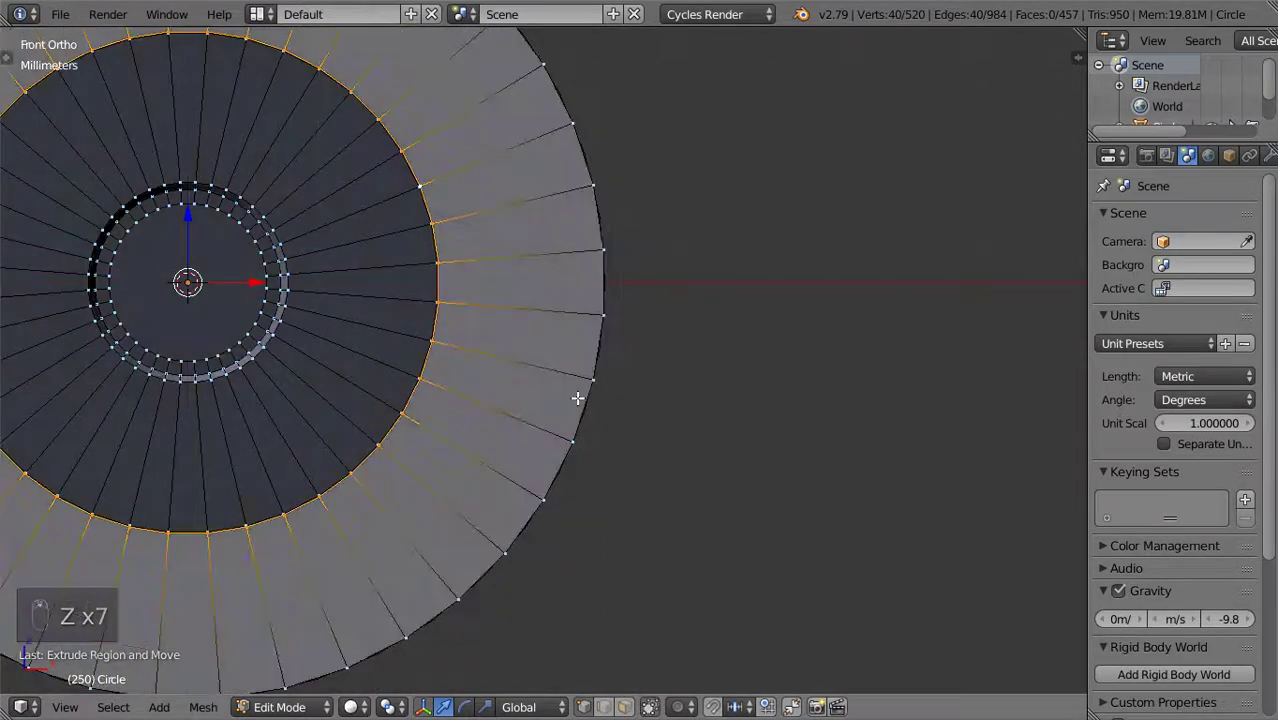
# Cut the remaining bolt holes so eight are evenly spaced around the flange ring
pyautogui.press('ctrl+KP_Add')
pyautogui.press('ctrl+KP_Add')
pyautogui.press('Escape')
pyautogui.press('x')
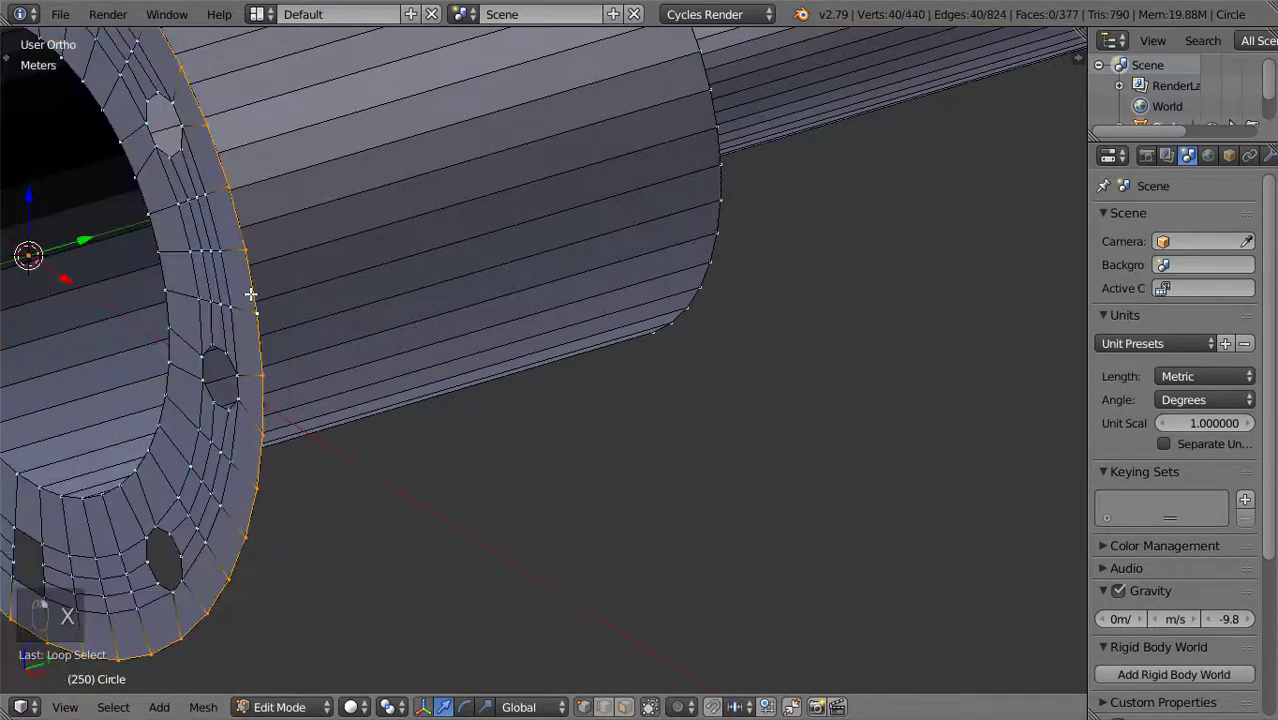
pyautogui.press('ctrl+KP_Add')
pyautogui.press('ctrl+KP_Add')
pyautogui.press('ctrl+KP_Add')
pyautogui.press('ctrl+KP_Add')
pyautogui.press('ctrl+KP_Add')
pyautogui.middleClick(252, 296)
pyautogui.middleClick(249, 289)
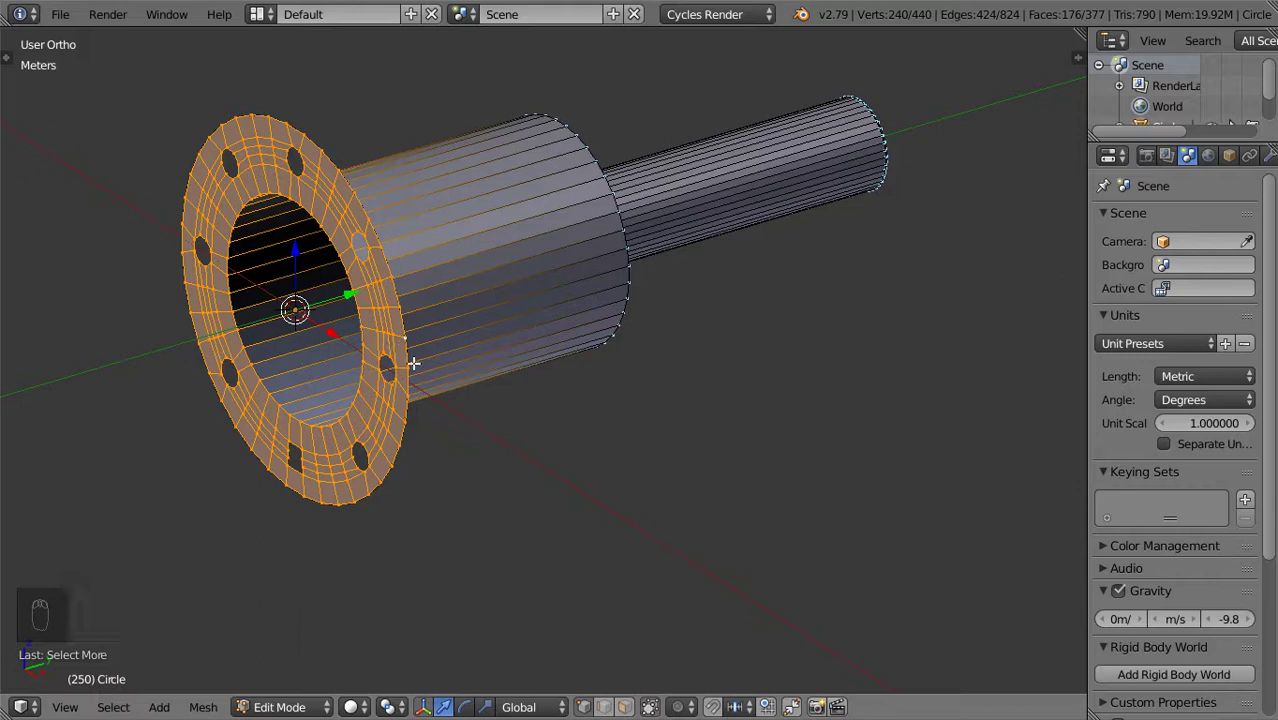
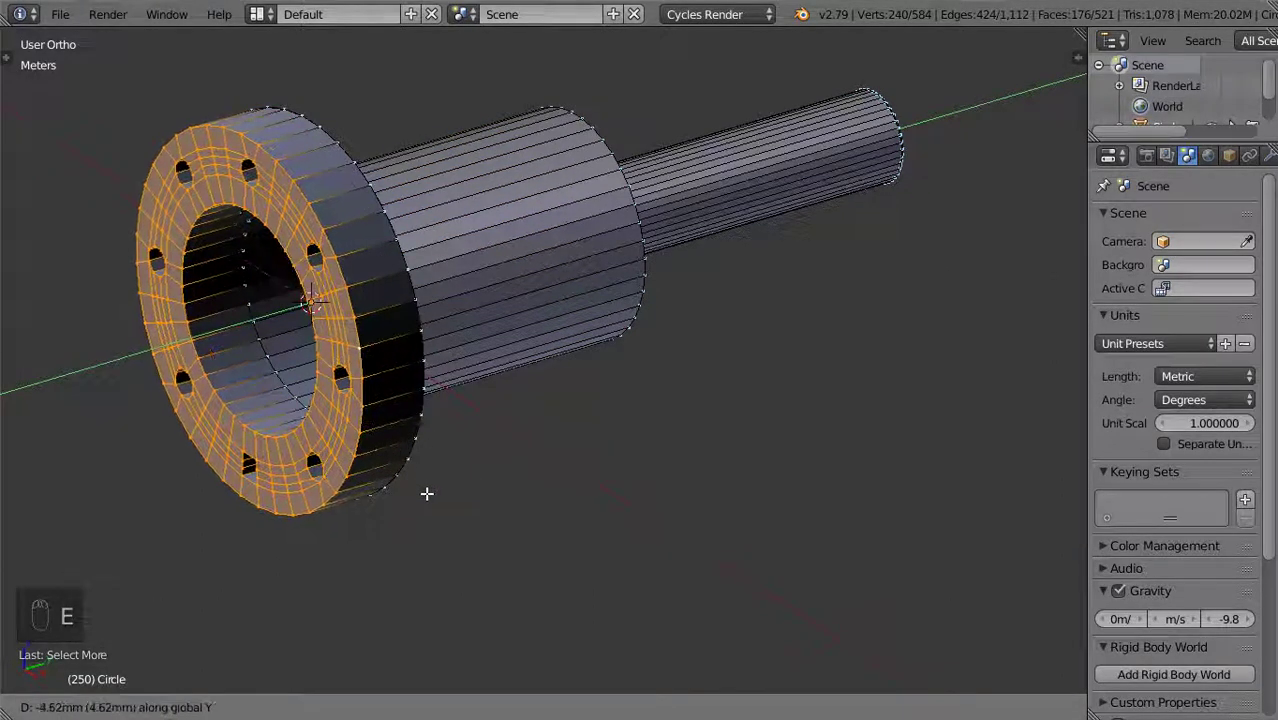
# Extrude the holed flange faces through its thickness, check in Object Mode, then reselect the whole mesh
pyautogui.press('a')
pyautogui.press('a')
pyautogui.moveTo(499, 446); pyautogui.dragTo(531, 423)
pyautogui.press('Tab')
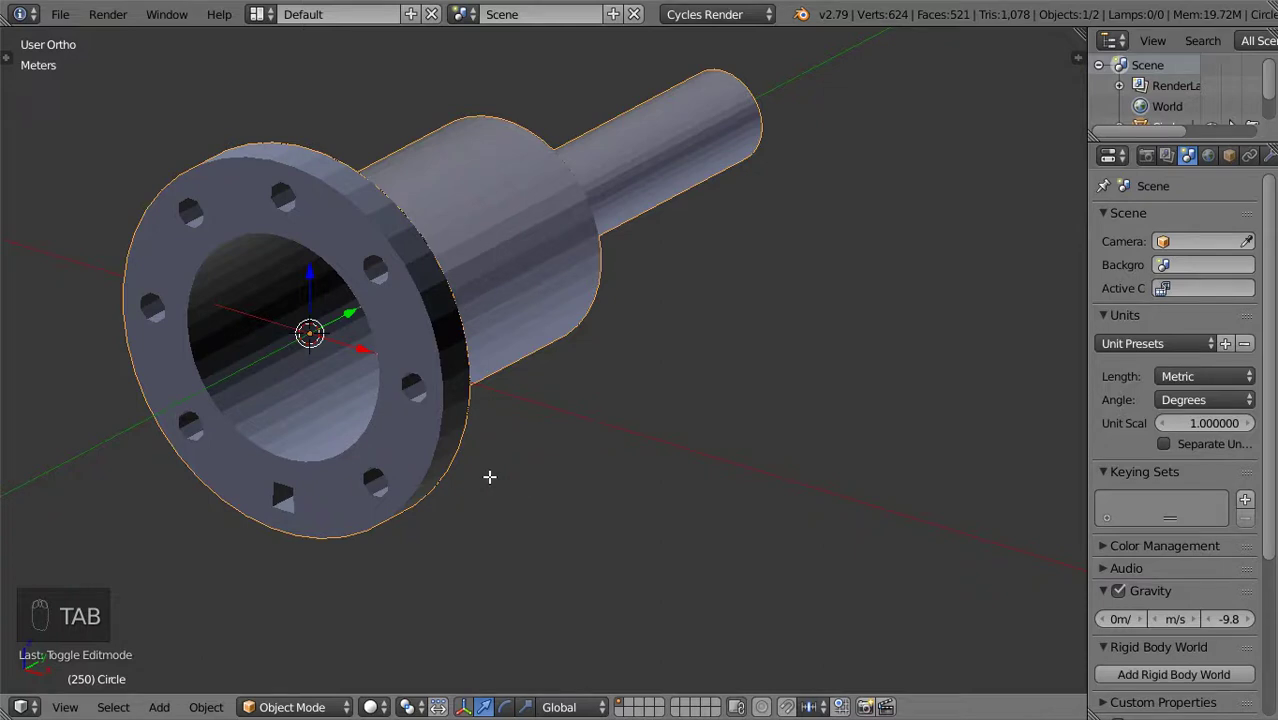
pyautogui.press('a')
pyautogui.press('ctrl+n')
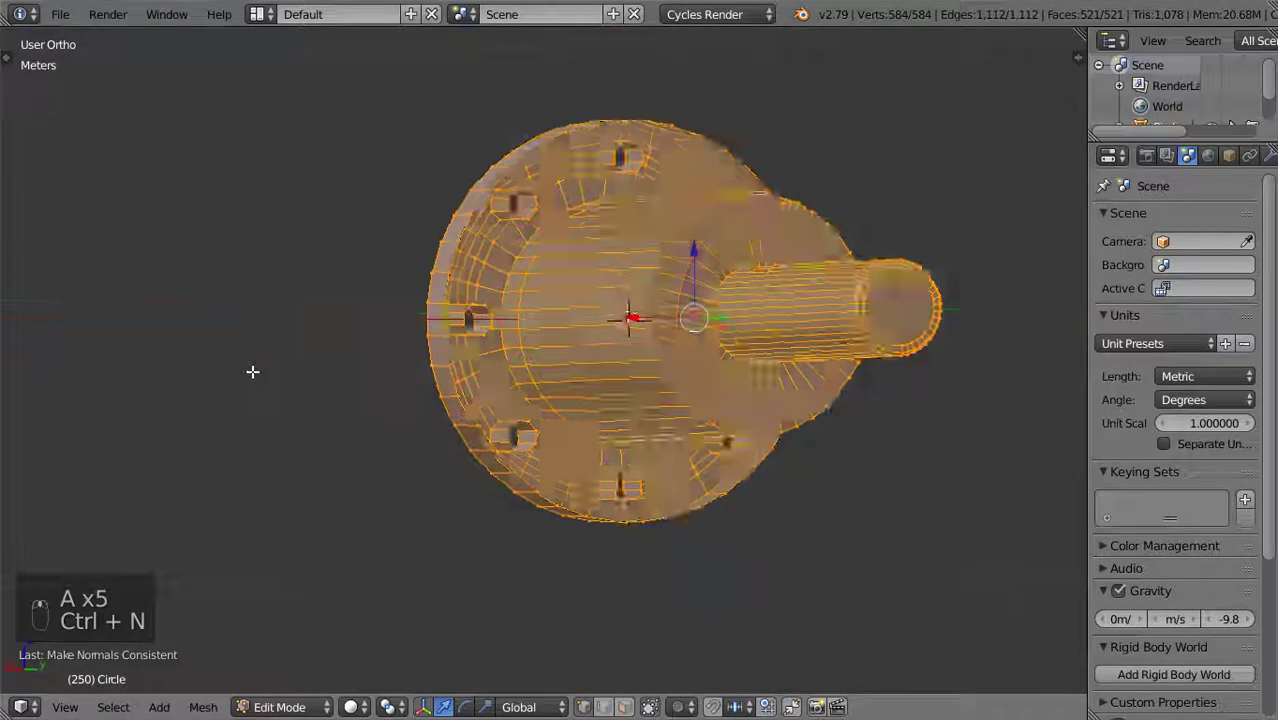
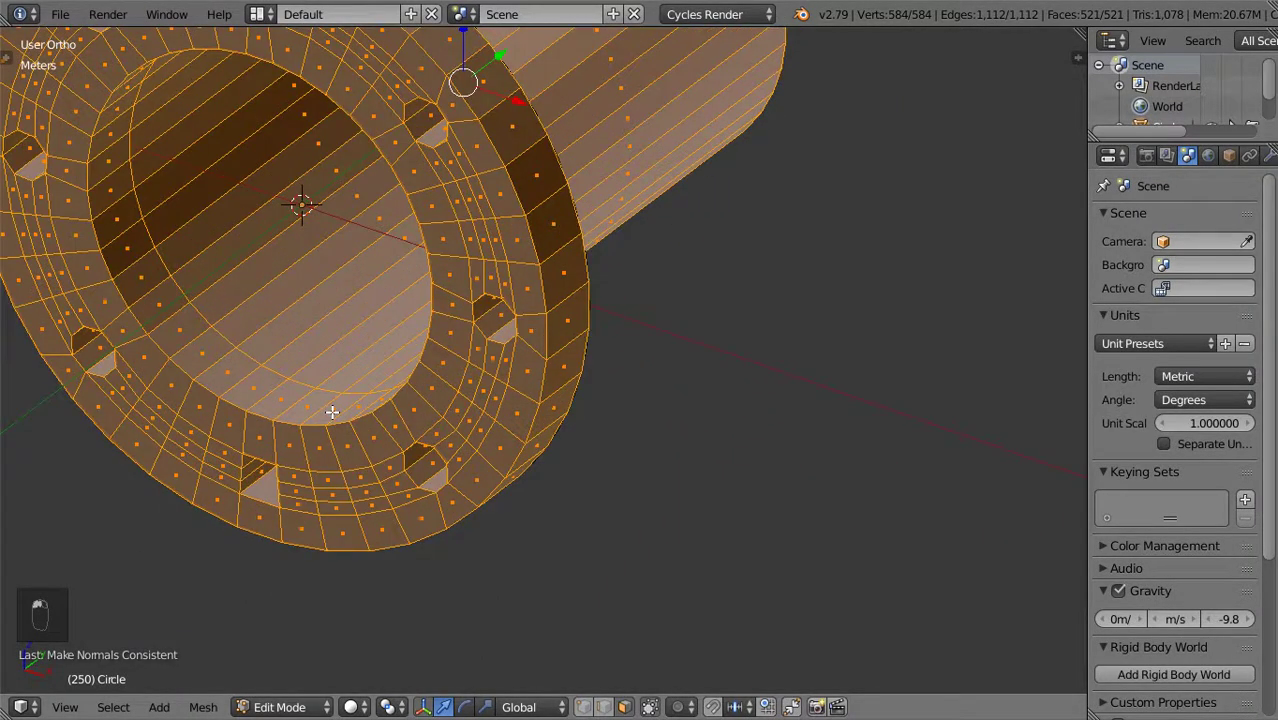
# Unhide and inspect the bolt holes cut into the flange face
pyautogui.press('h')
pyautogui.click(463, 456)
pyautogui.middleClick(562, 491)
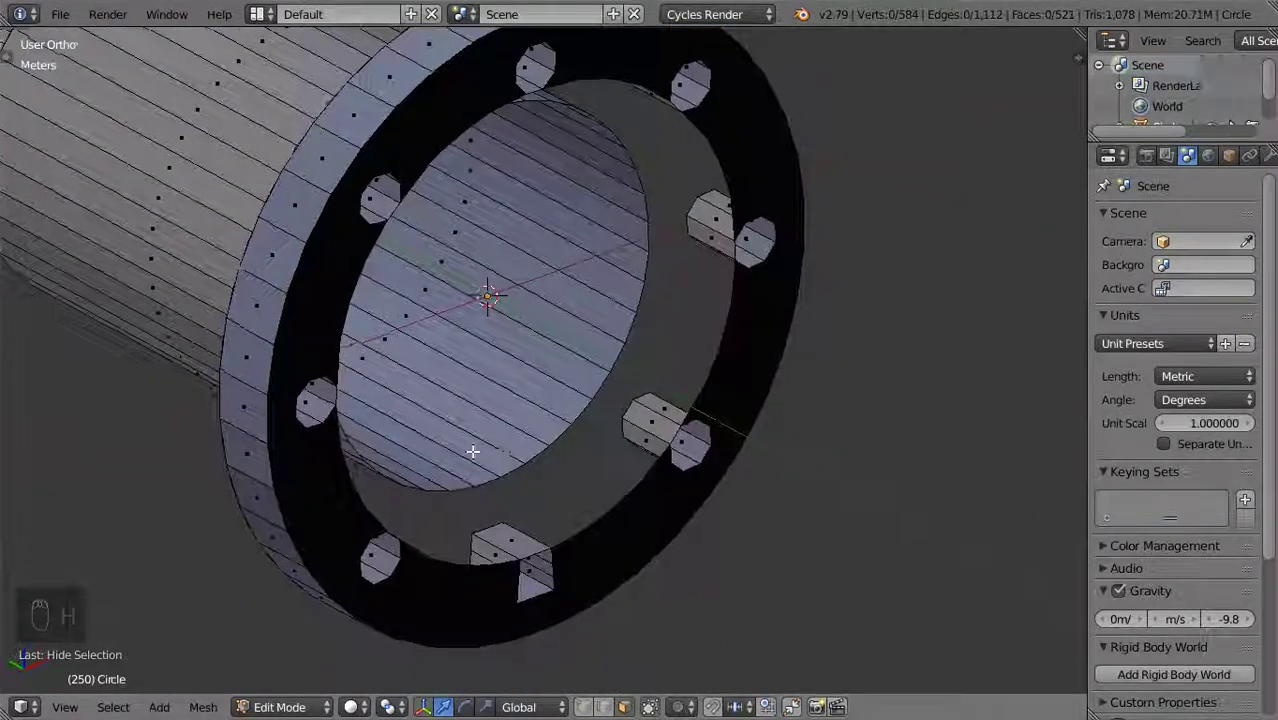
pyautogui.press('alt+h')
pyautogui.moveTo(462, 409); pyautogui.dragTo(225, 397)
pyautogui.press('alt+h')
pyautogui.moveTo(423, 453); pyautogui.dragTo(423, 453)
# Undo repeatedly until the flange extrusion is gone, leaving a flat bolt-holed ring
pyautogui.press('ctrl+z')
pyautogui.press('ctrl+z')
pyautogui.press('ctrl+z')
pyautogui.press('ctrl+z')
pyautogui.press('ctrl+z')
pyautogui.press('ctrl+z')
pyautogui.press('ctrl+z')
pyautogui.press('ctrl+z')
pyautogui.press('ctrl+z')
pyautogui.press('ctrl+z')
pyautogui.press('ctrl+z')
pyautogui.press('ctrl+z')
pyautogui.press('ctrl+z')
pyautogui.press('ctrl+z')
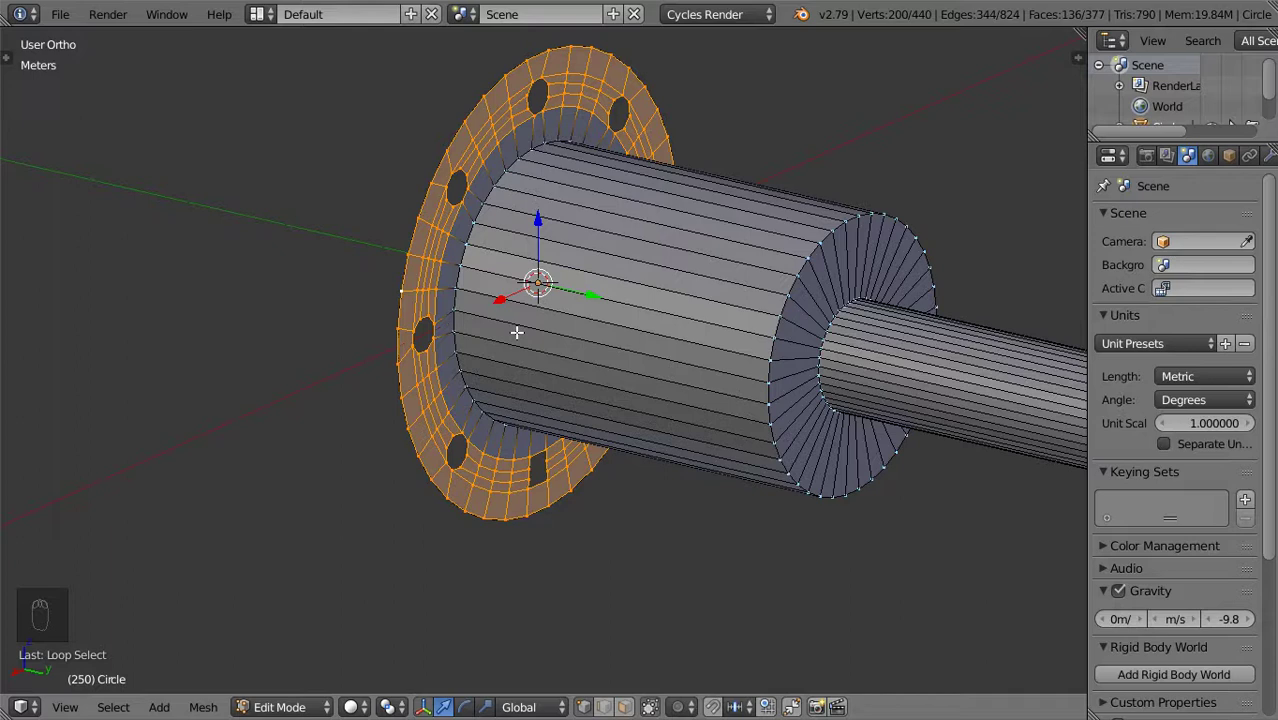
# Grow the selection to the holed flange ring and extrude it back along the shaft axis
pyautogui.press('ctrl+KP_Add')
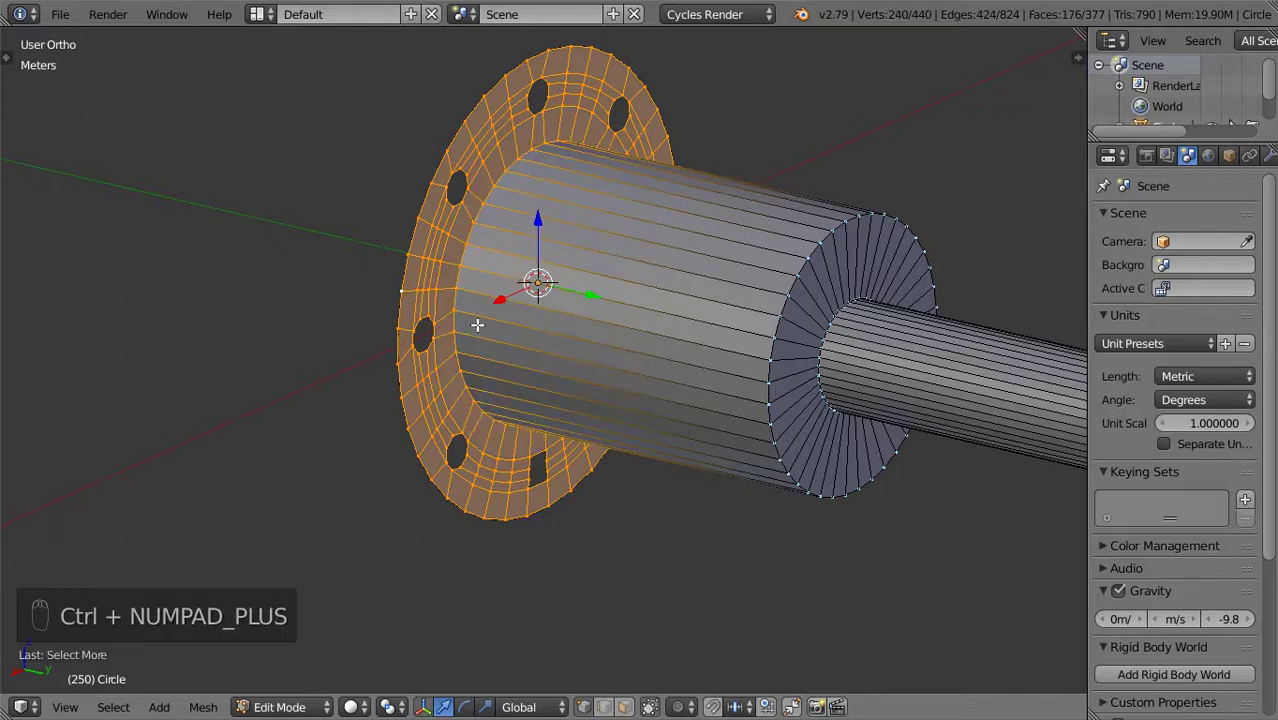
pyautogui.press('shift+d')
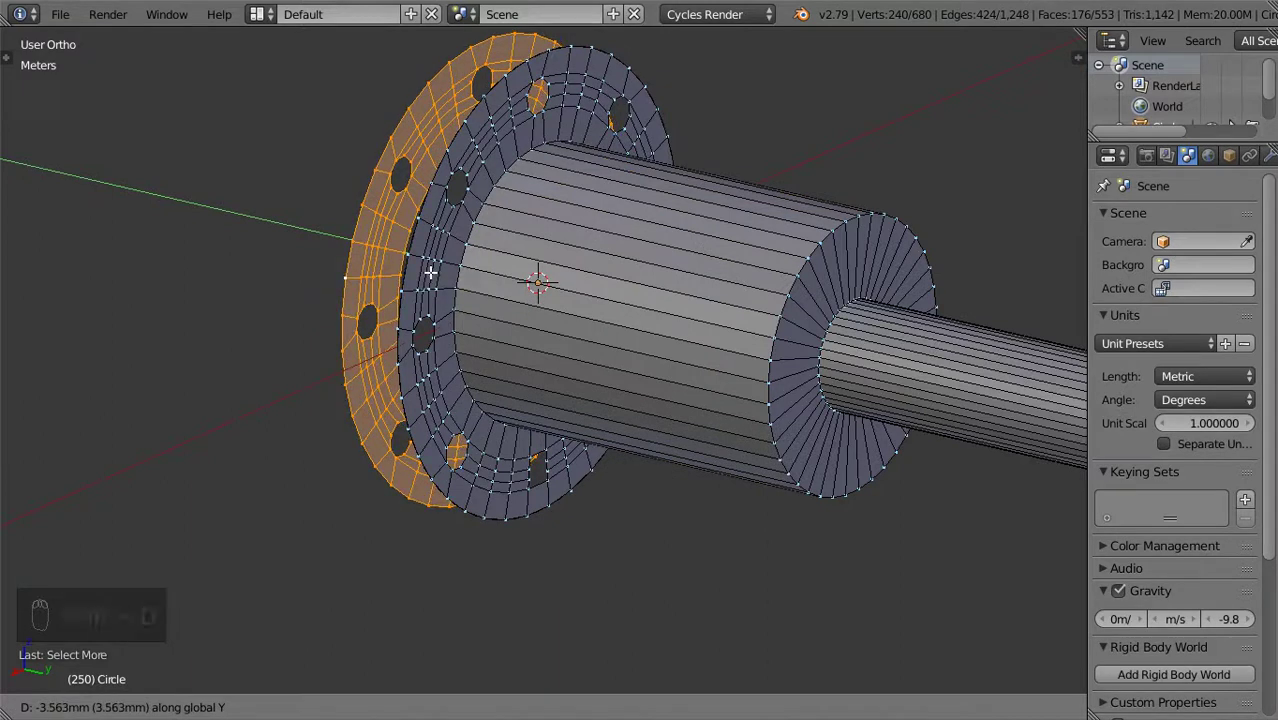
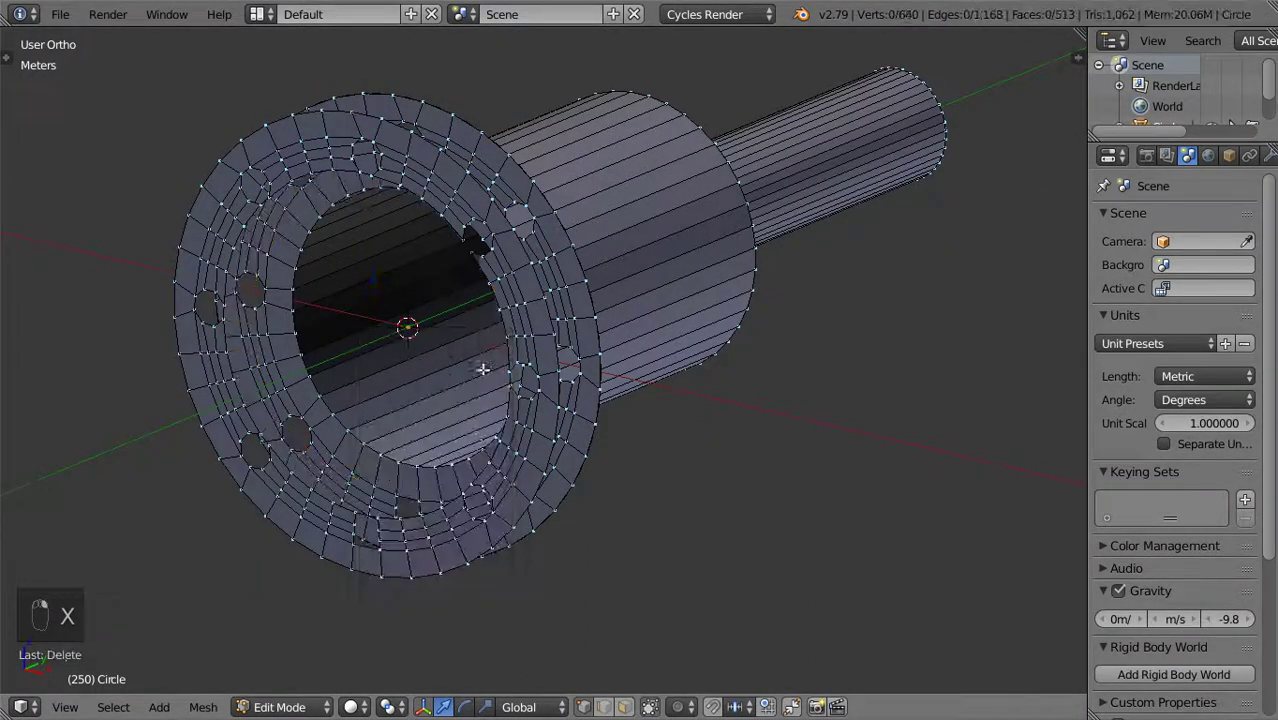
# Undo once and select a misshapen bolt hole's edge loop on the flange's back face
pyautogui.press('ctrl+z')
pyautogui.moveTo(599, 407); pyautogui.dragTo(561, 396)
pyautogui.press('w')
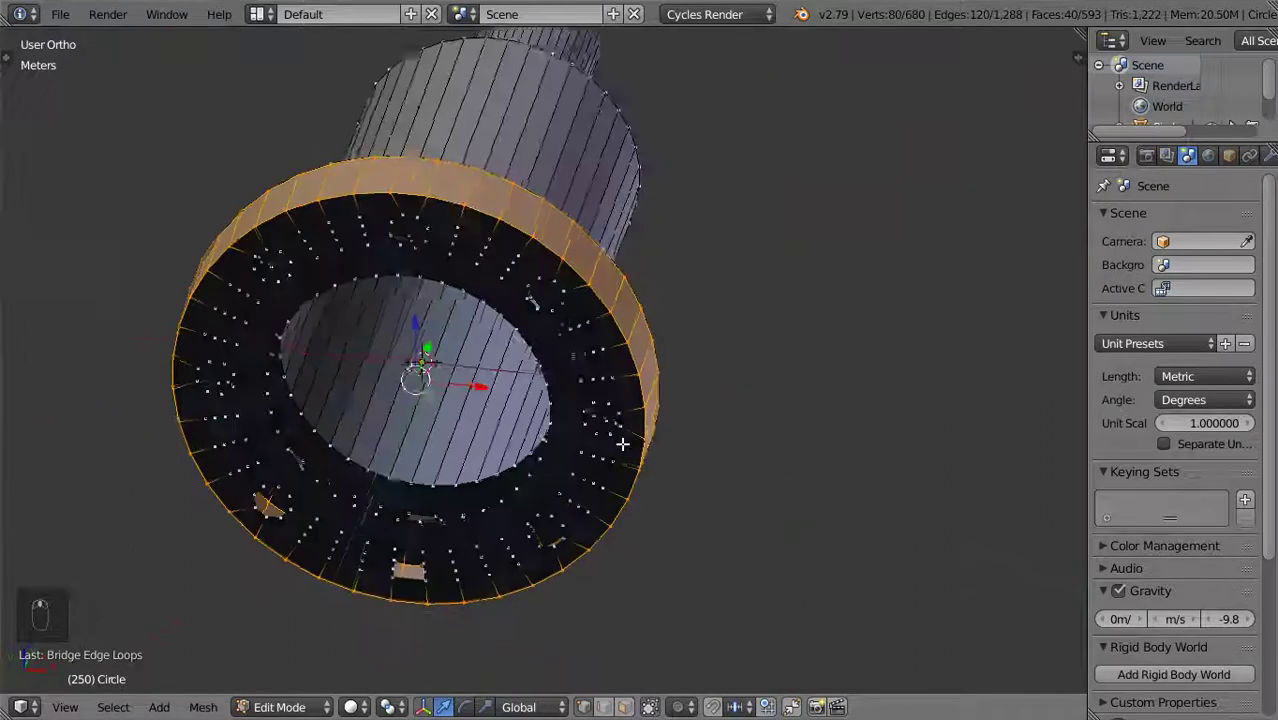
pyautogui.moveTo(553, 427); pyautogui.dragTo(510, 474)
pyautogui.moveTo(501, 444); pyautogui.dragTo(589, 455)
pyautogui.middleClick(589, 455)
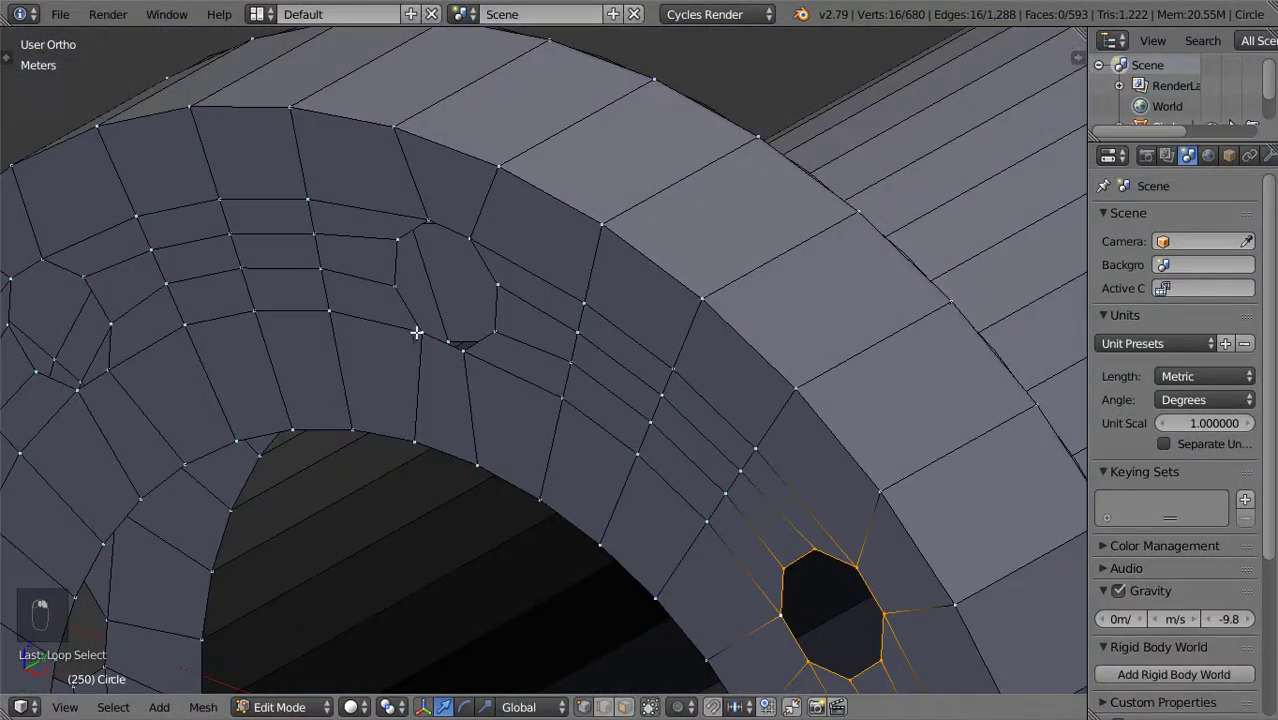
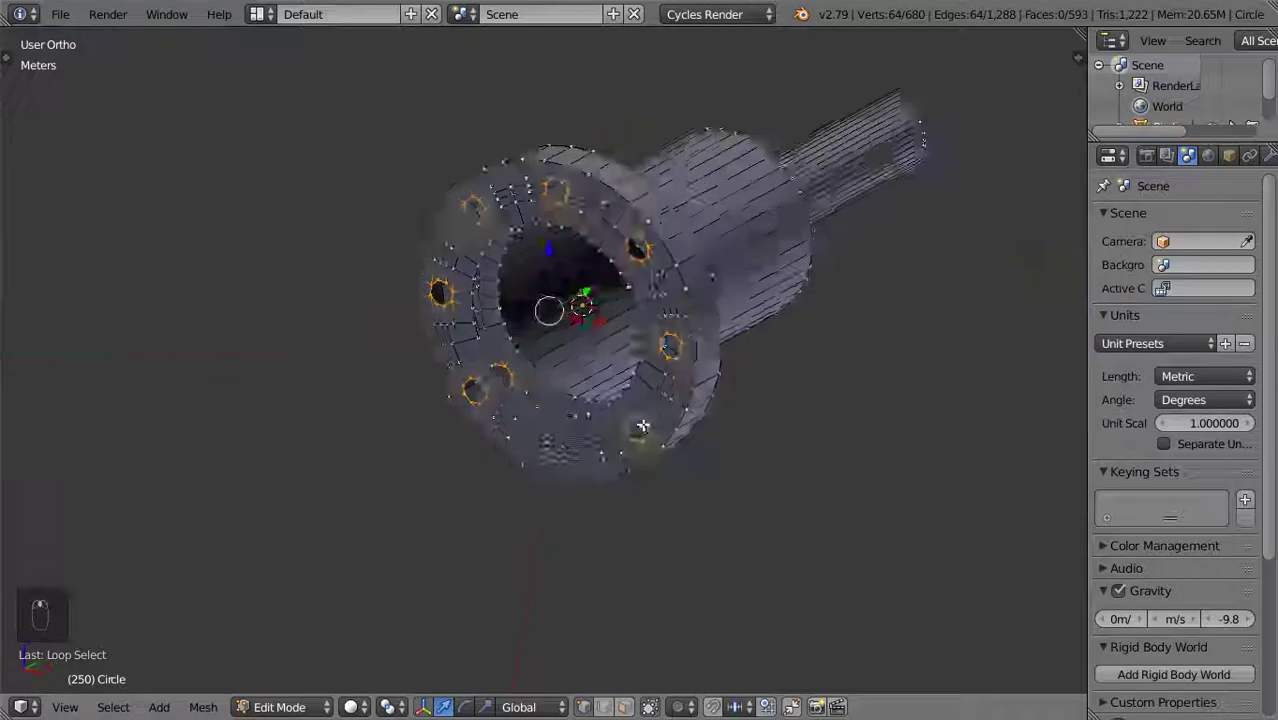
# Reshape the selected hole loop into an even circle with LoopTools Circle
pyautogui.press('z')
pyautogui.press('z')
pyautogui.press('w')
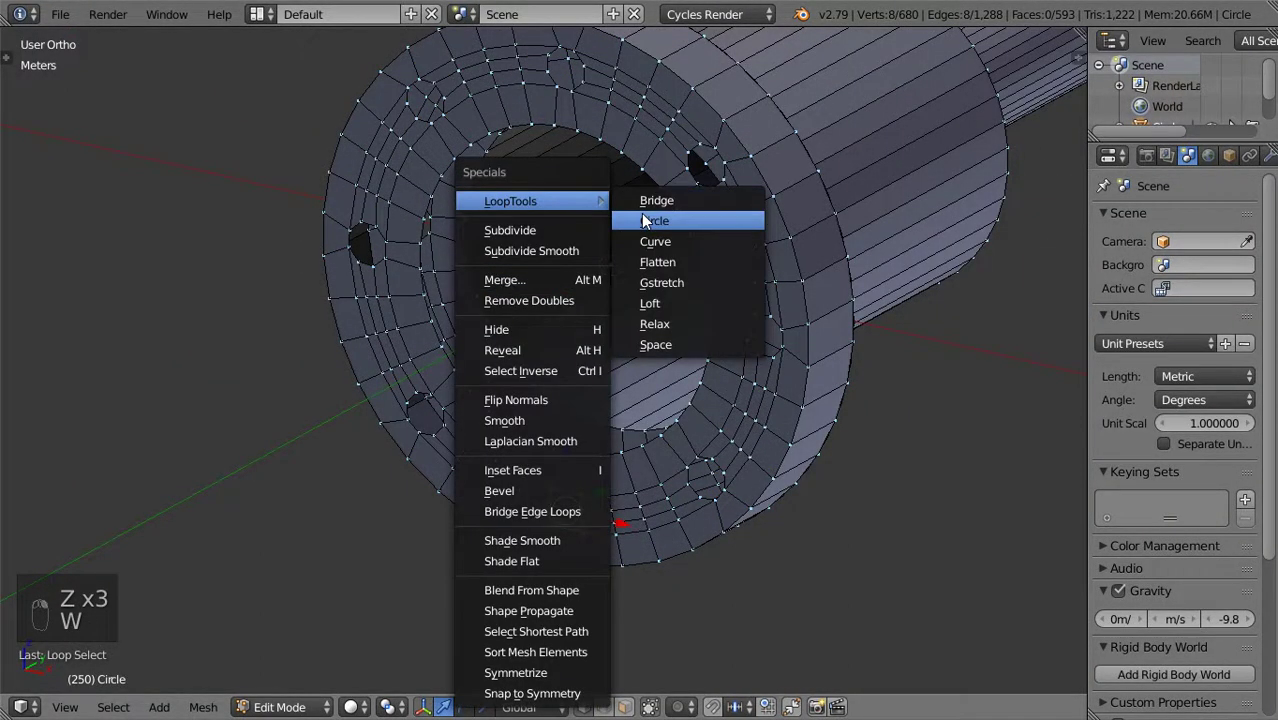
pyautogui.click(578, 489)
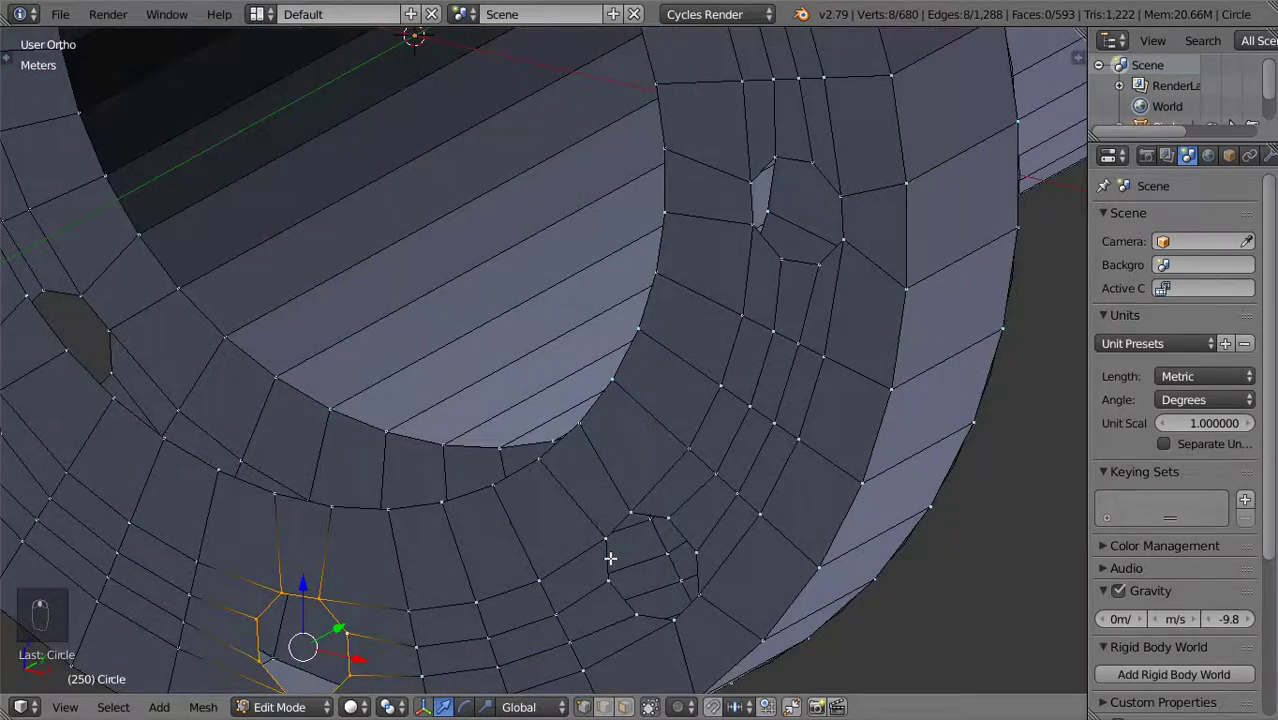
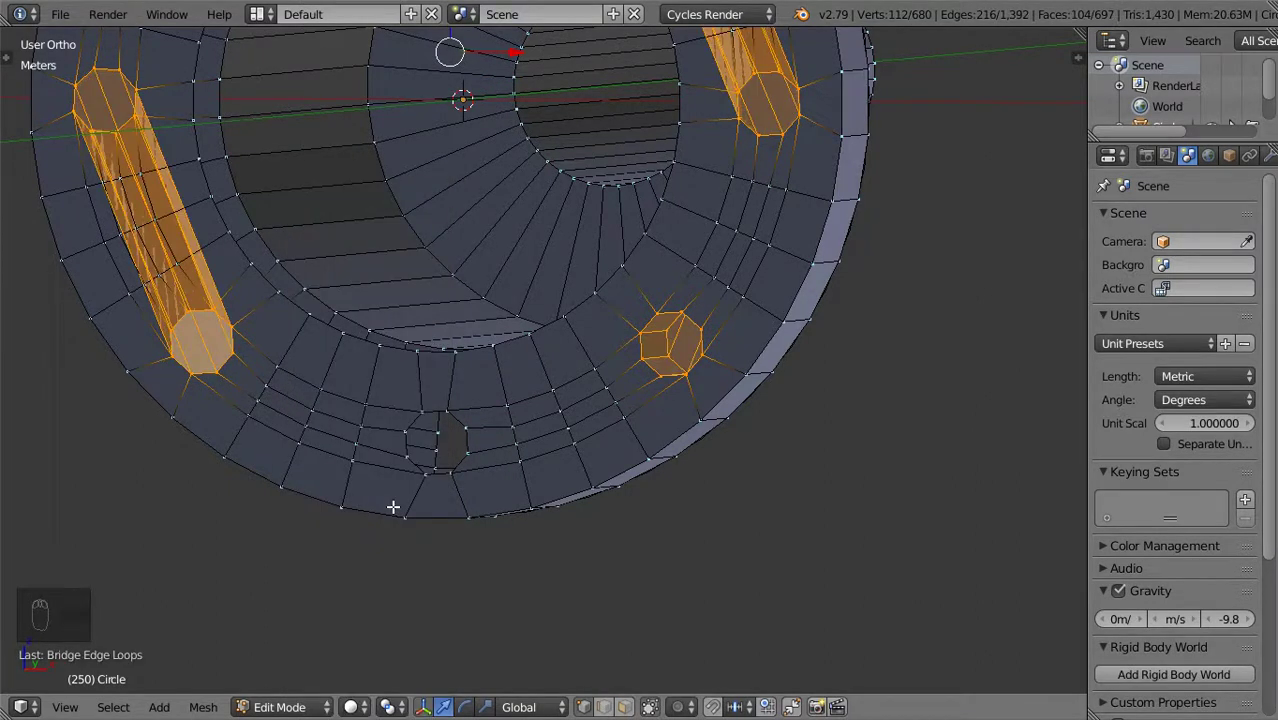
# Bridge the selected bolt-hole loops into tubes through the flange and select the next loop
pyautogui.press('ctrl+z')
pyautogui.press('w')
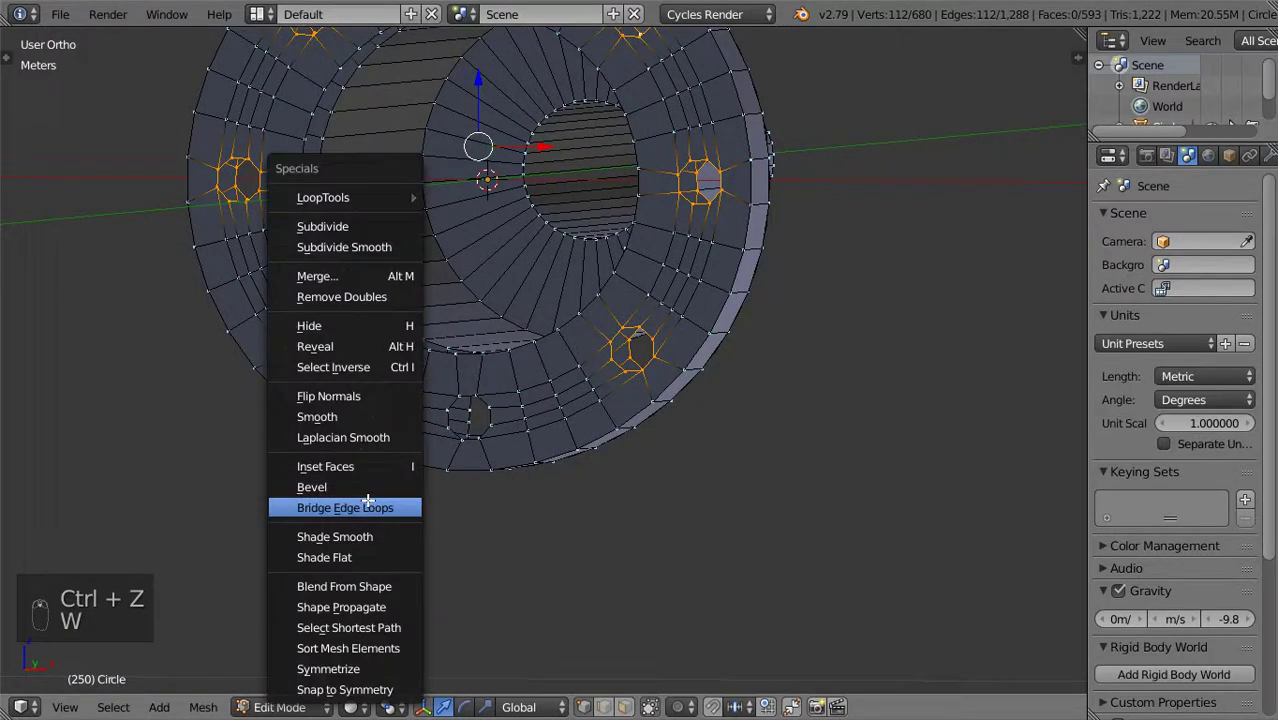
pyautogui.press('t')
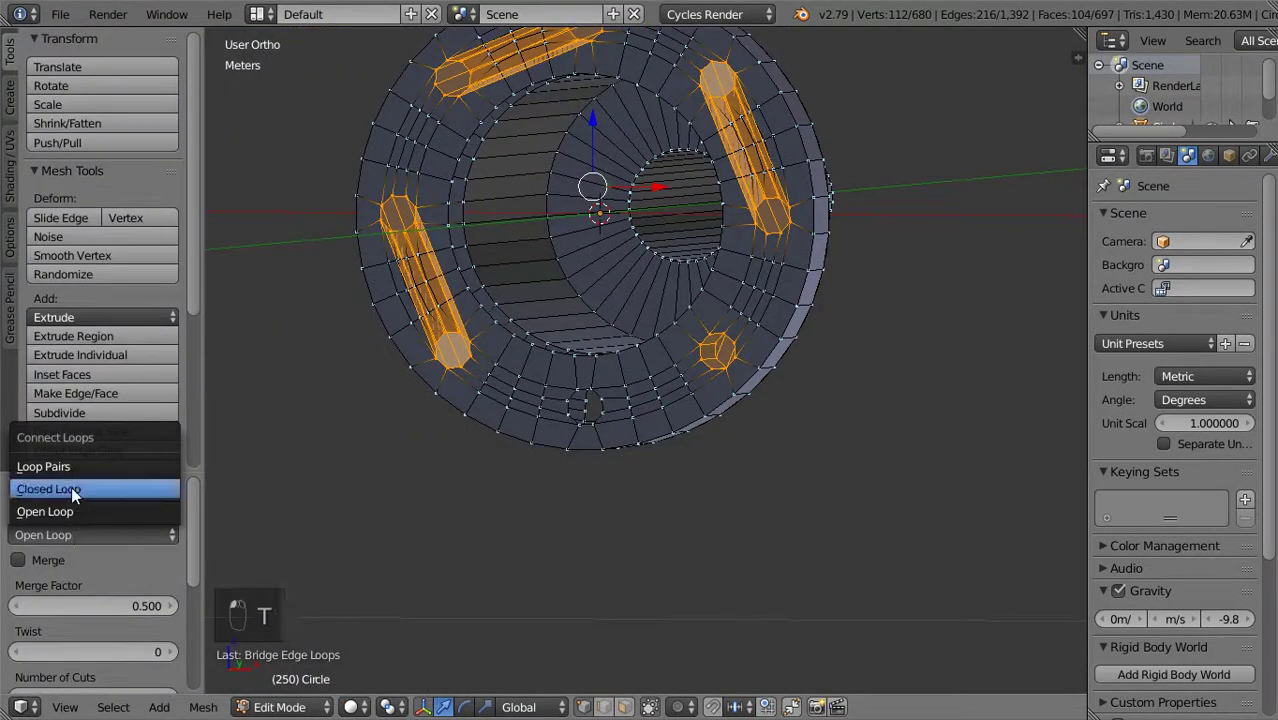
pyautogui.moveTo(83, 532); pyautogui.dragTo(256, 465)
pyautogui.moveTo(256, 465); pyautogui.dragTo(546, 386)
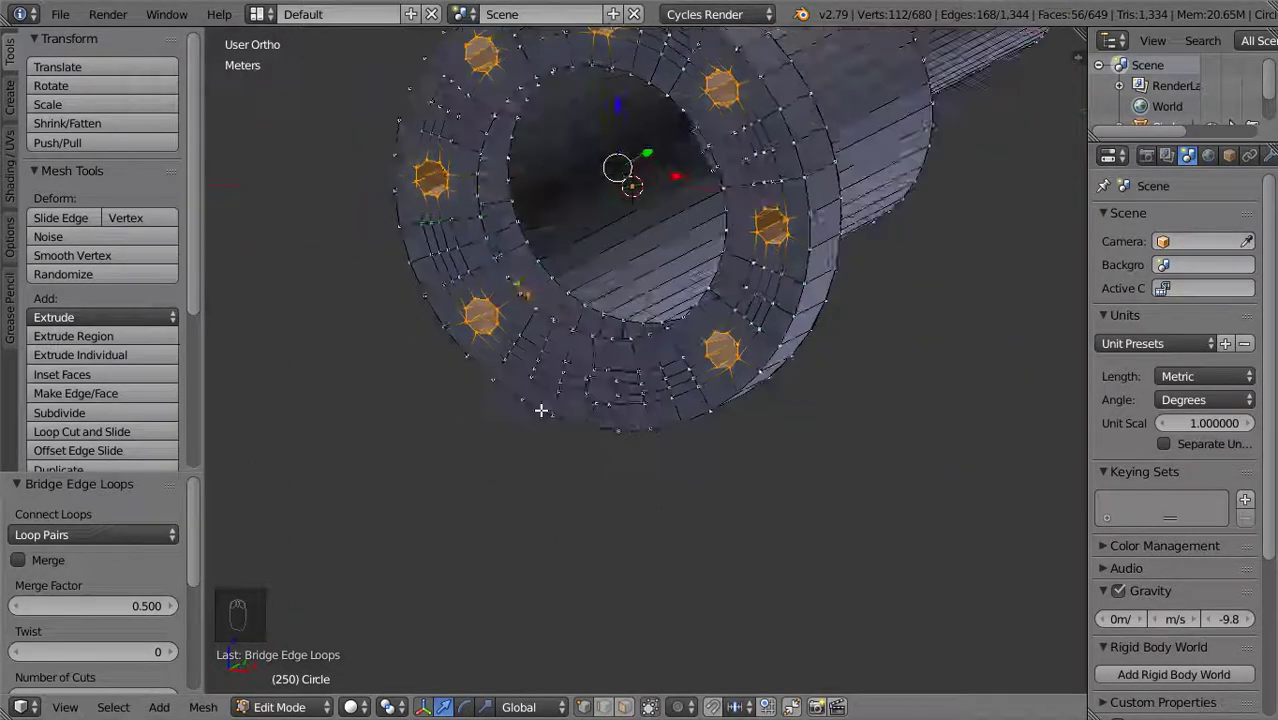
pyautogui.moveTo(648, 404); pyautogui.dragTo(536, 424)
# Round the remaining hole loop into a circle with LoopTools Circle
pyautogui.press('w')
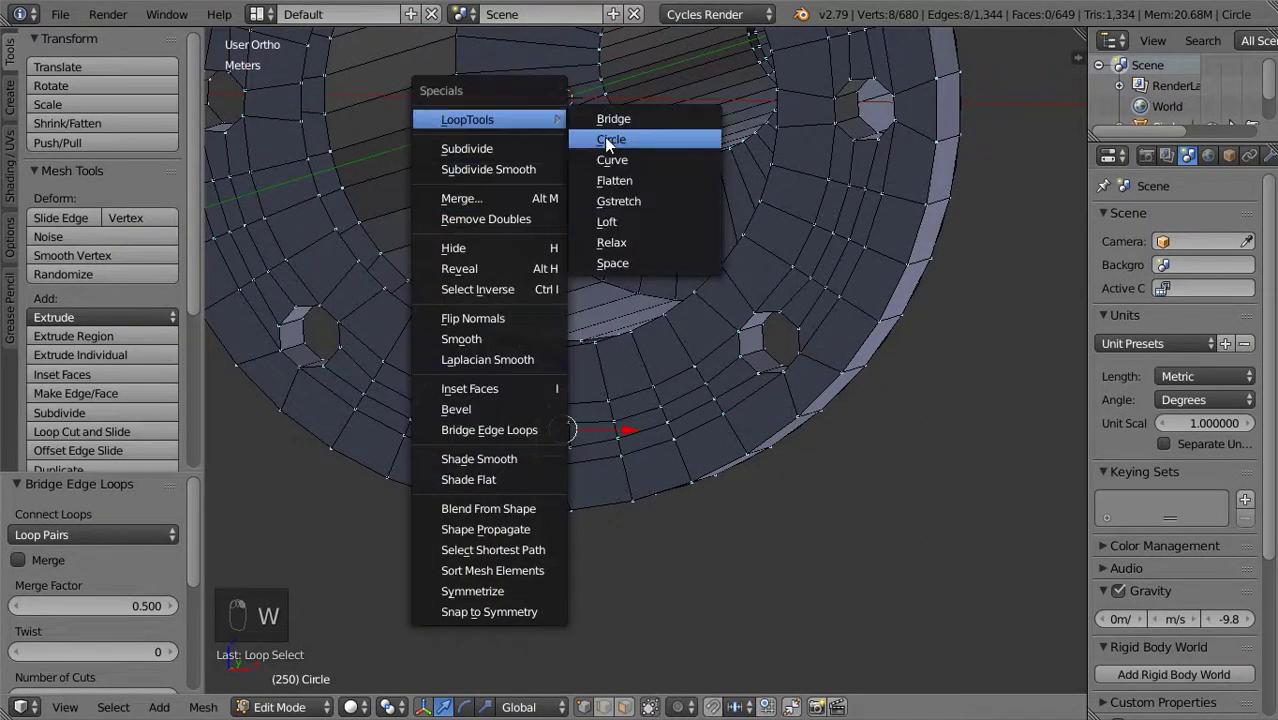
pyautogui.press('ctrl+z')
pyautogui.press('w')
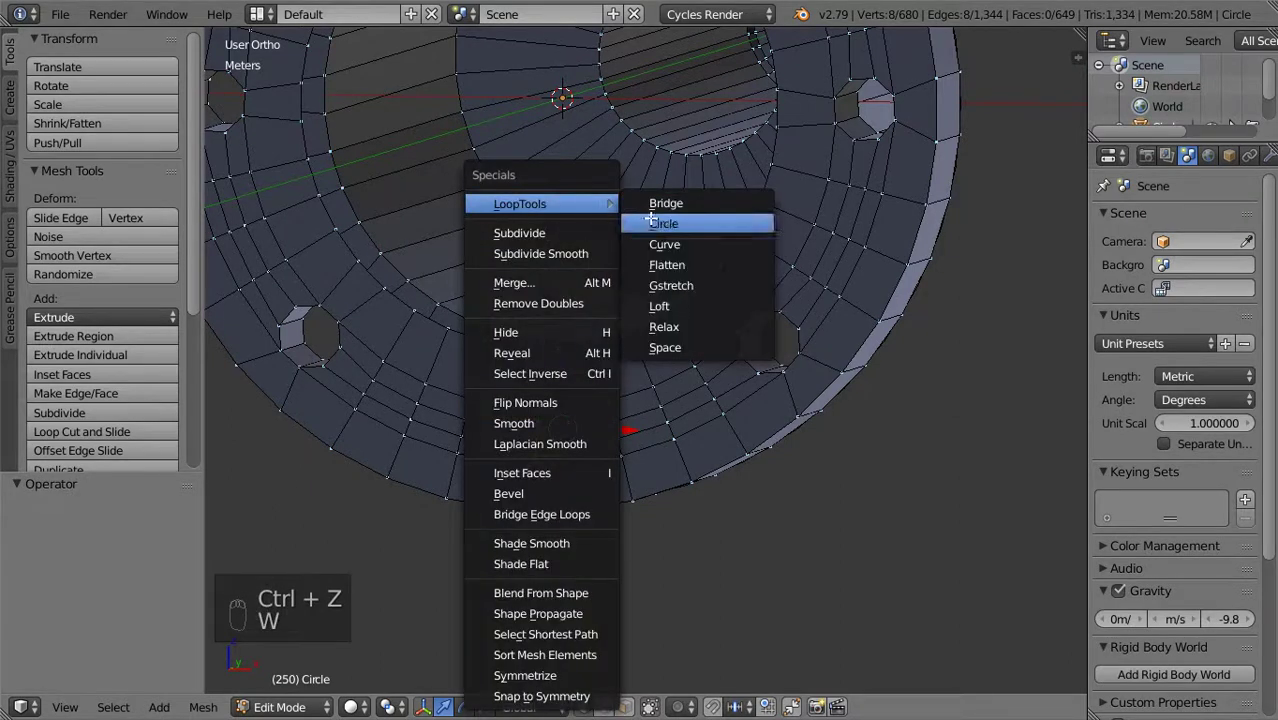
pyautogui.click(511, 437)
pyautogui.press('w')
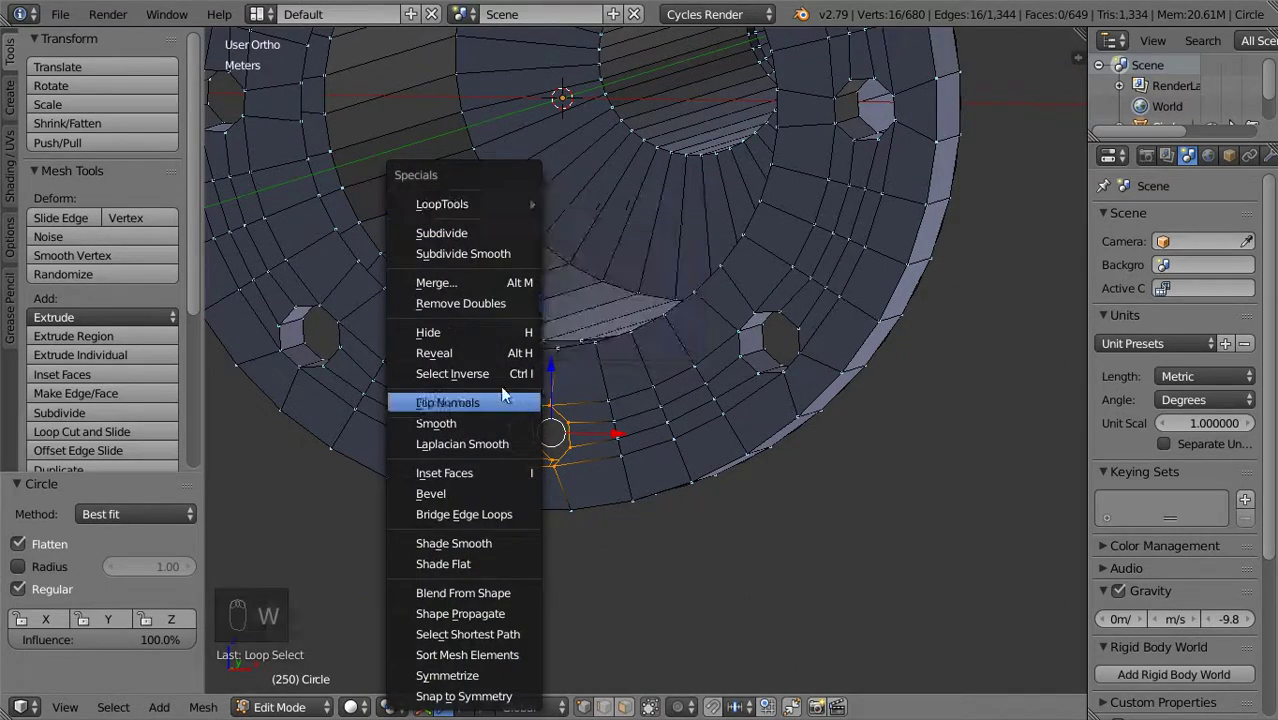
# Select the whole mesh and recalculate its normals so the holes pass cleanly through
pyautogui.press('Tab')
pyautogui.press('a')
pyautogui.press('a')
pyautogui.press('ctrl+n')
pyautogui.press('Tab')
pyautogui.press('Tab')
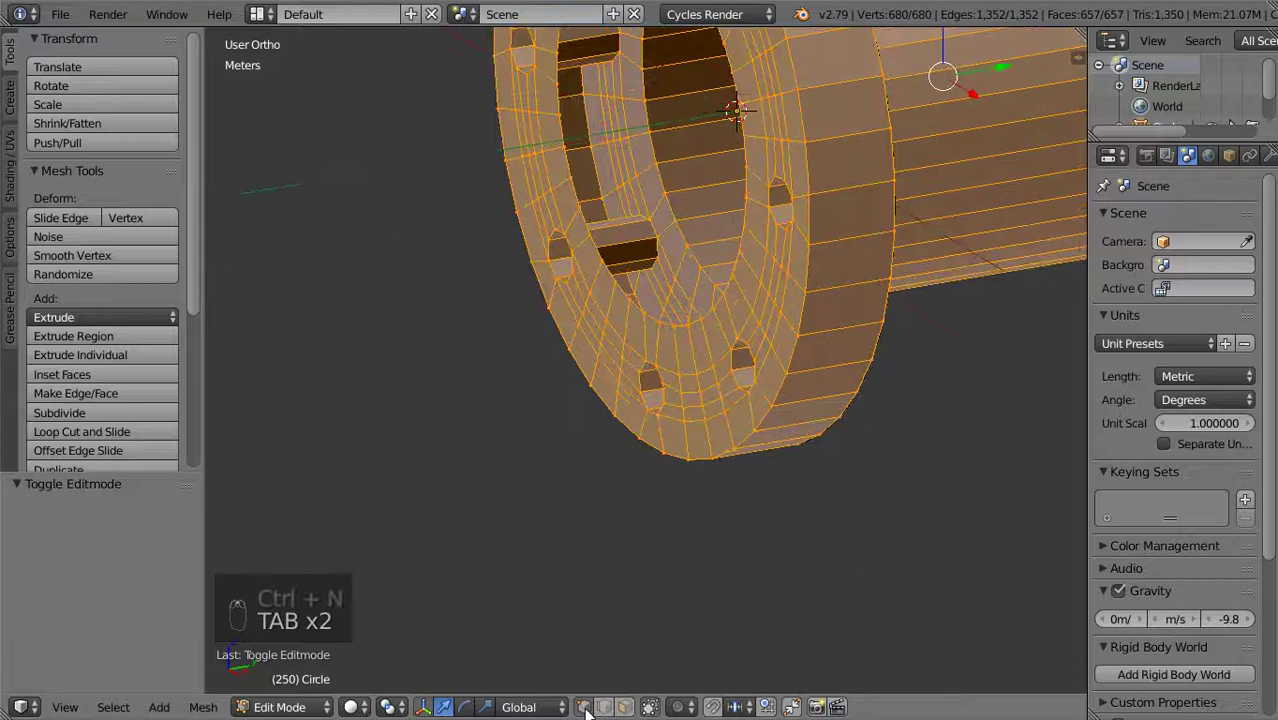
# Select the central bore's edge loops and bridge them into a tube
pyautogui.click(611, 279)
pyautogui.moveTo(611, 279); pyautogui.dragTo(685, 235)
pyautogui.press('w')
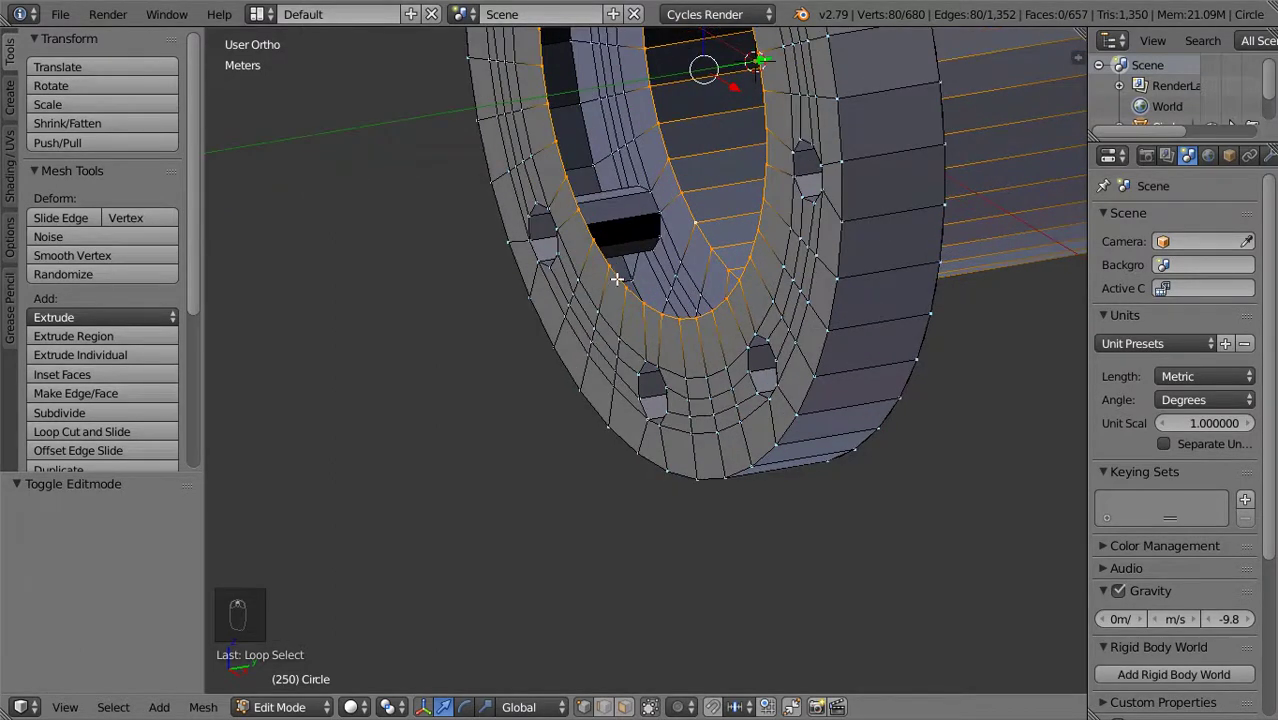
pyautogui.moveTo(659, 269); pyautogui.dragTo(723, 293)
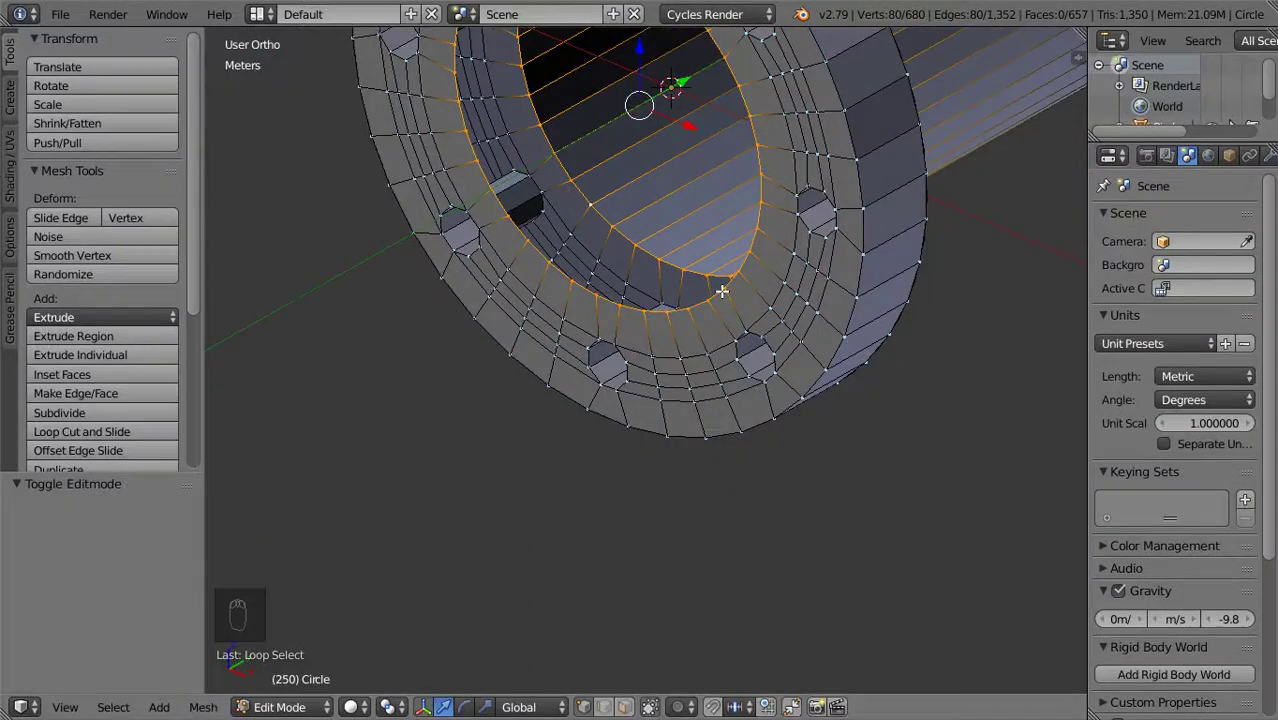
pyautogui.moveTo(596, 291); pyautogui.dragTo(719, 351)
# Extrude extra edge rings along the bore's inner wall and return to Object Mode
pyautogui.press('e')
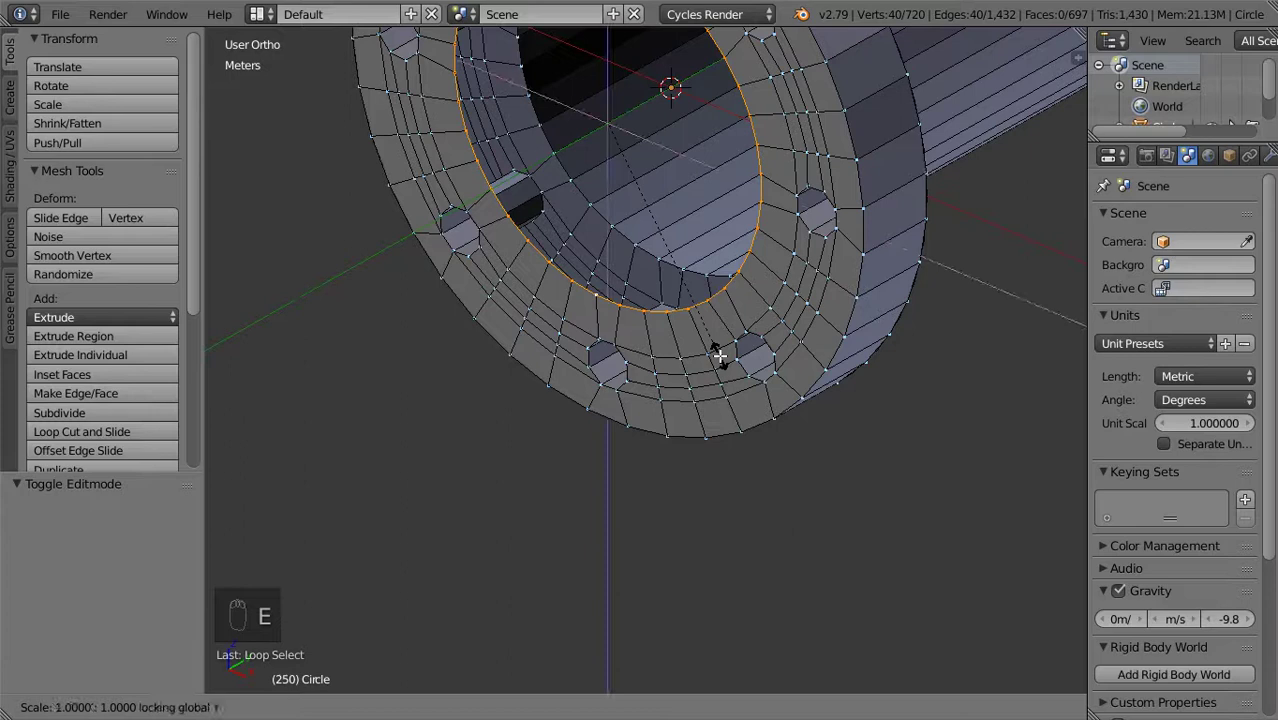
pyautogui.moveTo(713, 334); pyautogui.dragTo(776, 290)
pyautogui.press('e')
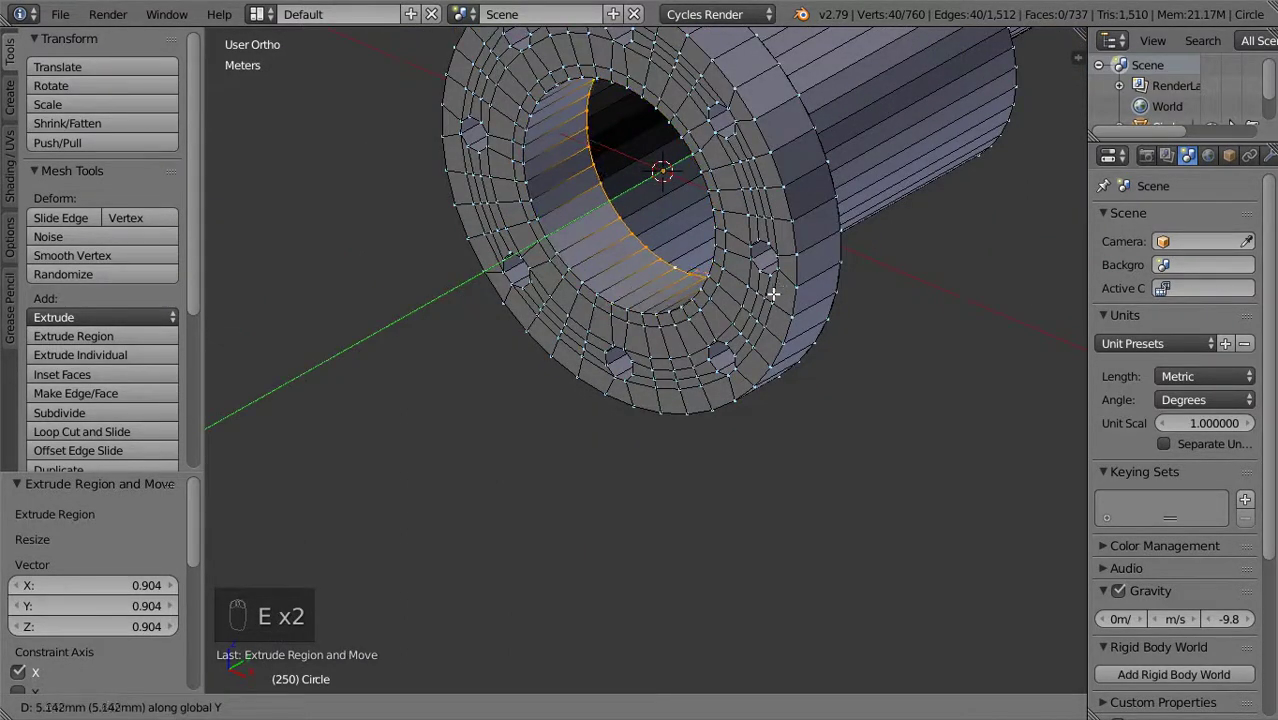
pyautogui.press('Tab')
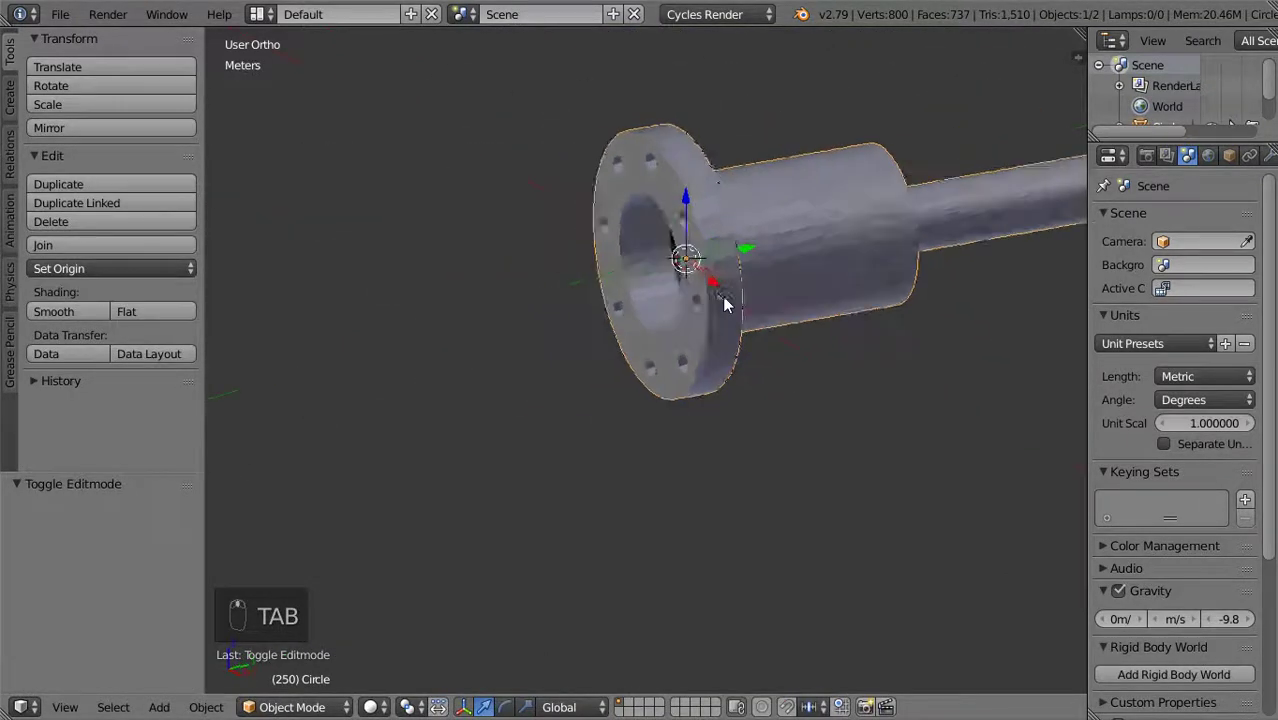
# Orbit to view the whole flanged shaft from its thin end and enter Edit Mode
pyautogui.moveTo(798, 302); pyautogui.dragTo(762, 293)
pyautogui.press('Tab')
pyautogui.moveTo(736, 370); pyautogui.dragTo(594, 379)
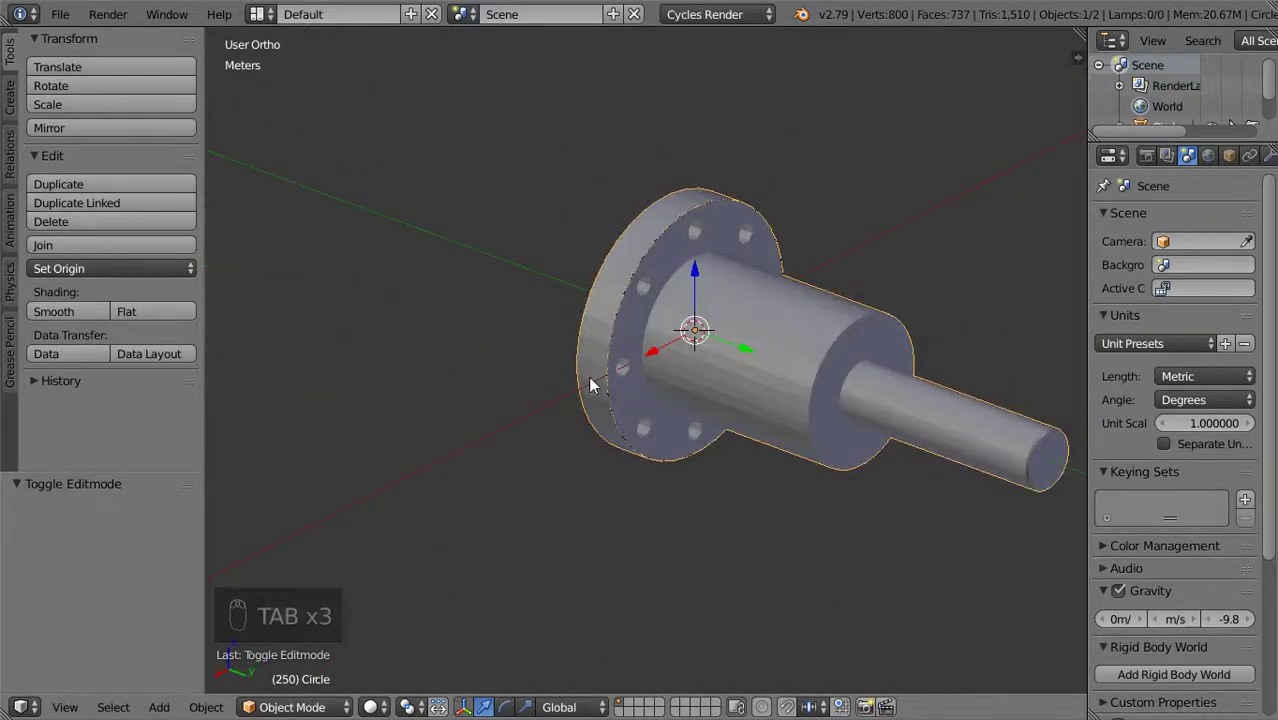
pyautogui.press('Tab')
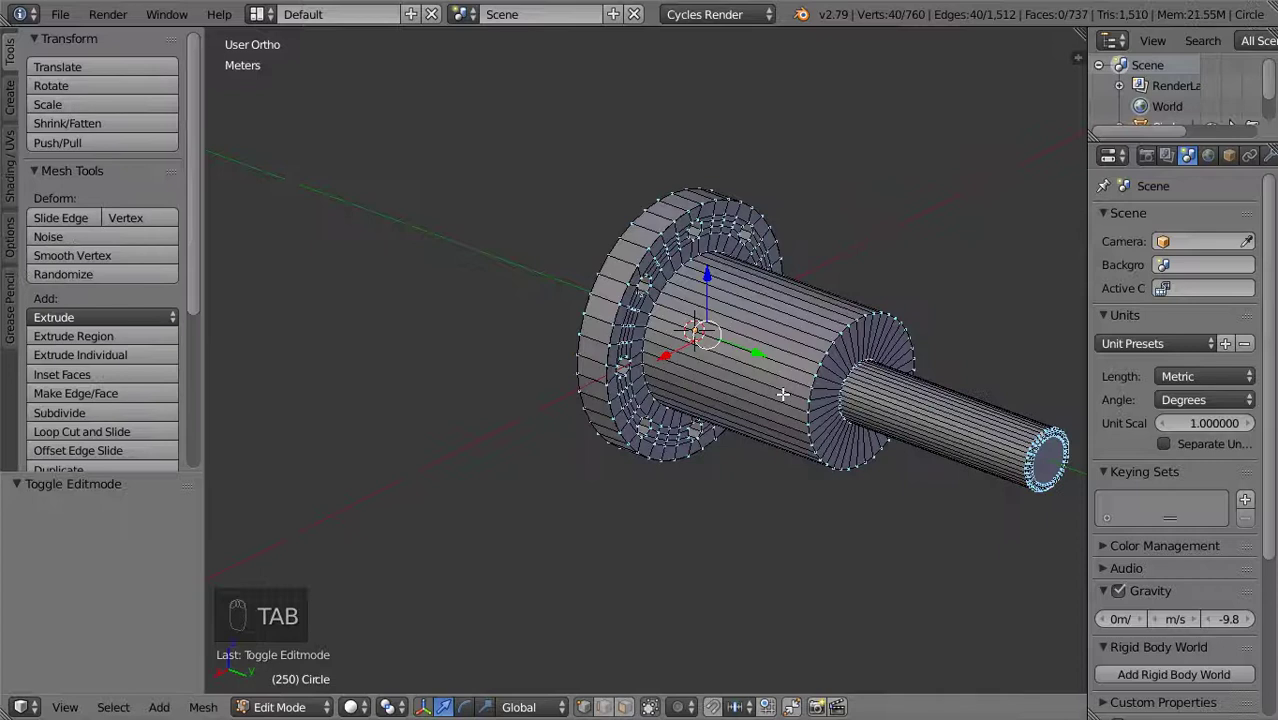
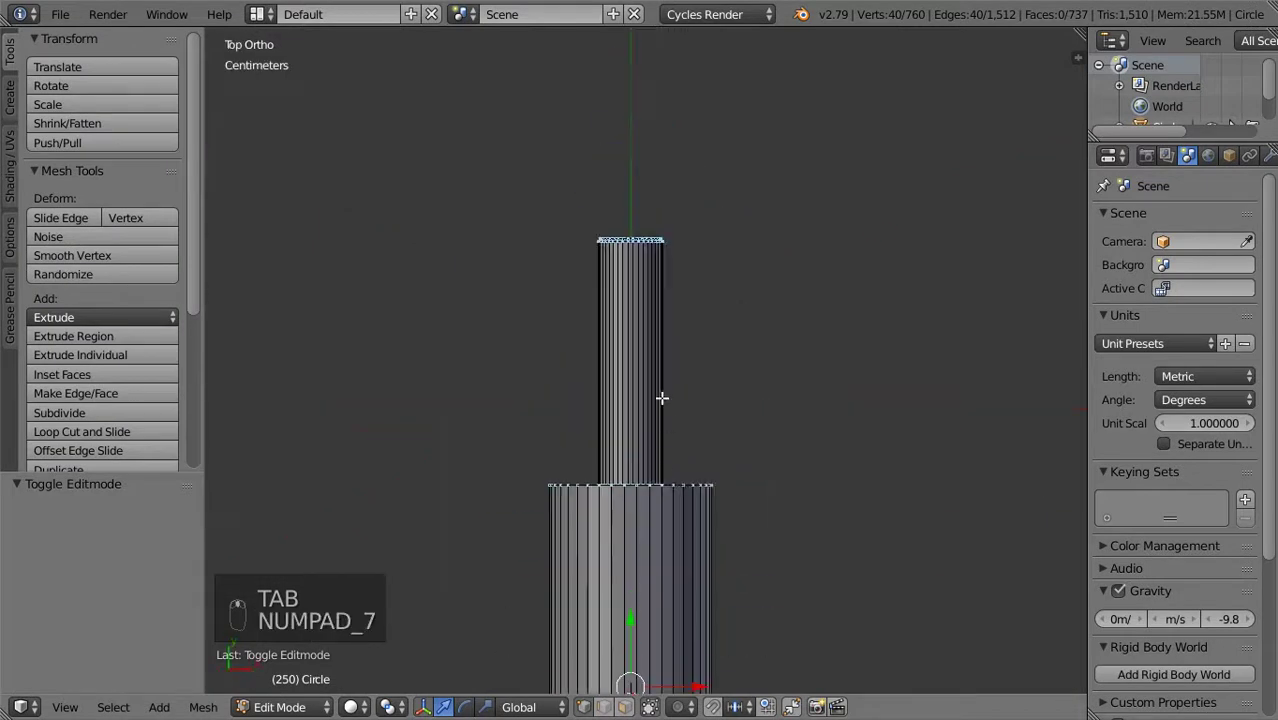
# Loop-cut the thin shaft and scale the slot faces to recess a shallow keyway
pyautogui.press('ctrl+r')
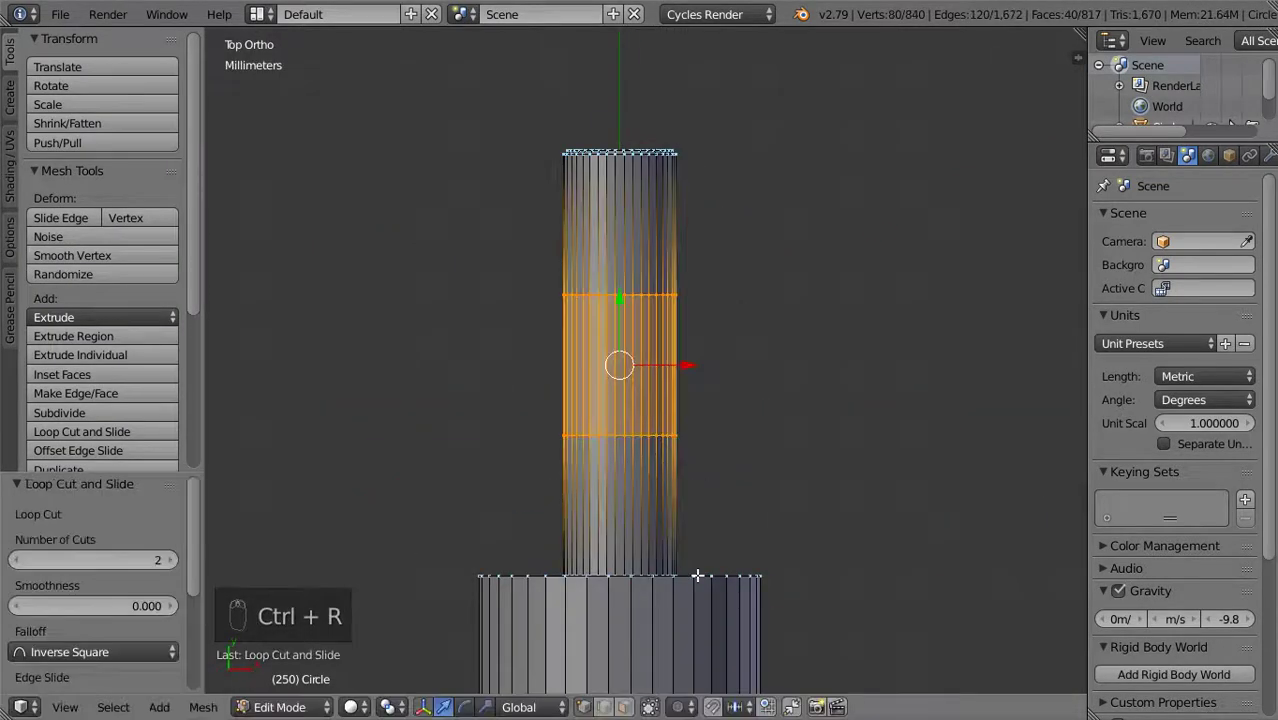
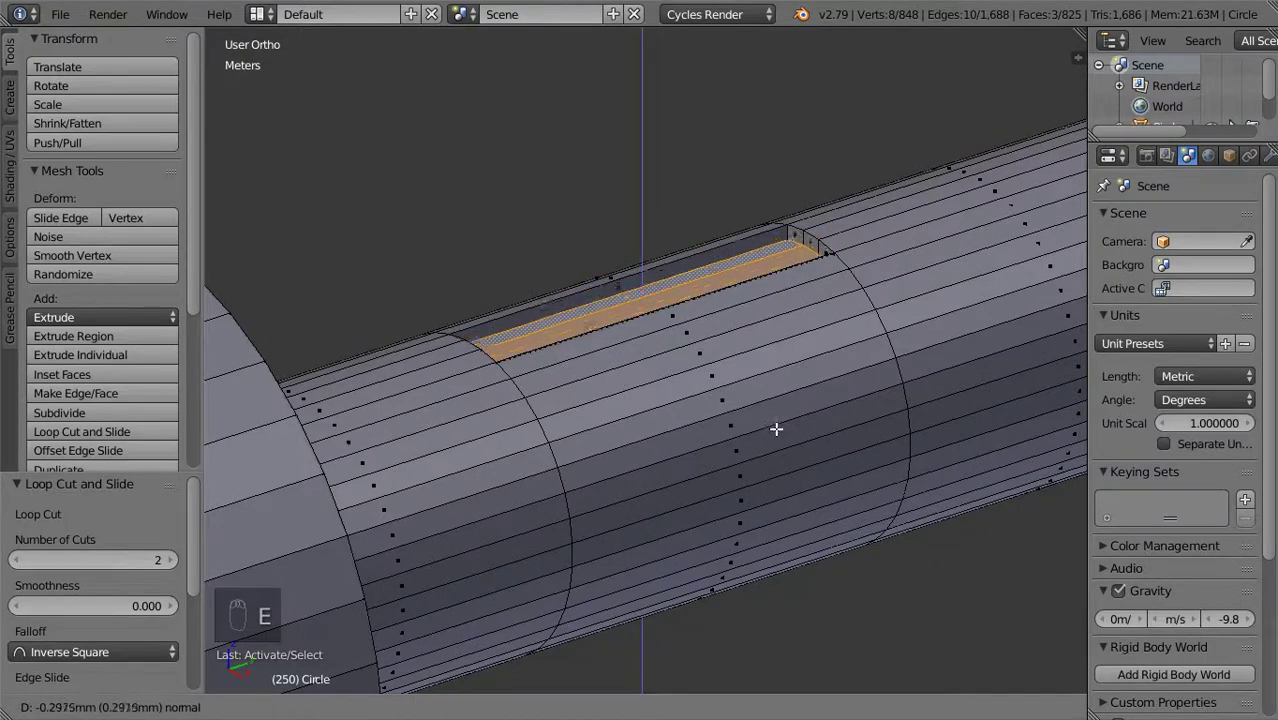
pyautogui.press('s')
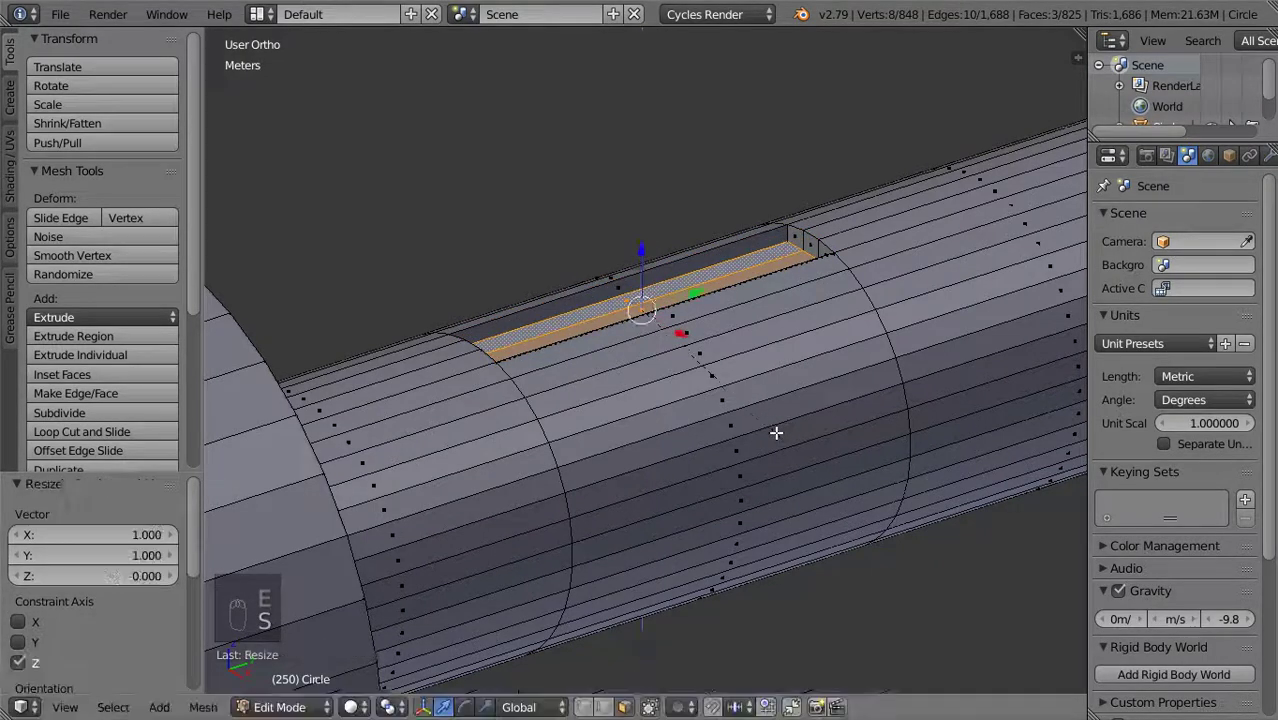
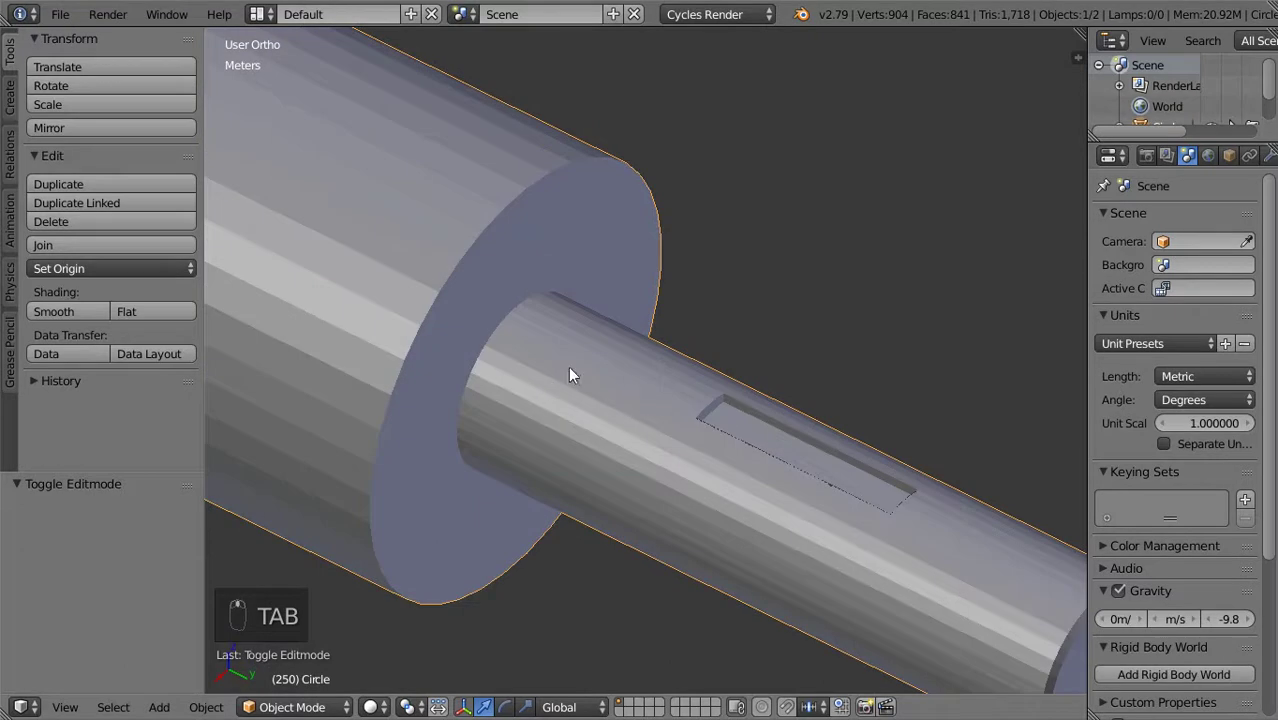
# In side view, loop cut and bevel the wide shaft, then lower its top edges into a flat recessed band
pyautogui.press('KP_3')
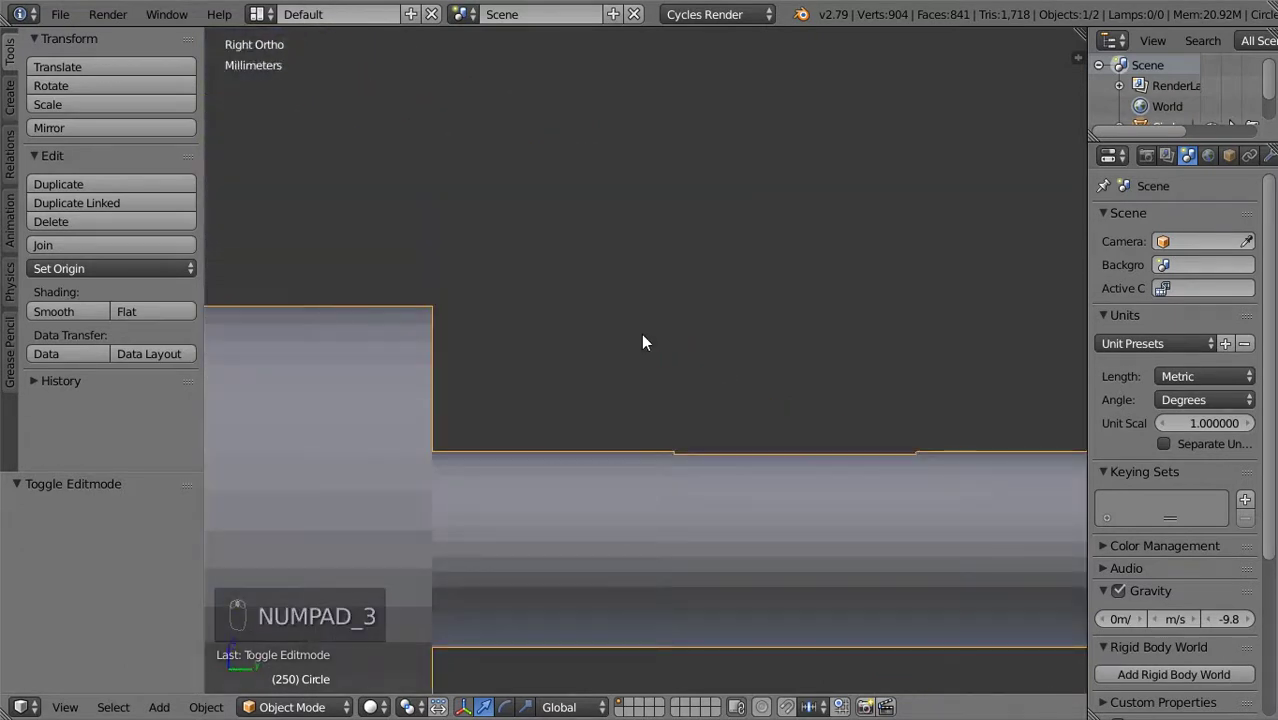
pyautogui.press('Tab')
pyautogui.press('ctrl+r')
pyautogui.press('ctrl+b')
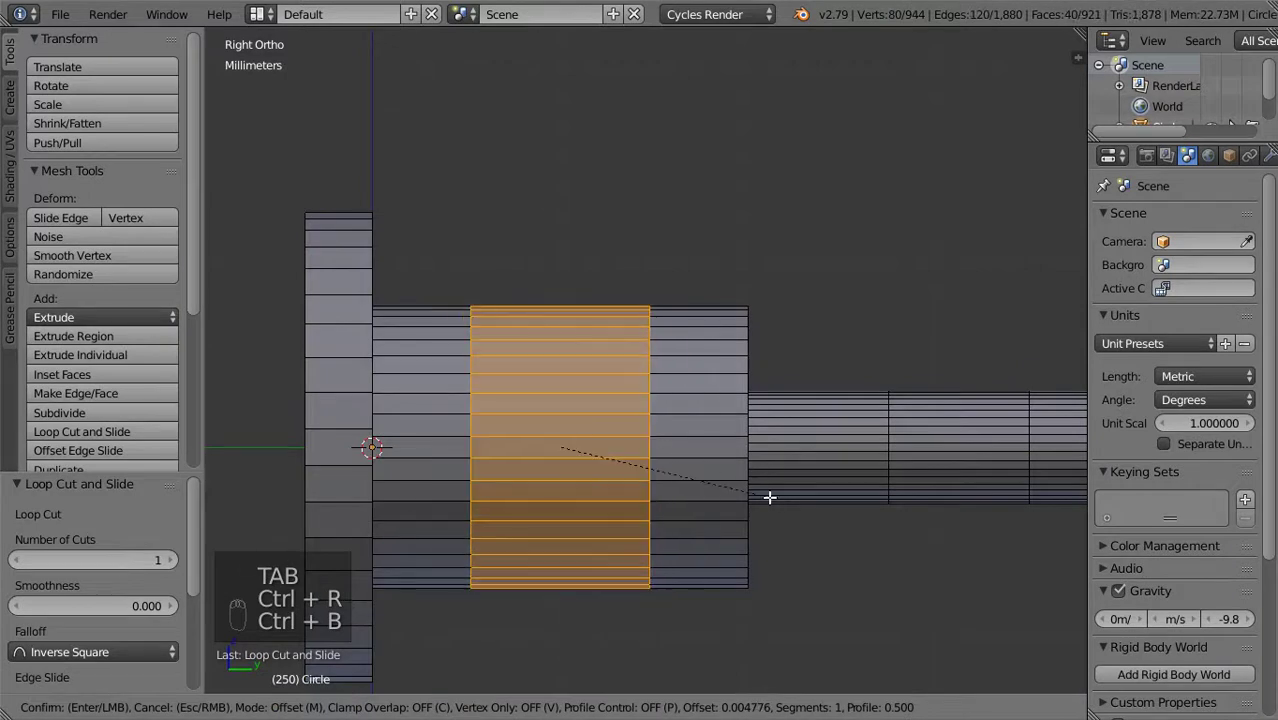
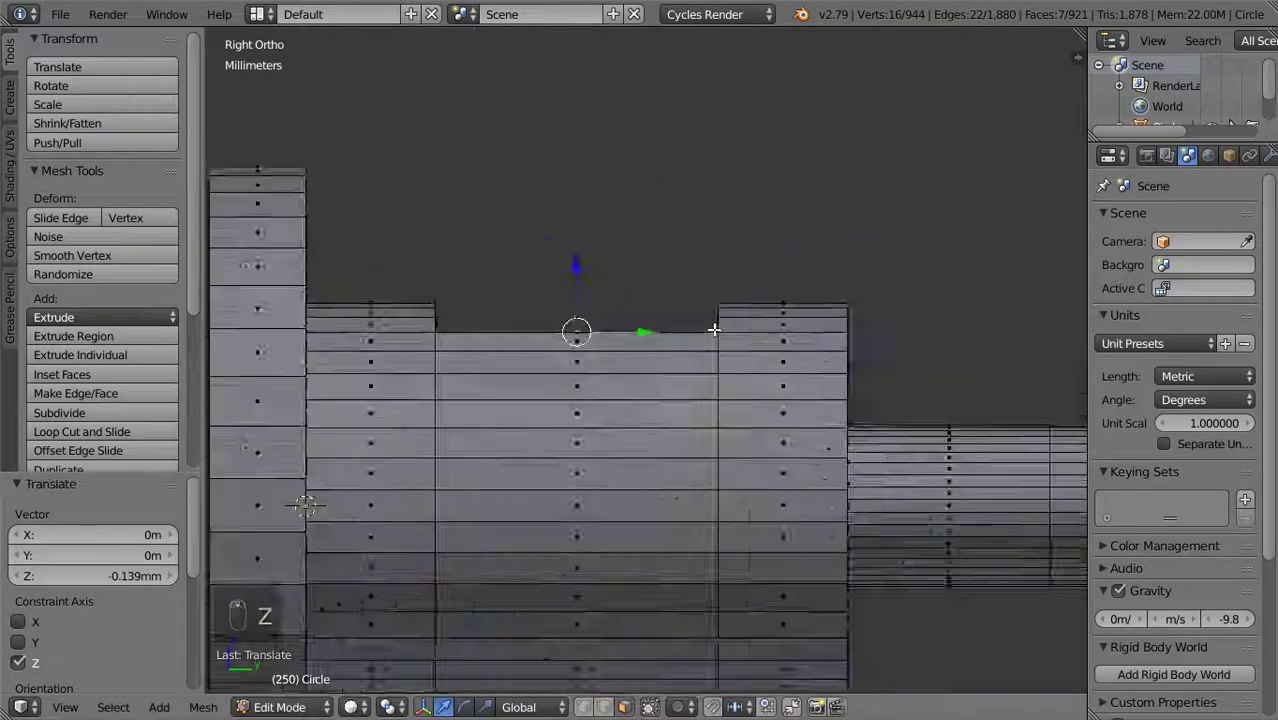
pyautogui.press('z')
pyautogui.press('Tab')
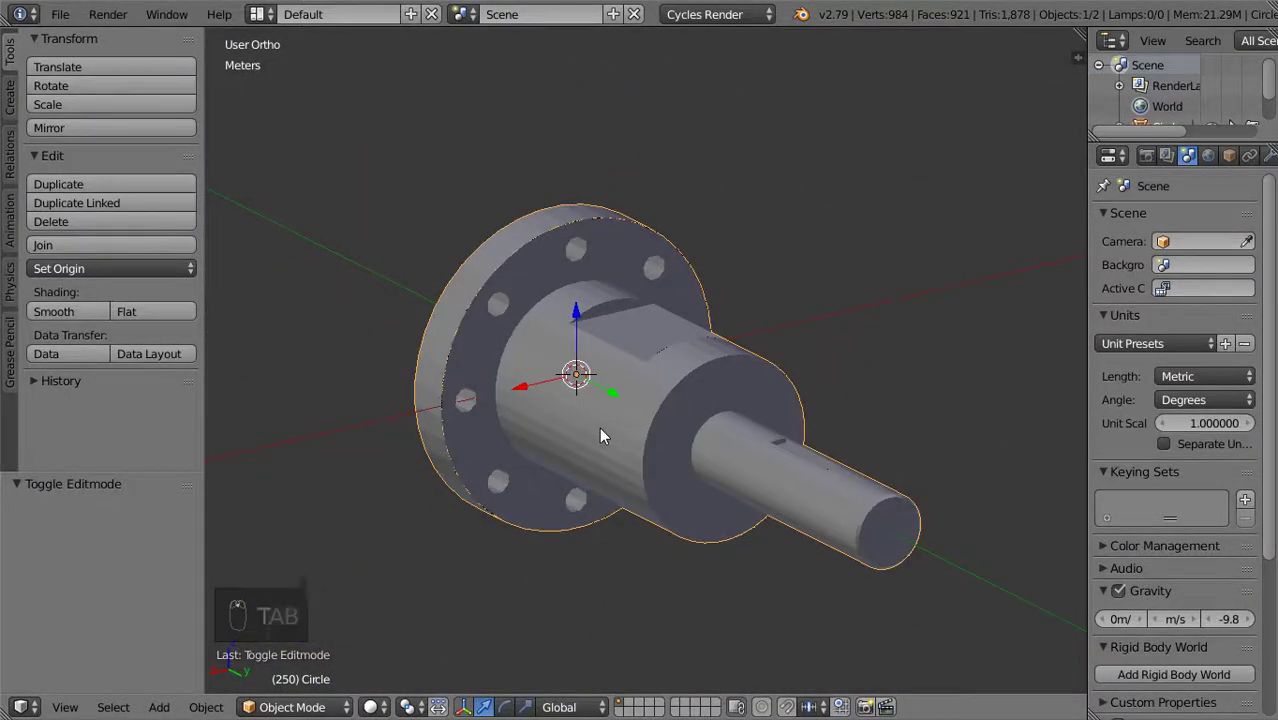
# Add a level-2 Subdivision Surface and shade the part smooth
pyautogui.press('ctrl+2')
pyautogui.press('Tab')
pyautogui.press('Tab')
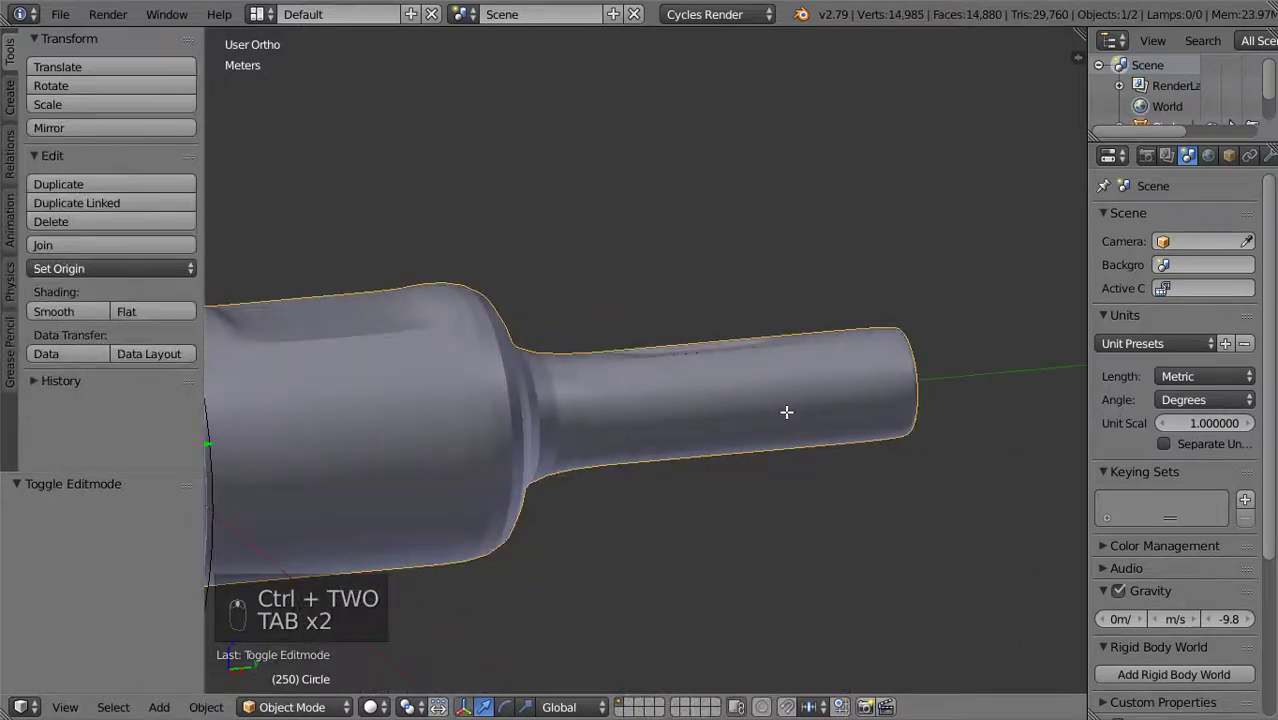
pyautogui.press('Tab')
# Add holding edge loops near the shaft step, flange rim and bore wall
pyautogui.press('ctrl+r')
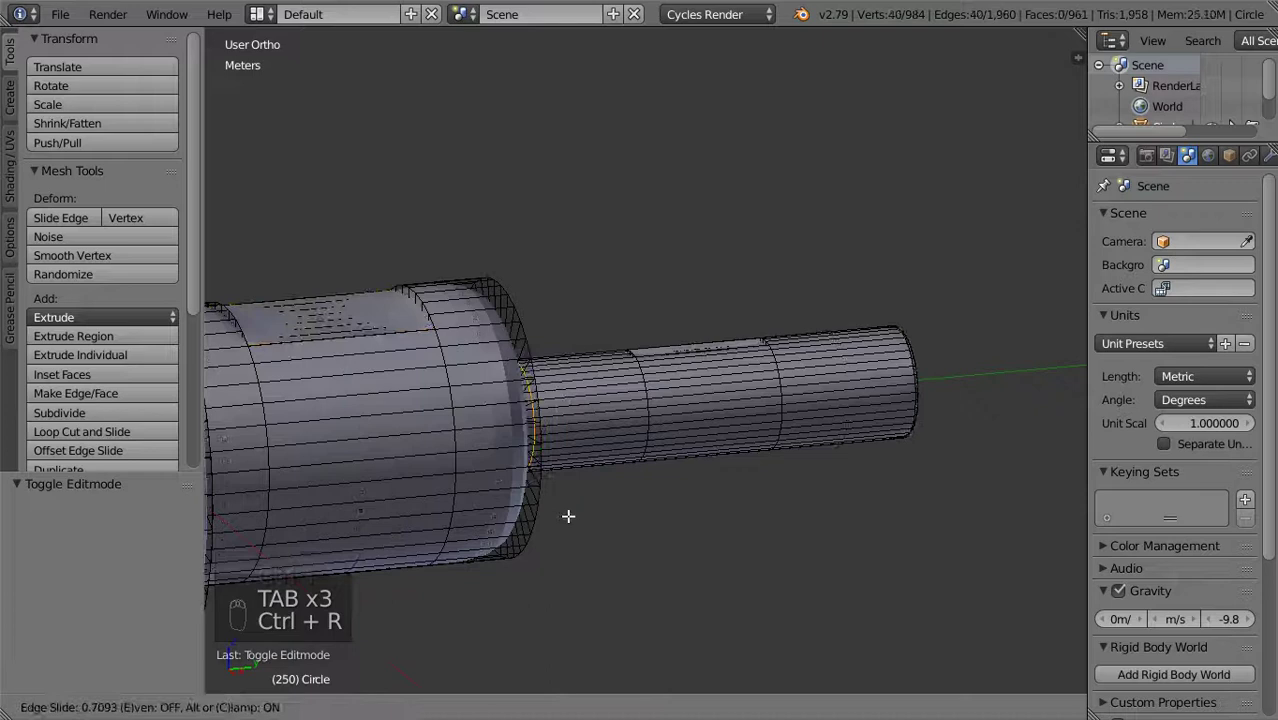
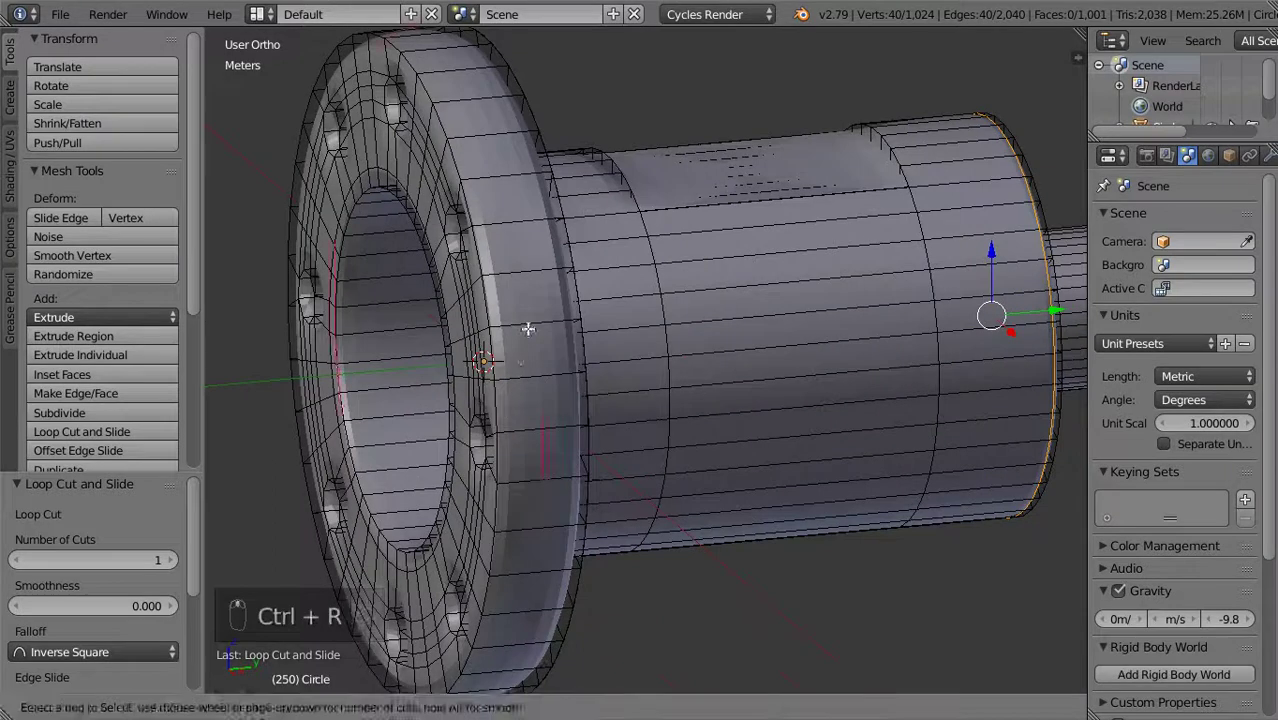
pyautogui.press('ctrl+r')
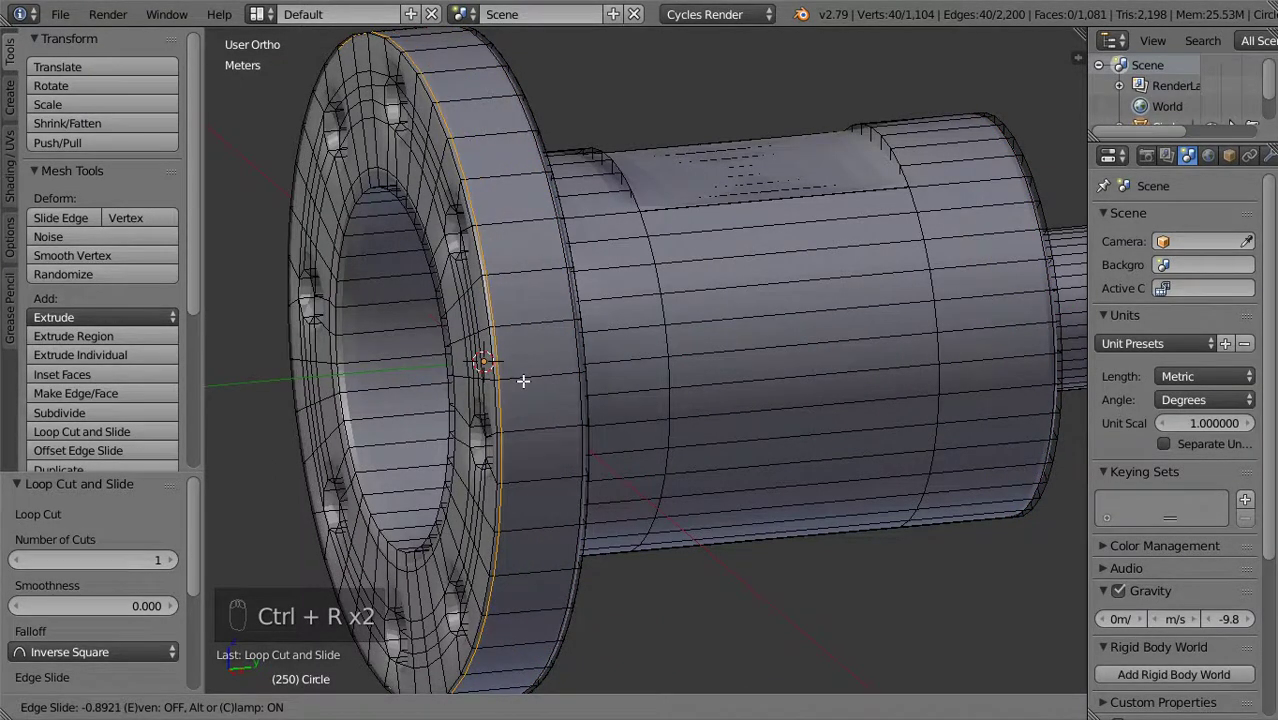
pyautogui.middleClick(724, 302)
pyautogui.press('ctrl+r')
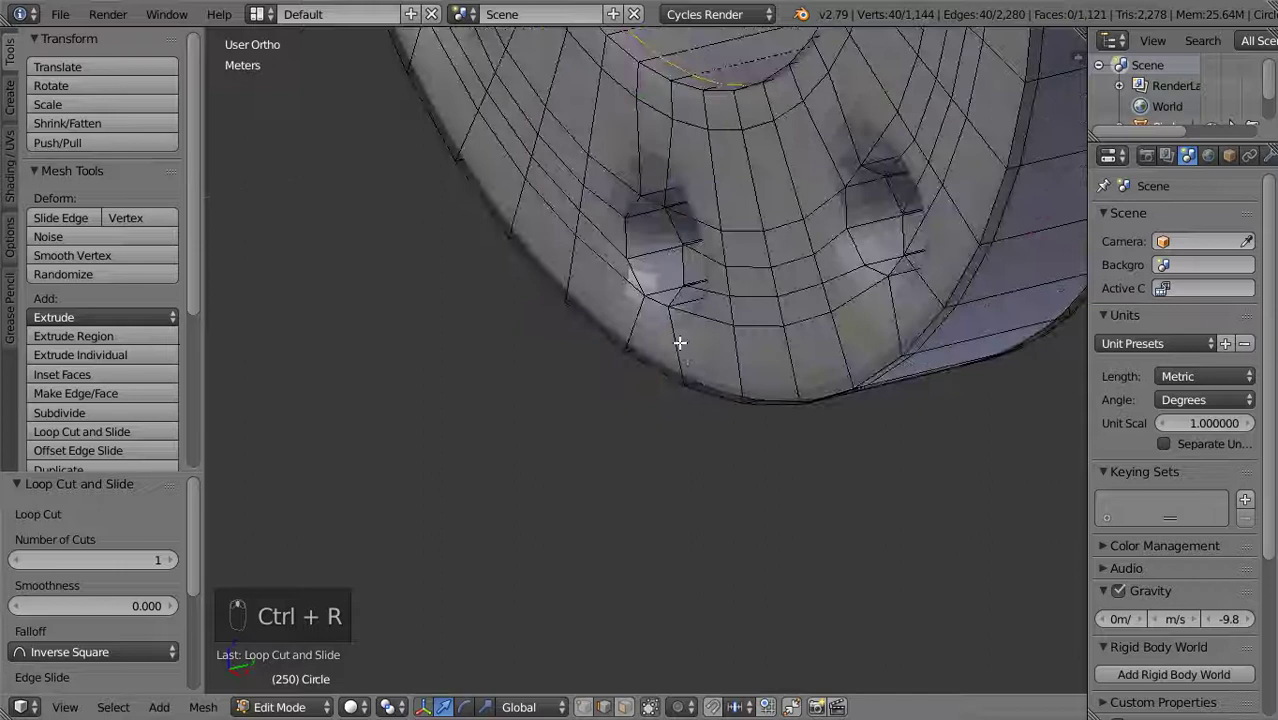
# Add supporting edge loops beside each bolt-hole tube around the flange
pyautogui.press('ctrl+r')
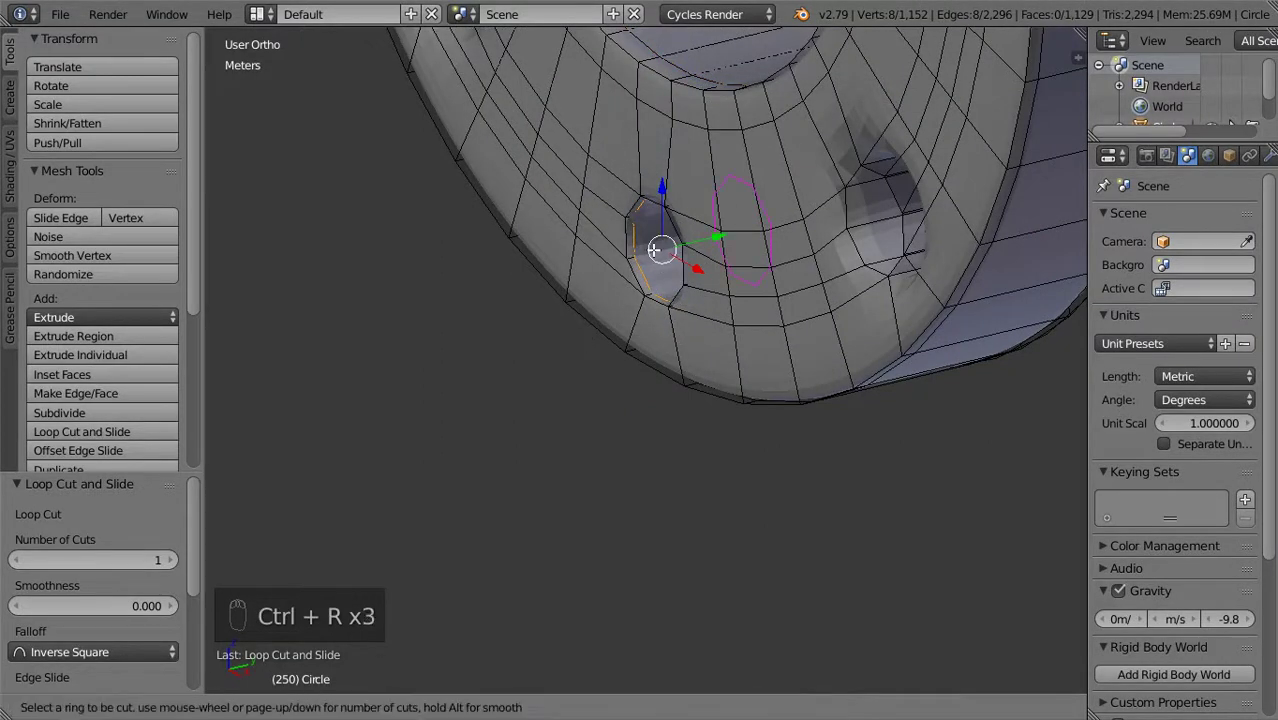
pyautogui.press('ctrl+r')
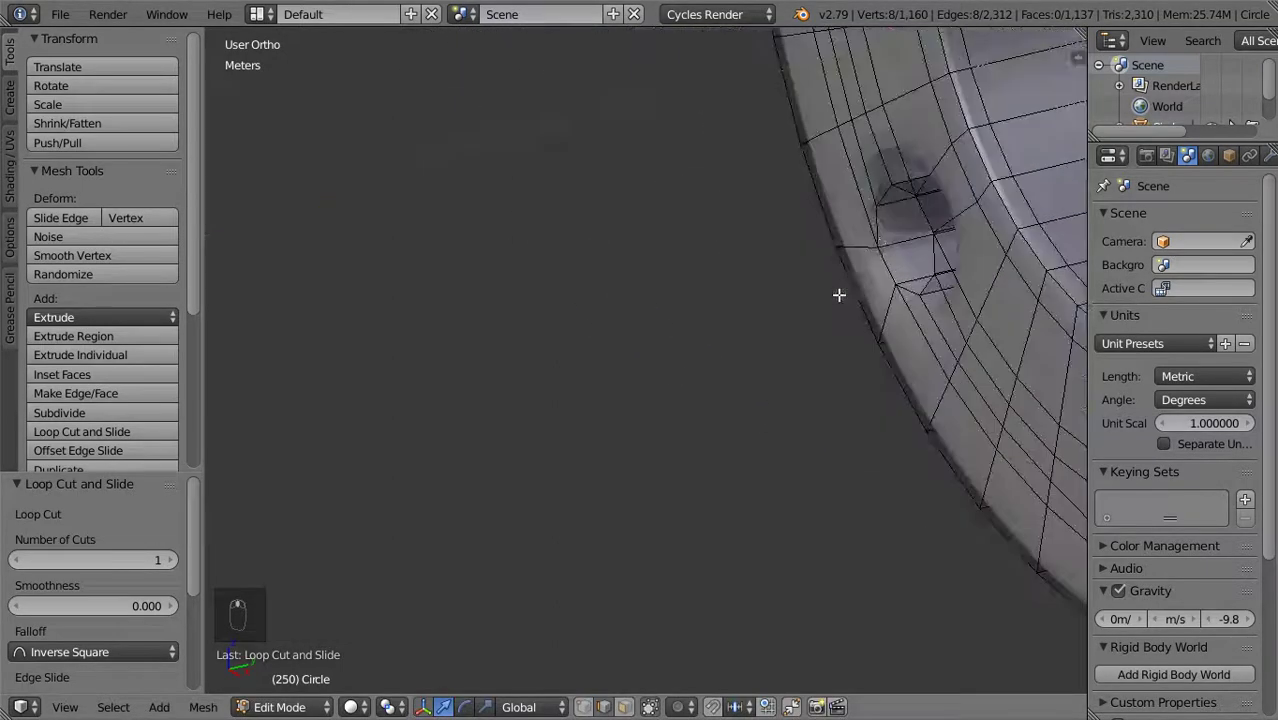
pyautogui.press('ctrl+r')
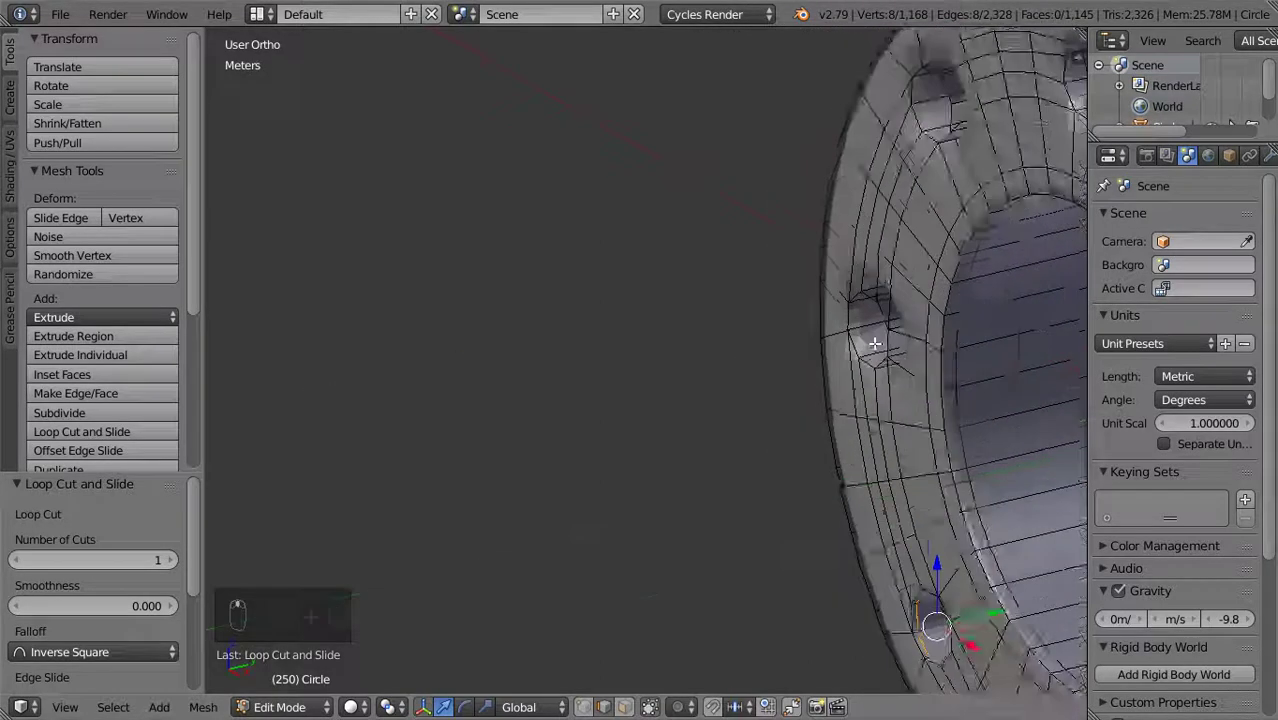
pyautogui.press('ctrl+r')
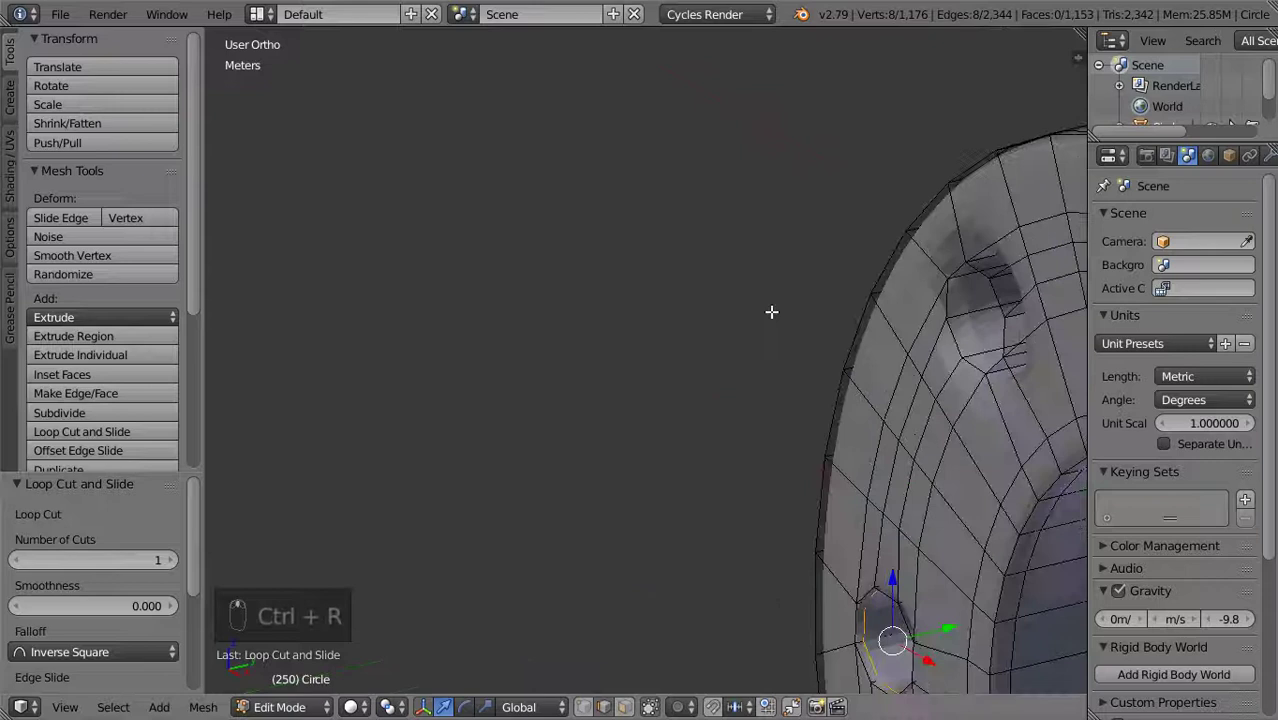
pyautogui.press('ctrl+r')
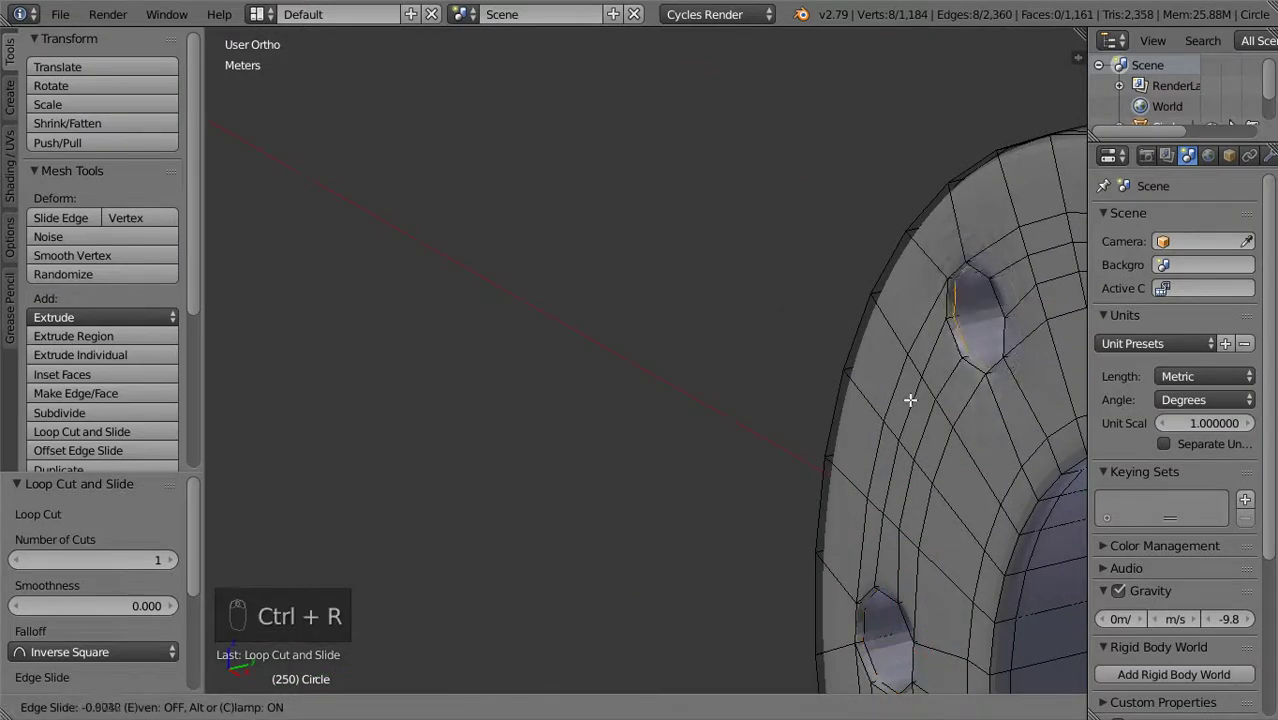
pyautogui.click(909, 366)
pyautogui.press('ctrl+r')
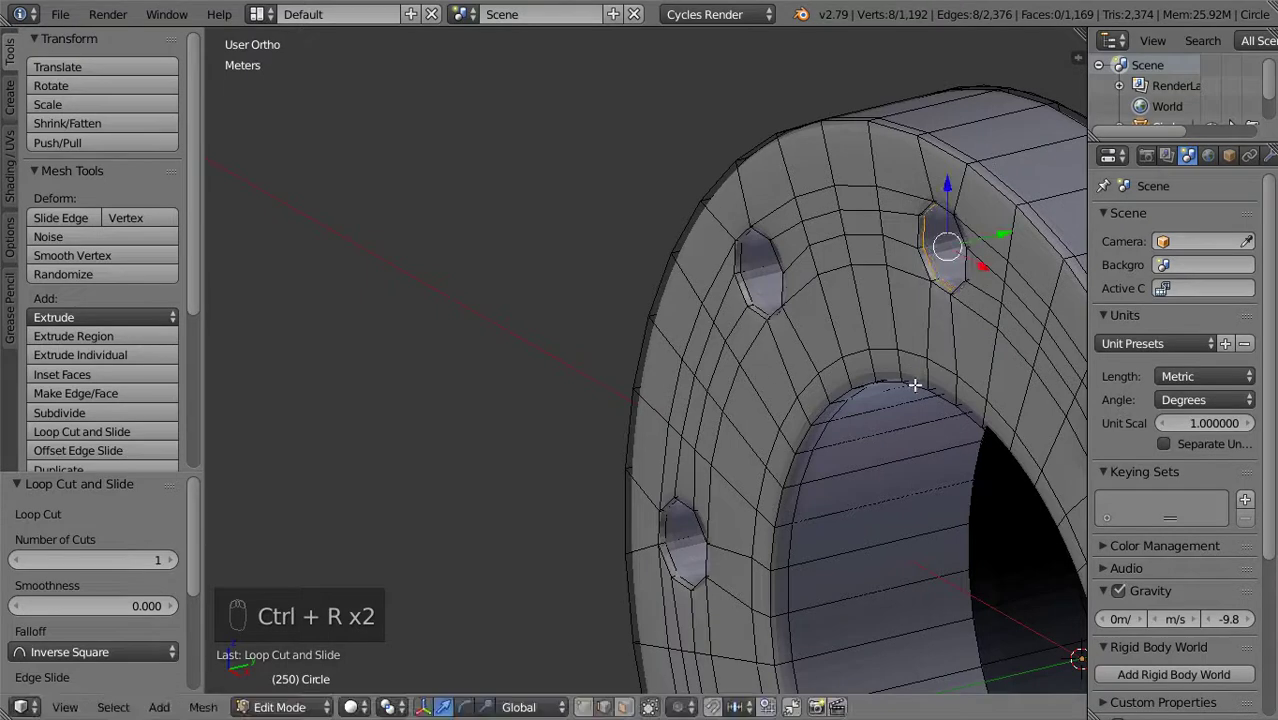
pyautogui.press('ctrl+r')
pyautogui.press('ctrl+r')
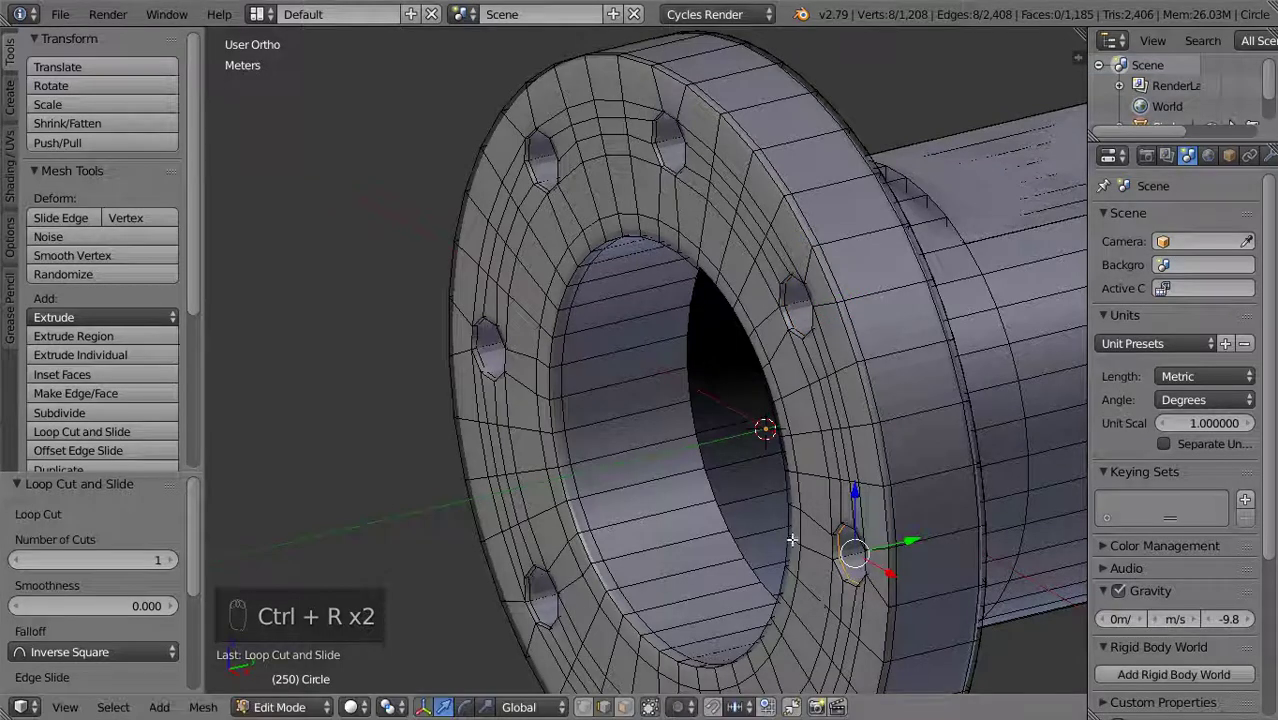
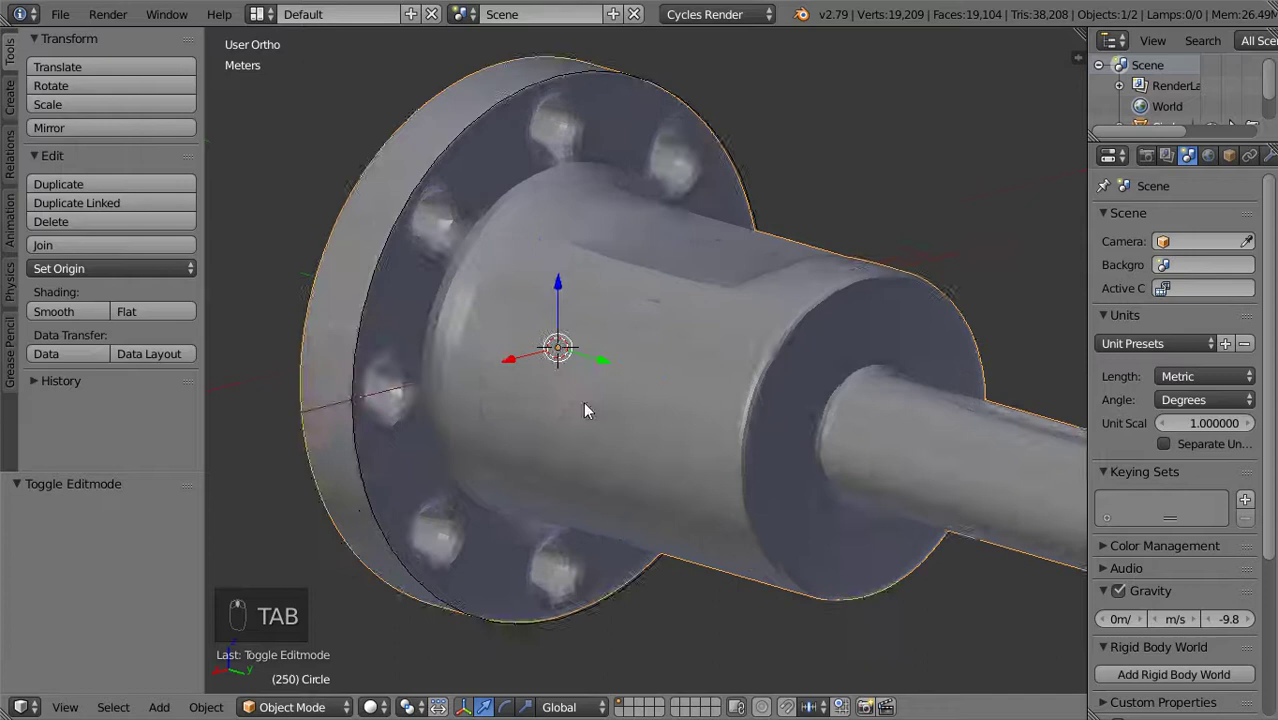
# Add holding edge loops beside the bolt holes and around the shaft base, then preview the smoothing
pyautogui.press('Tab')
pyautogui.press('ctrl+r')
pyautogui.press('ctrl+r')
pyautogui.press('ctrl+r')
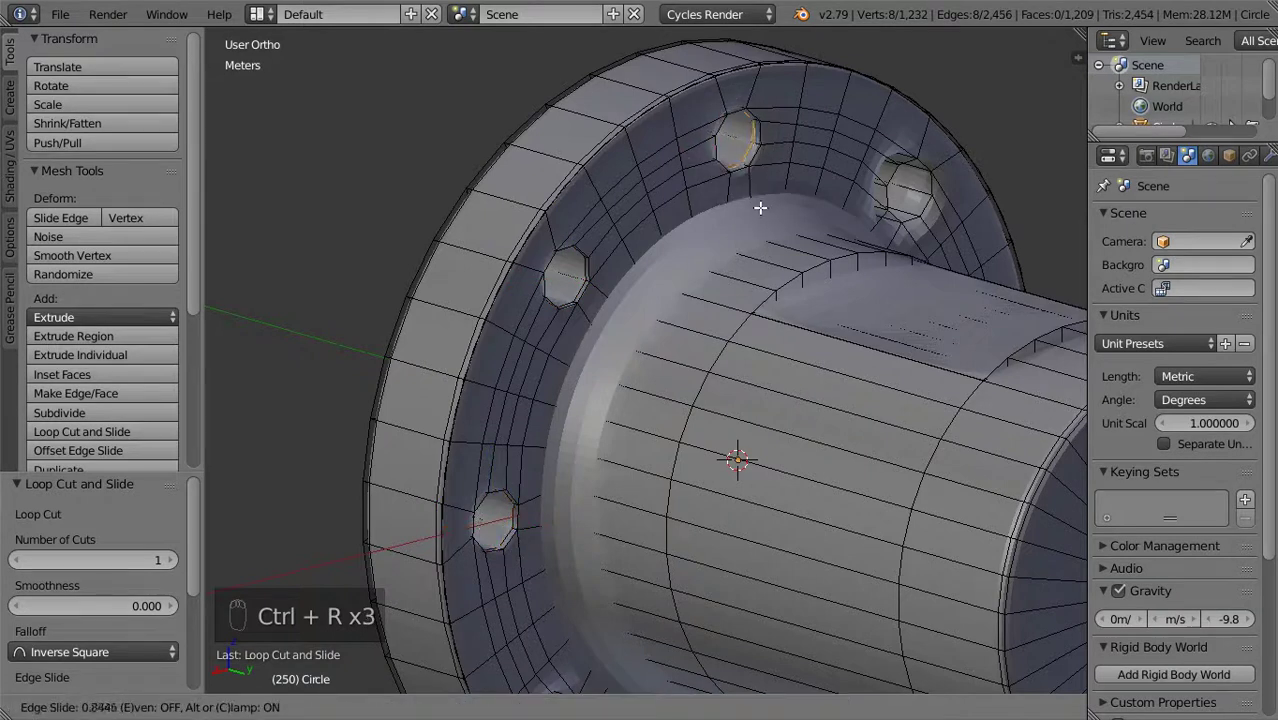
pyautogui.press('ctrl+r')
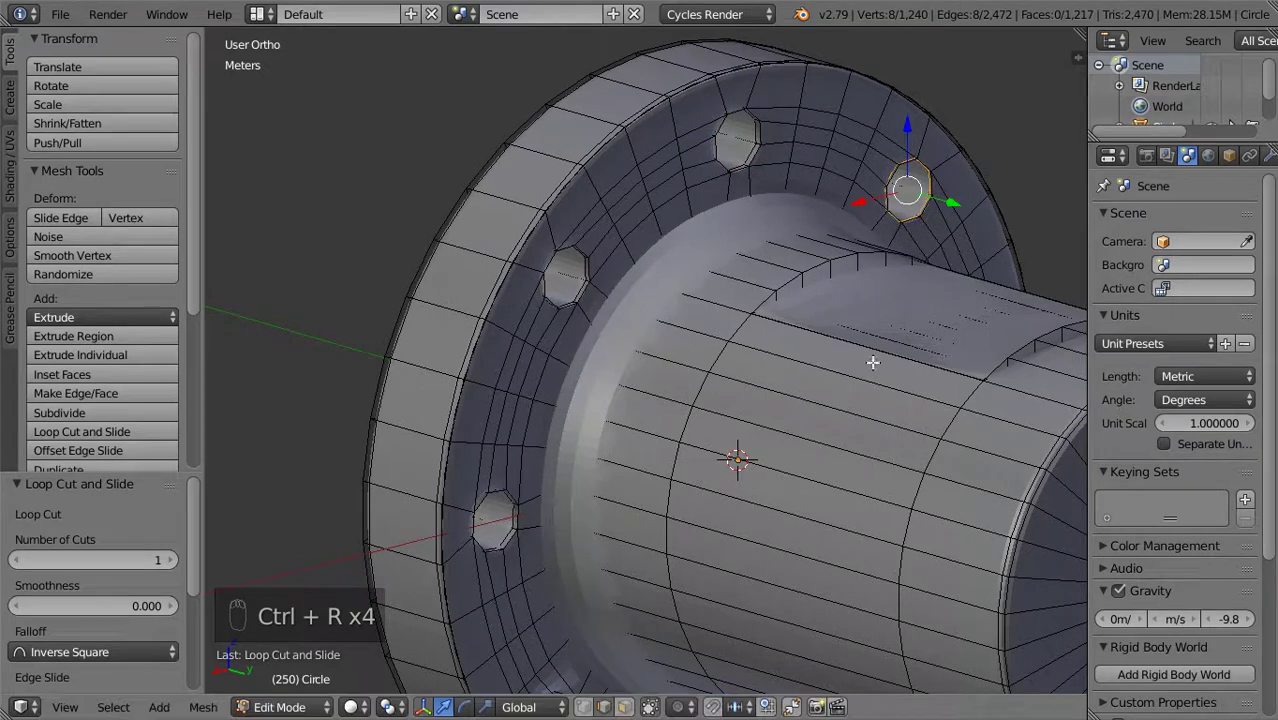
pyautogui.press('ctrl+r')
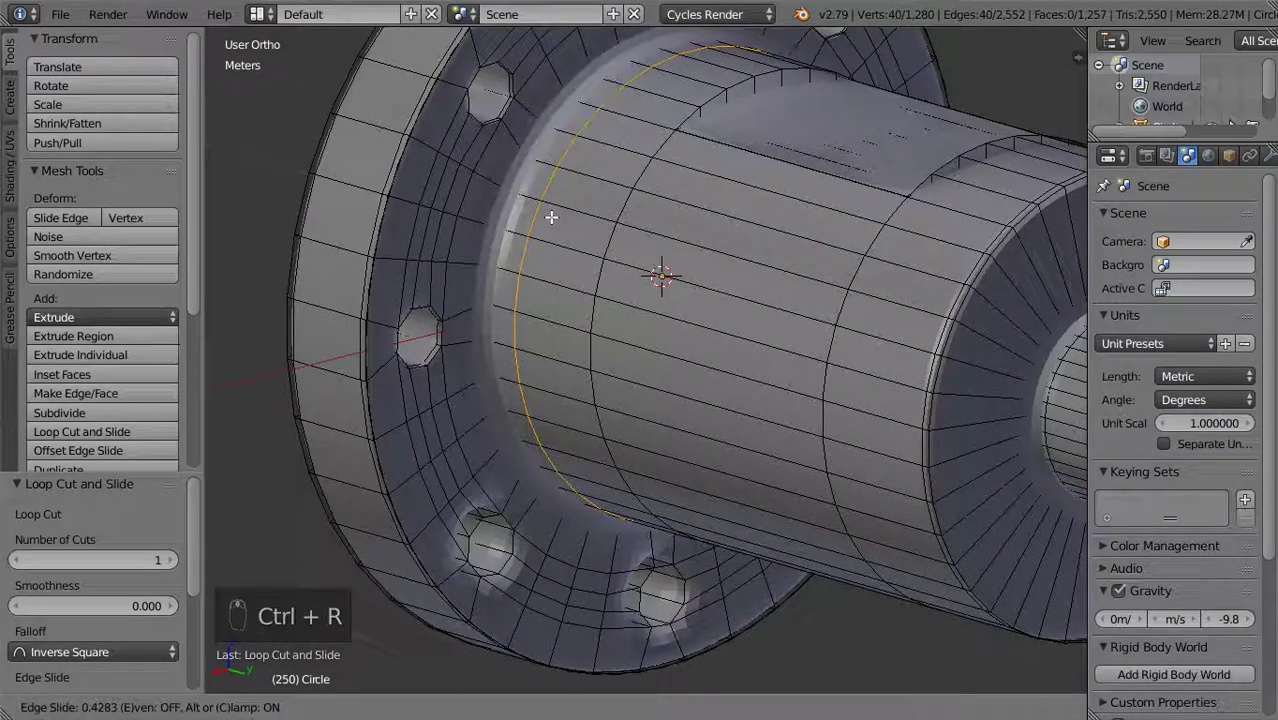
pyautogui.press('Tab')
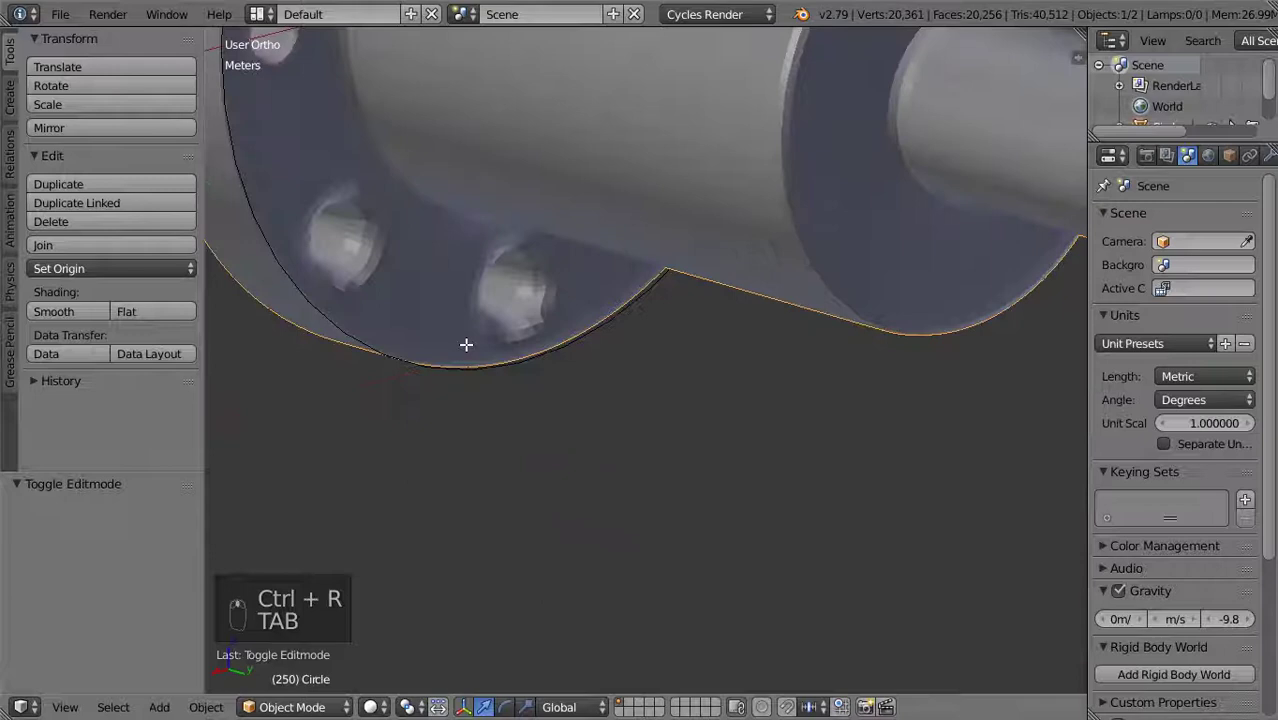
# Add further loop cuts near the lower bolt holes and continuing around the flange
pyautogui.press('Tab')
pyautogui.press('ctrl+r')
pyautogui.press('g')
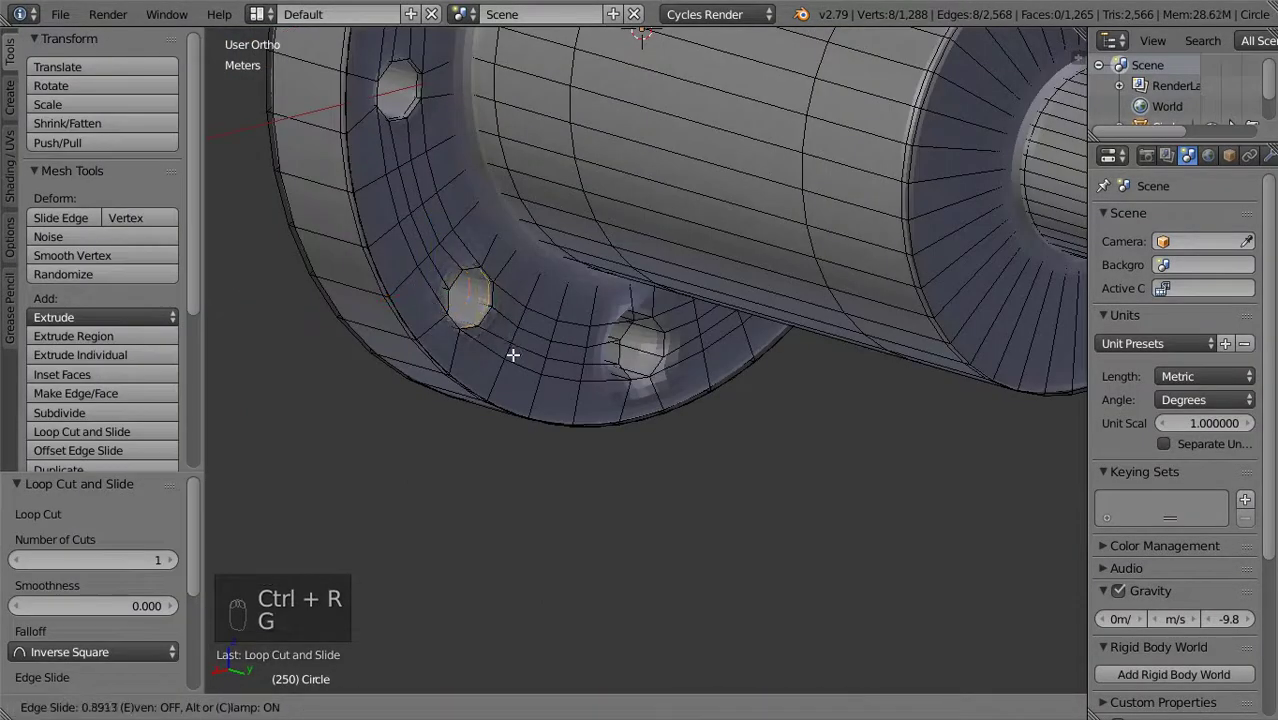
pyautogui.press('ctrl+r')
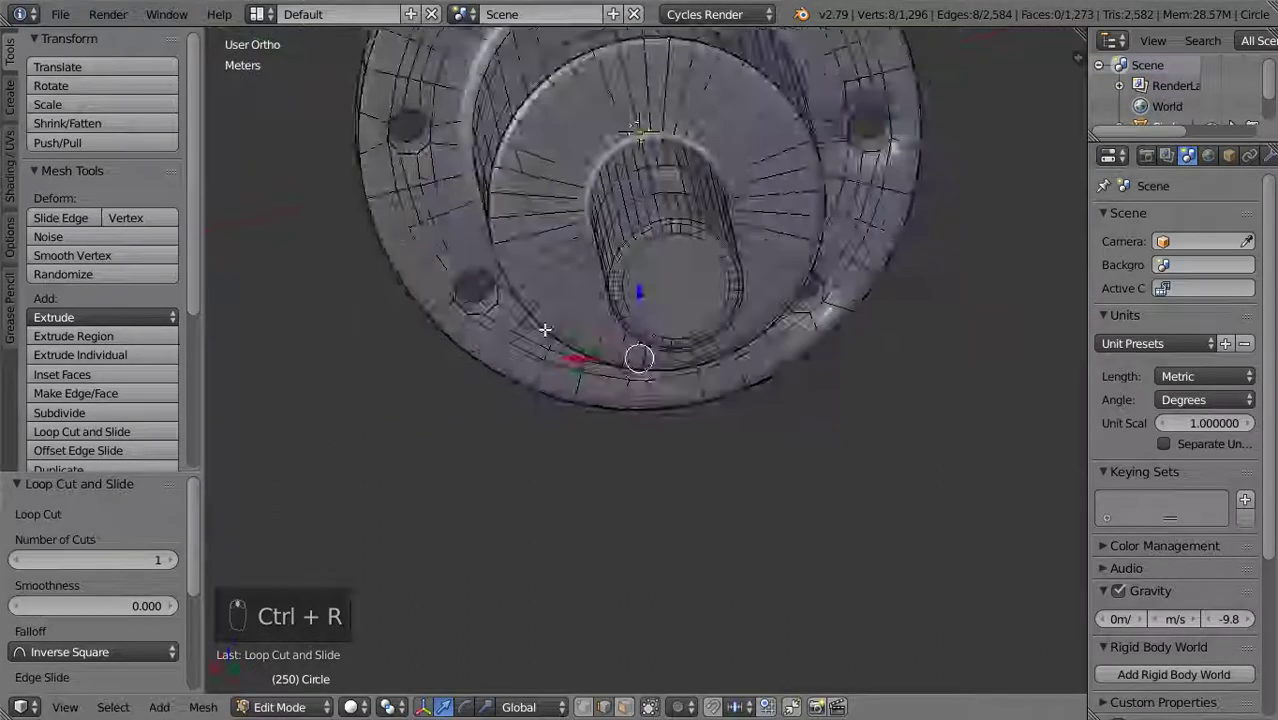
pyautogui.press('ctrl+r')
pyautogui.press('ctrl+r')
pyautogui.press('ctrl+r')
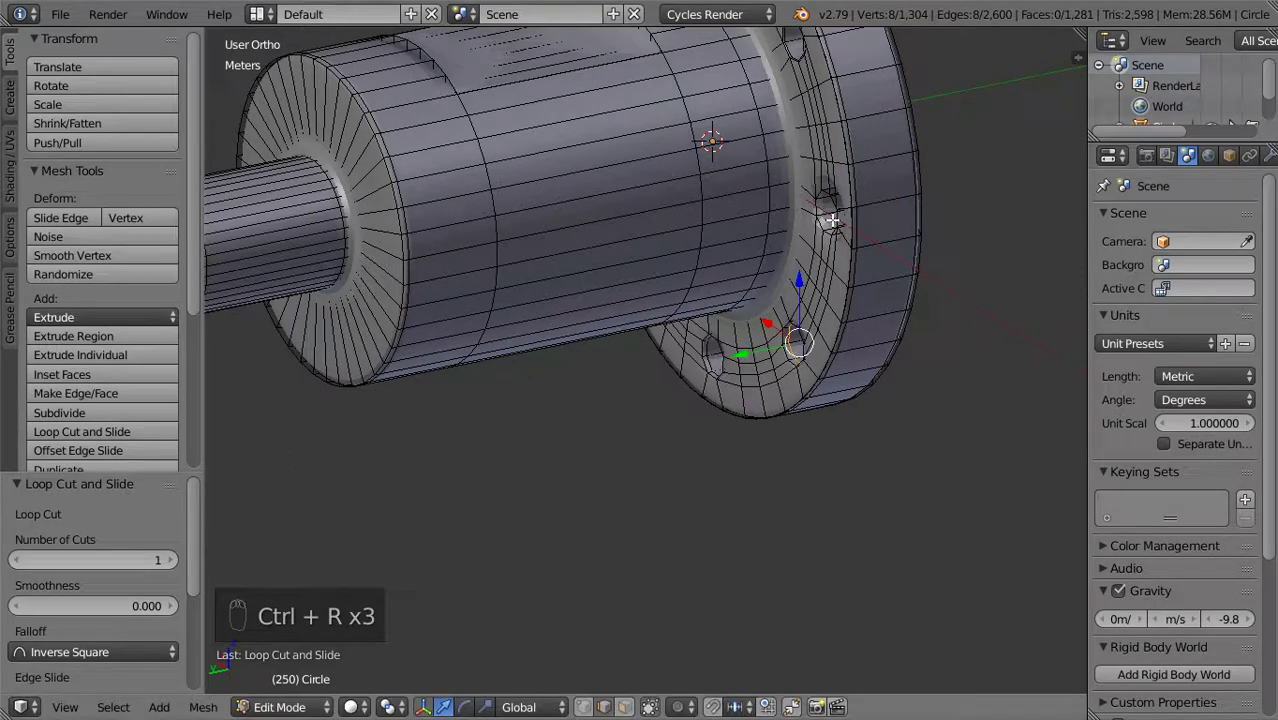
pyautogui.press('ctrl+r')
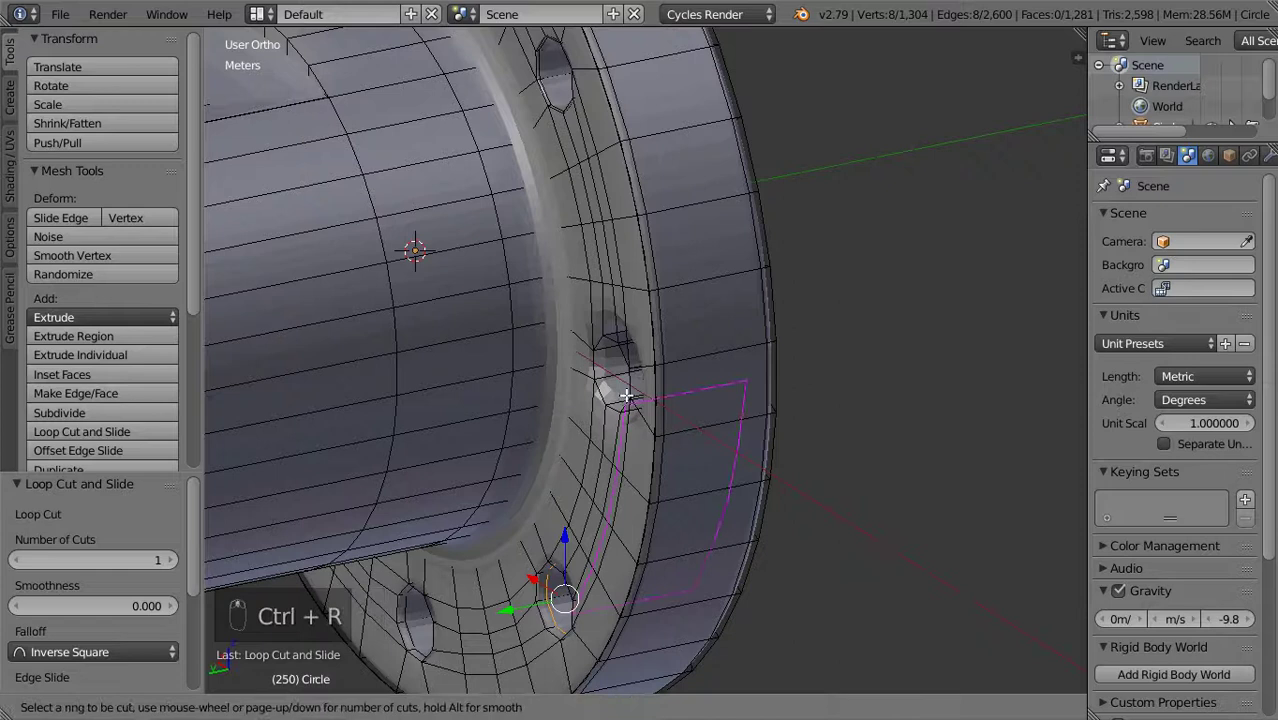
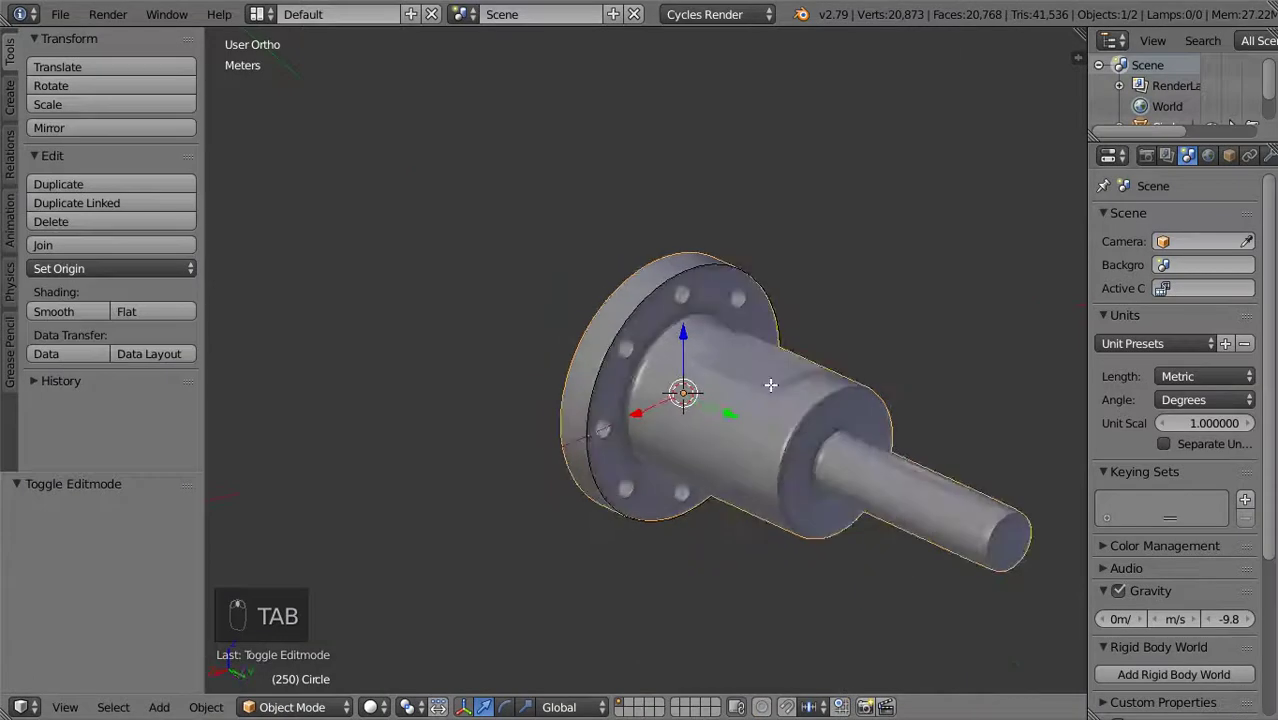
# Ring the stepped shaft body with loop cuts near its step and keyway end, then preview the smoothing
pyautogui.press('Tab')
pyautogui.press('ctrl+r')
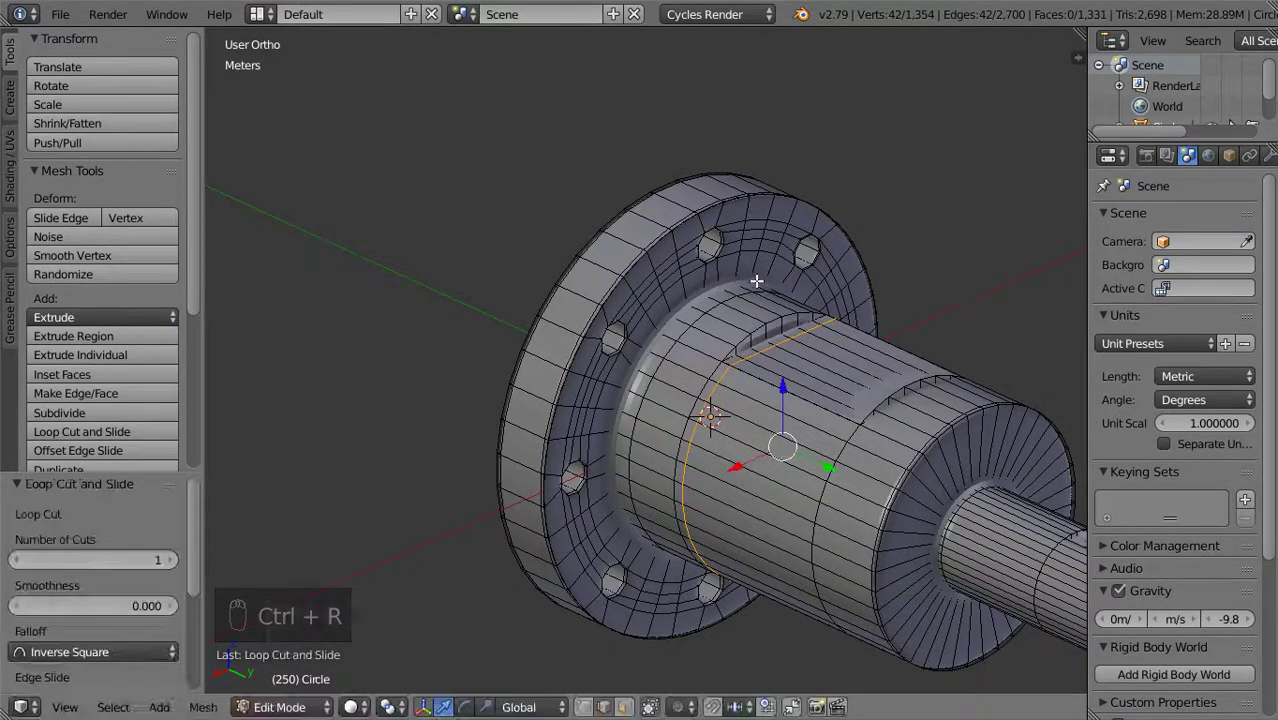
pyautogui.press('ctrl+r')
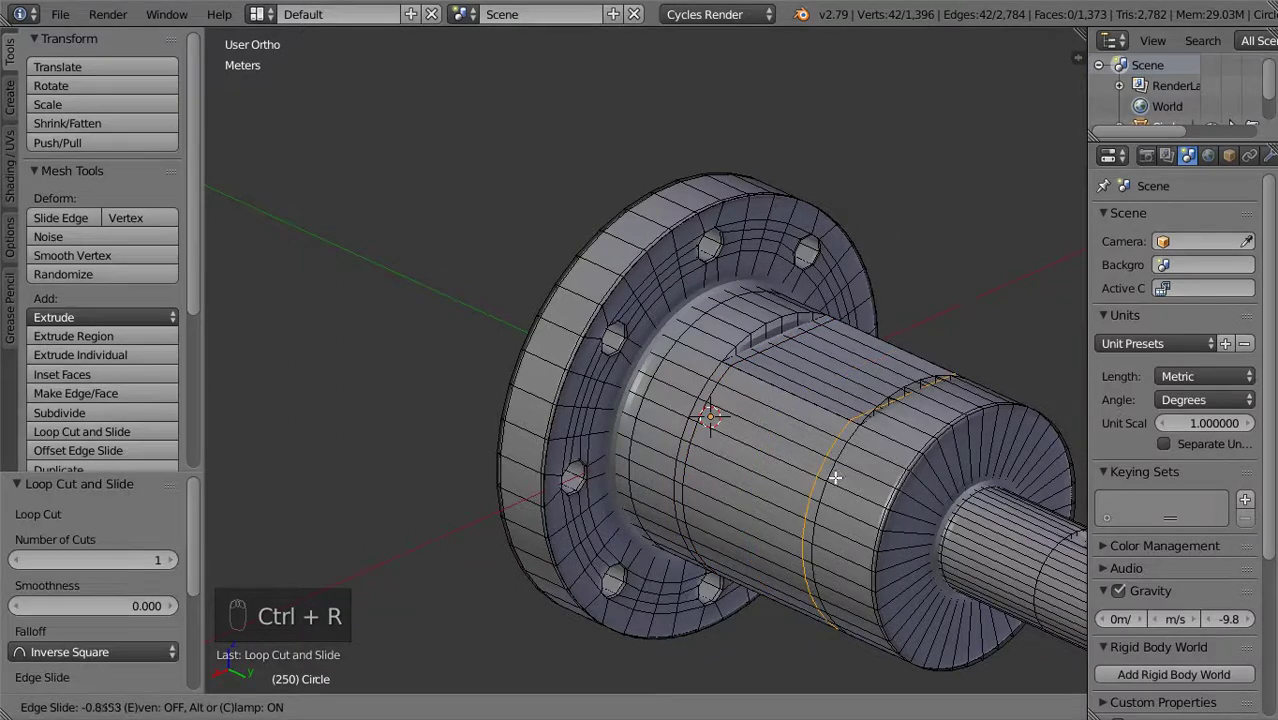
pyautogui.press('ctrl+r')
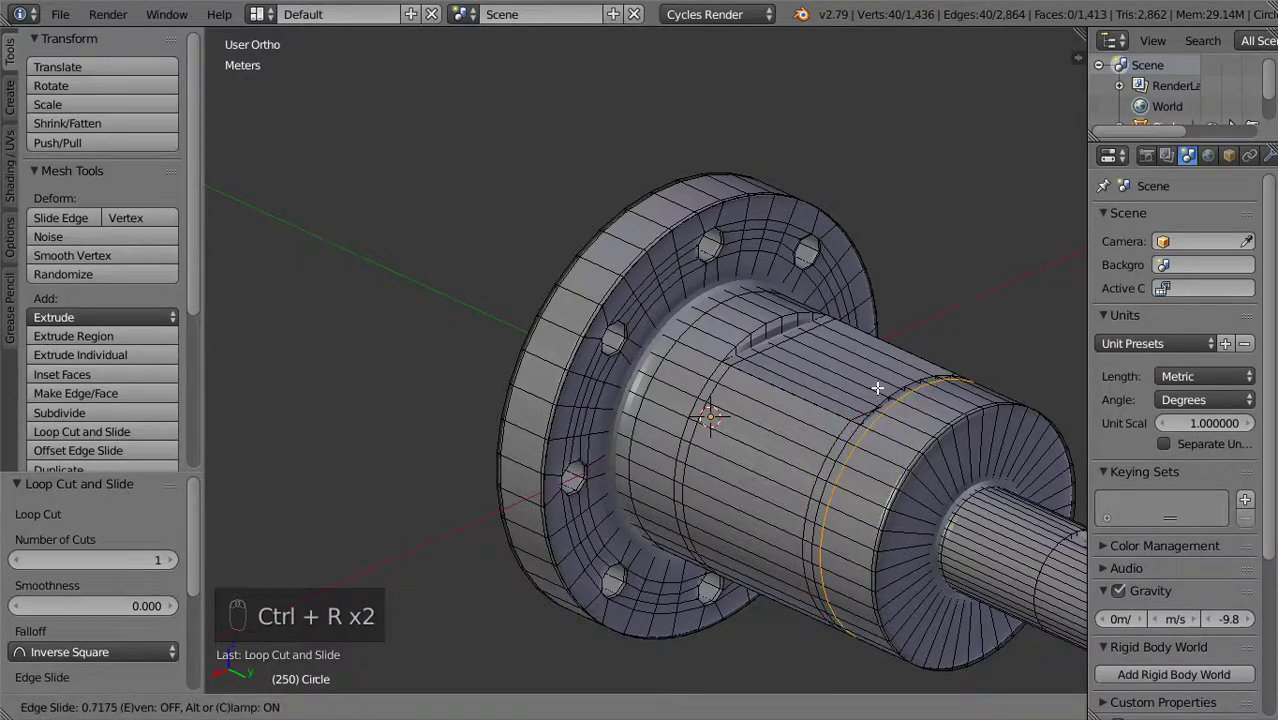
pyautogui.press('ctrl+r')
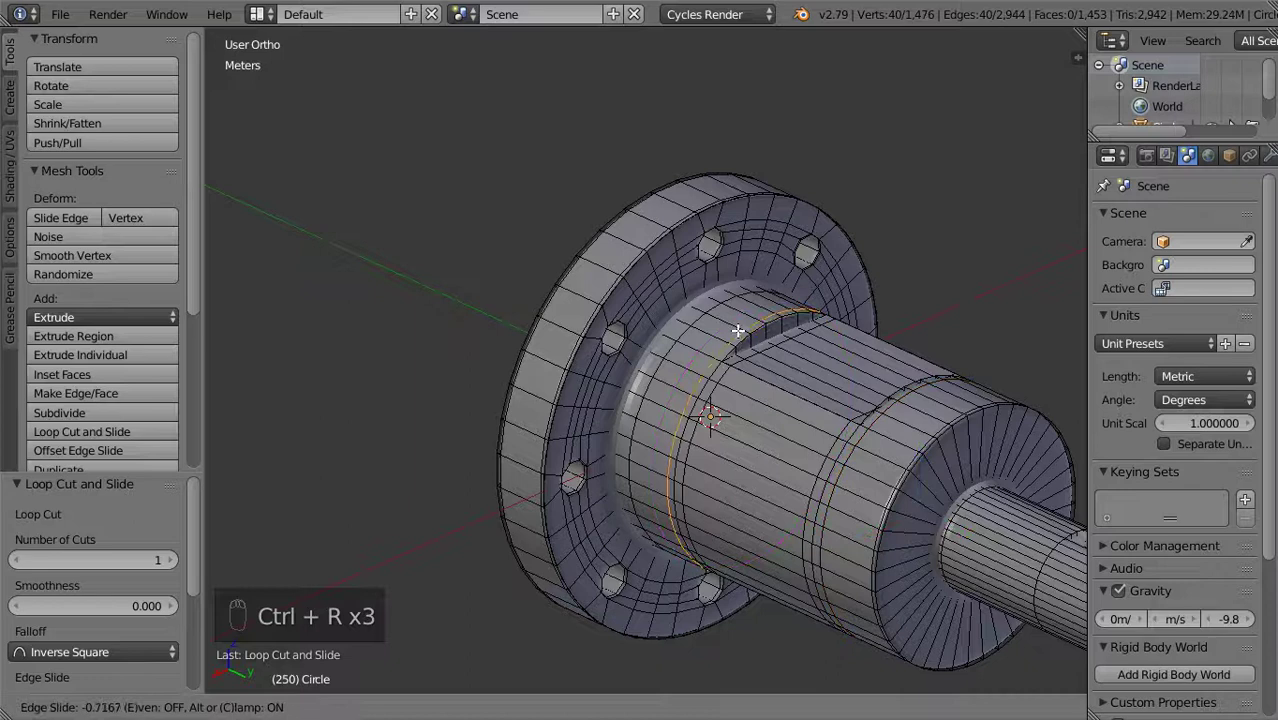
pyautogui.press('Tab')
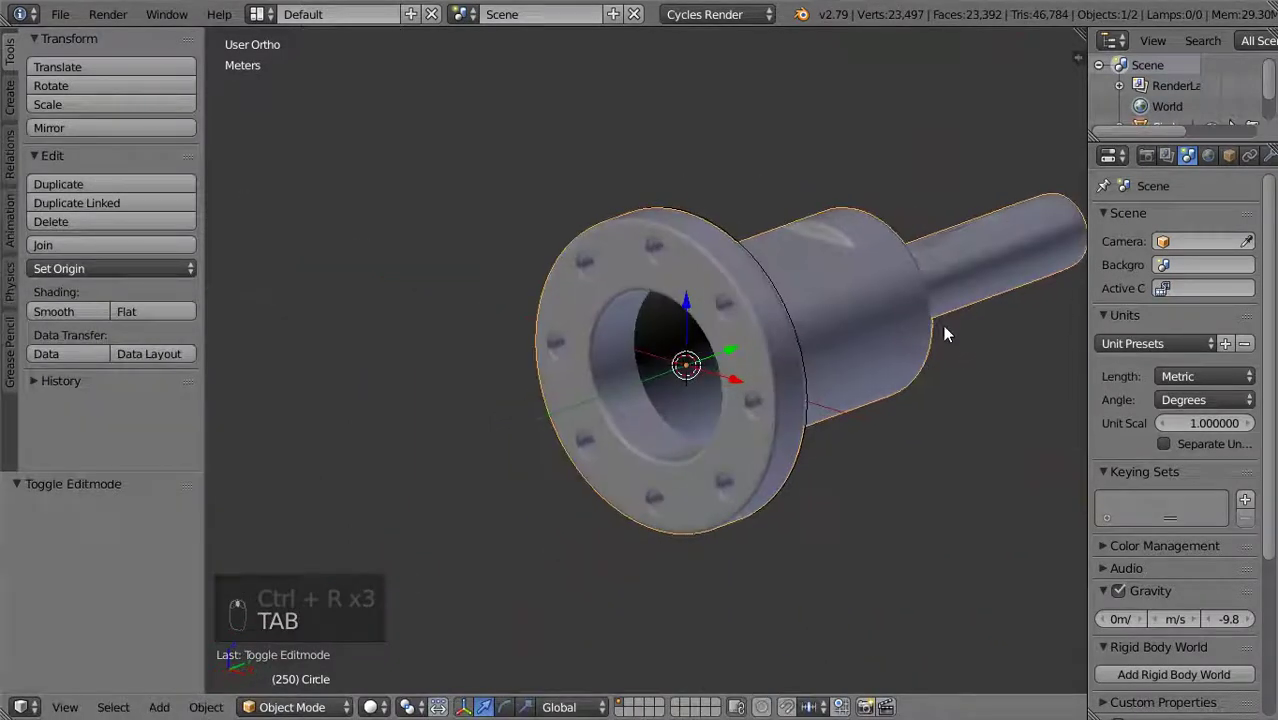
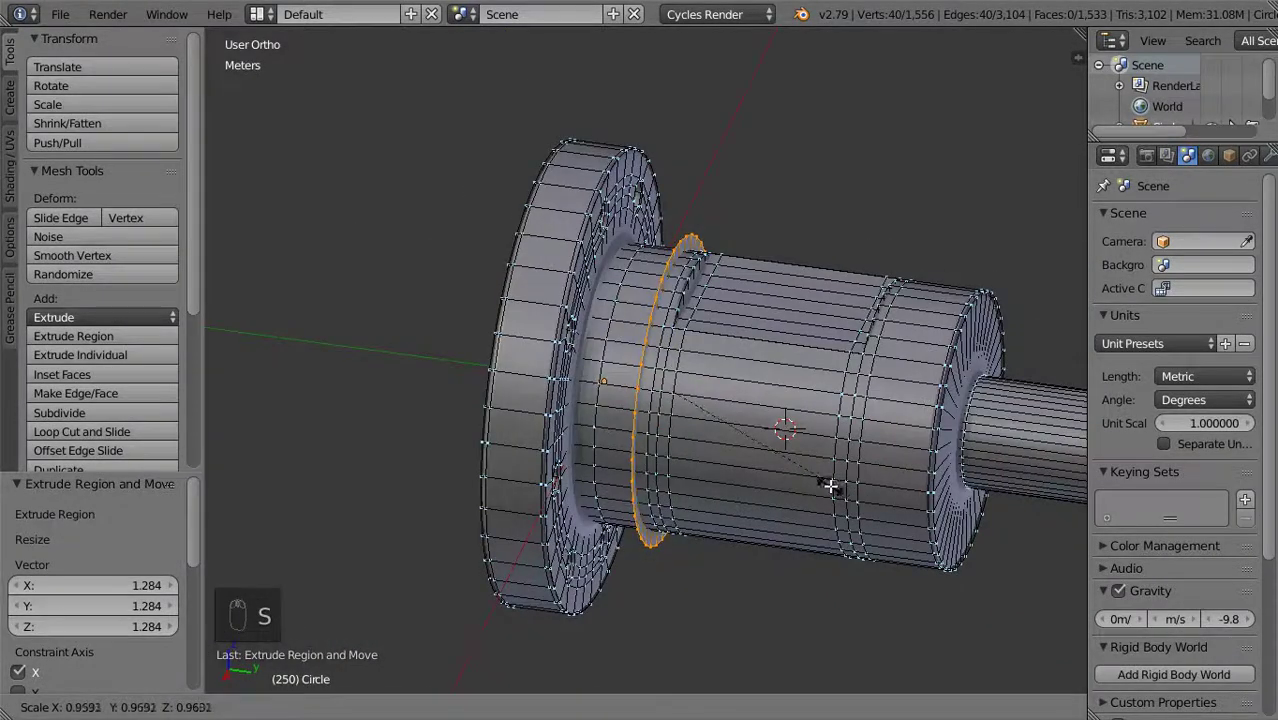
# Select the whole mesh and Remove Doubles to merge 16 duplicate vertices, leaving the shape unchanged
pyautogui.press('Tab')
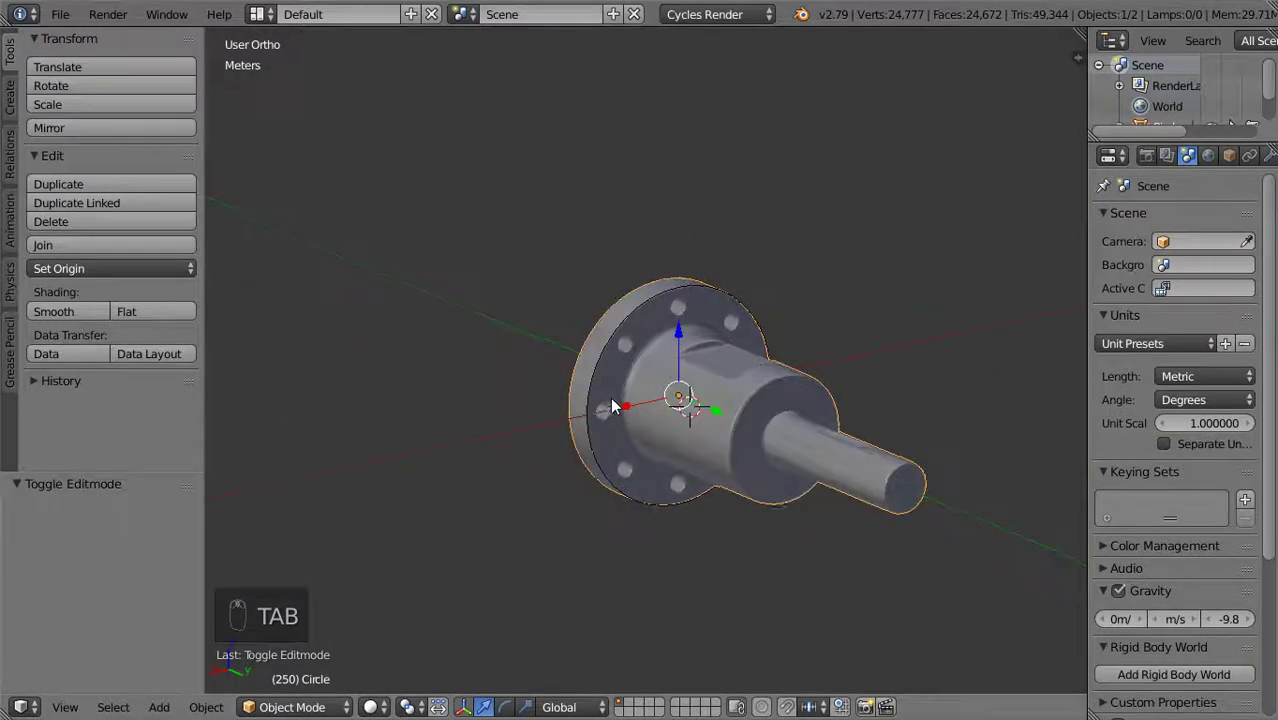
pyautogui.middleClick(613, 385)
pyautogui.press('a')
pyautogui.press('a')
pyautogui.press('w')
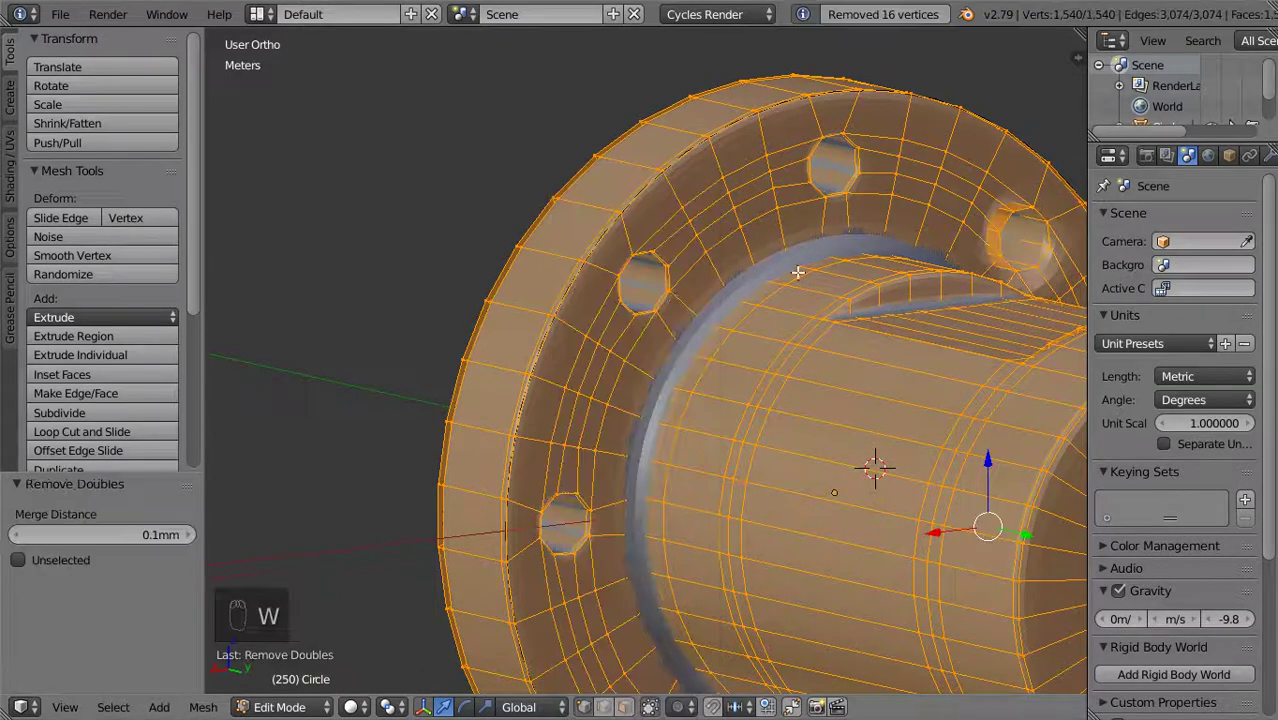
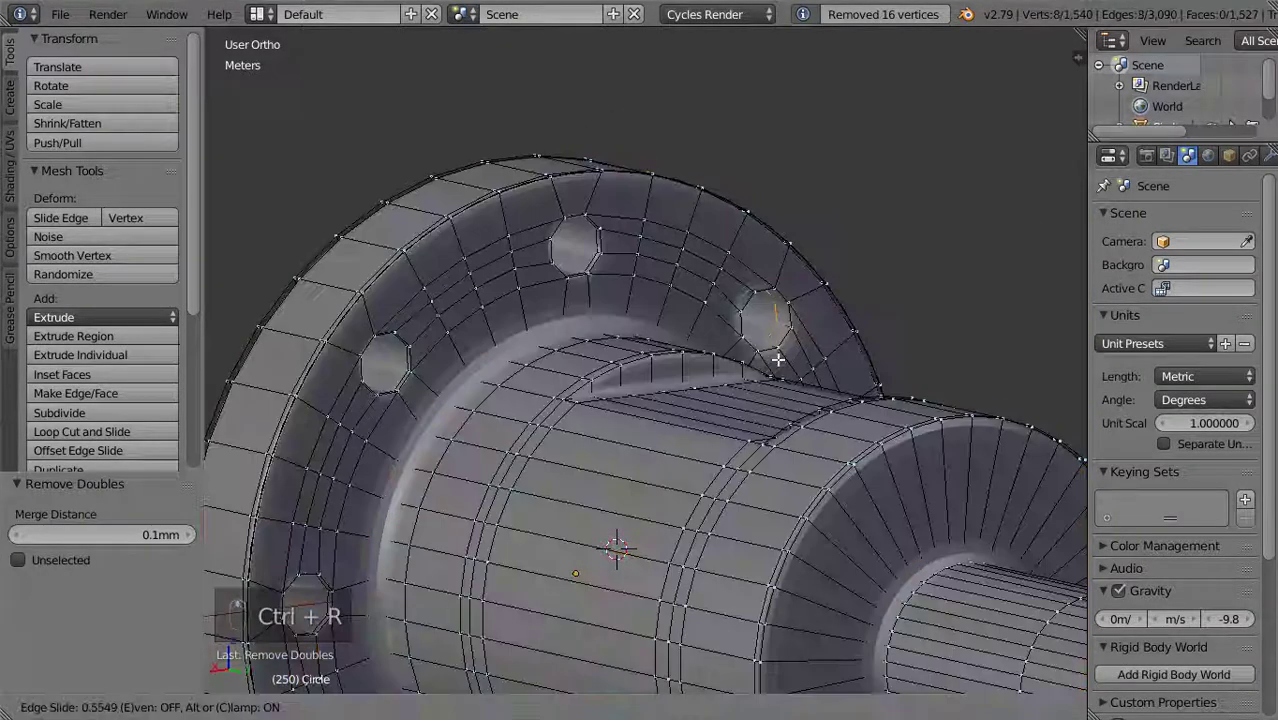
pyautogui.moveTo(739, 364); pyautogui.dragTo(739, 364)
pyautogui.middleClick(739, 364)
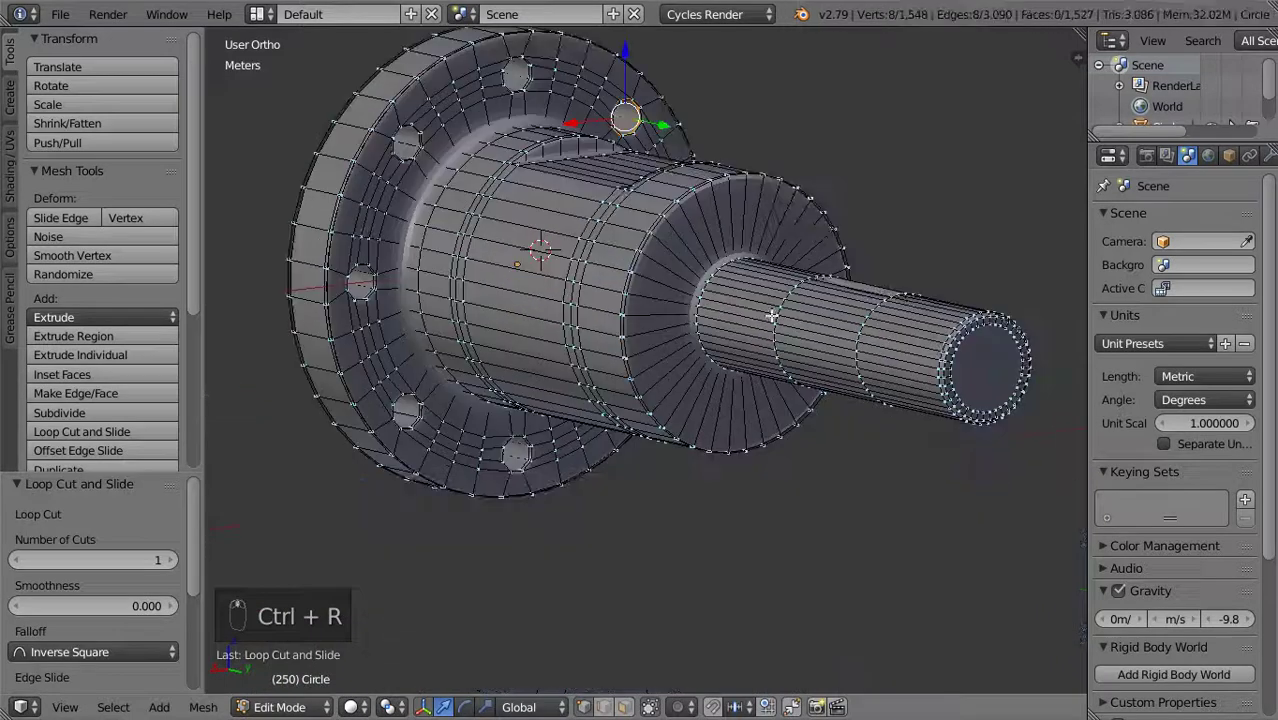
pyautogui.press('Tab')
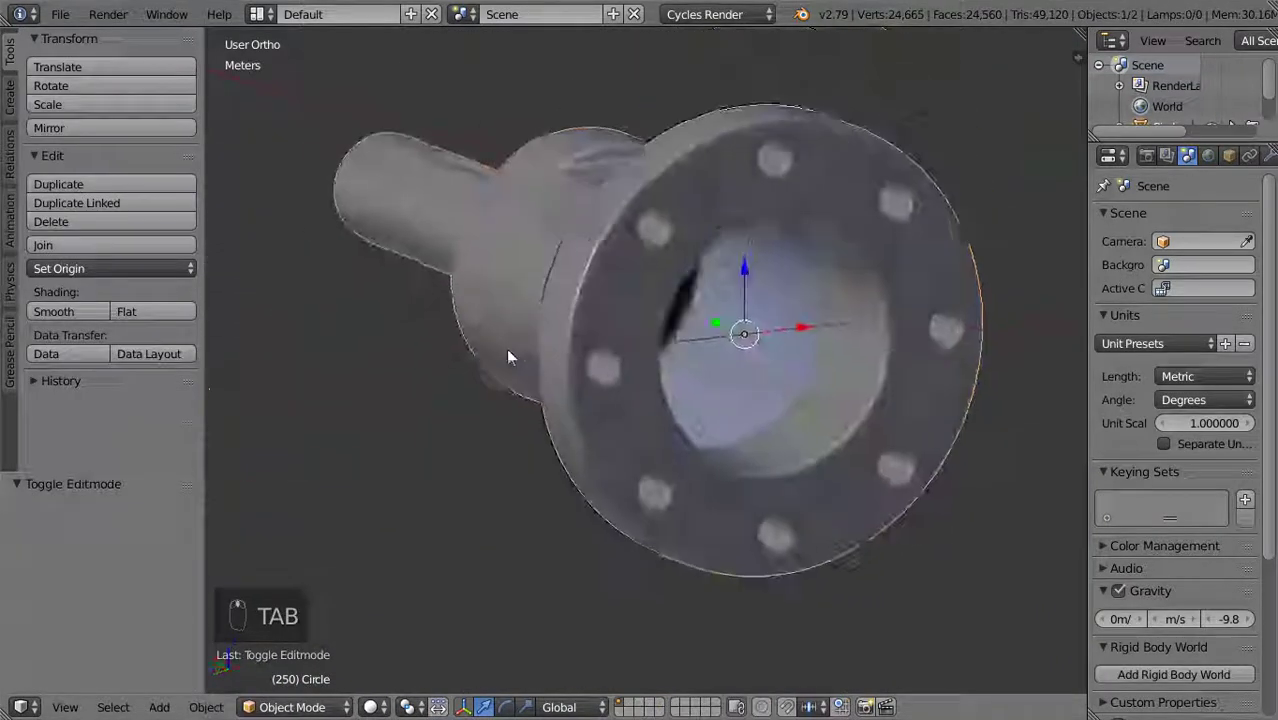
# Select the finished part, hide the Tool Shelf and orbit to inspect the flange face and side
pyautogui.moveTo(599, 251); pyautogui.dragTo(104, 313)
pyautogui.rightClick(104, 313)
pyautogui.moveTo(357, 304); pyautogui.dragTo(848, 317)
pyautogui.press('t')
pyautogui.moveTo(848, 317); pyautogui.dragTo(522, 341)
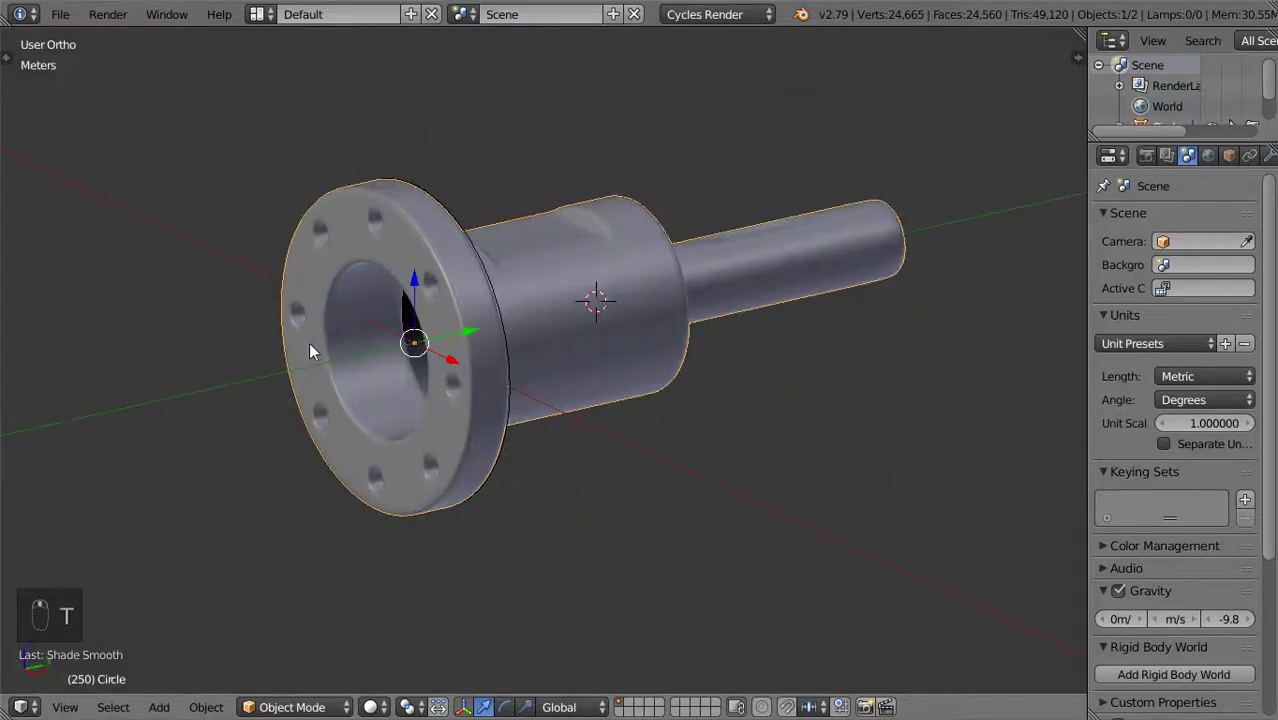